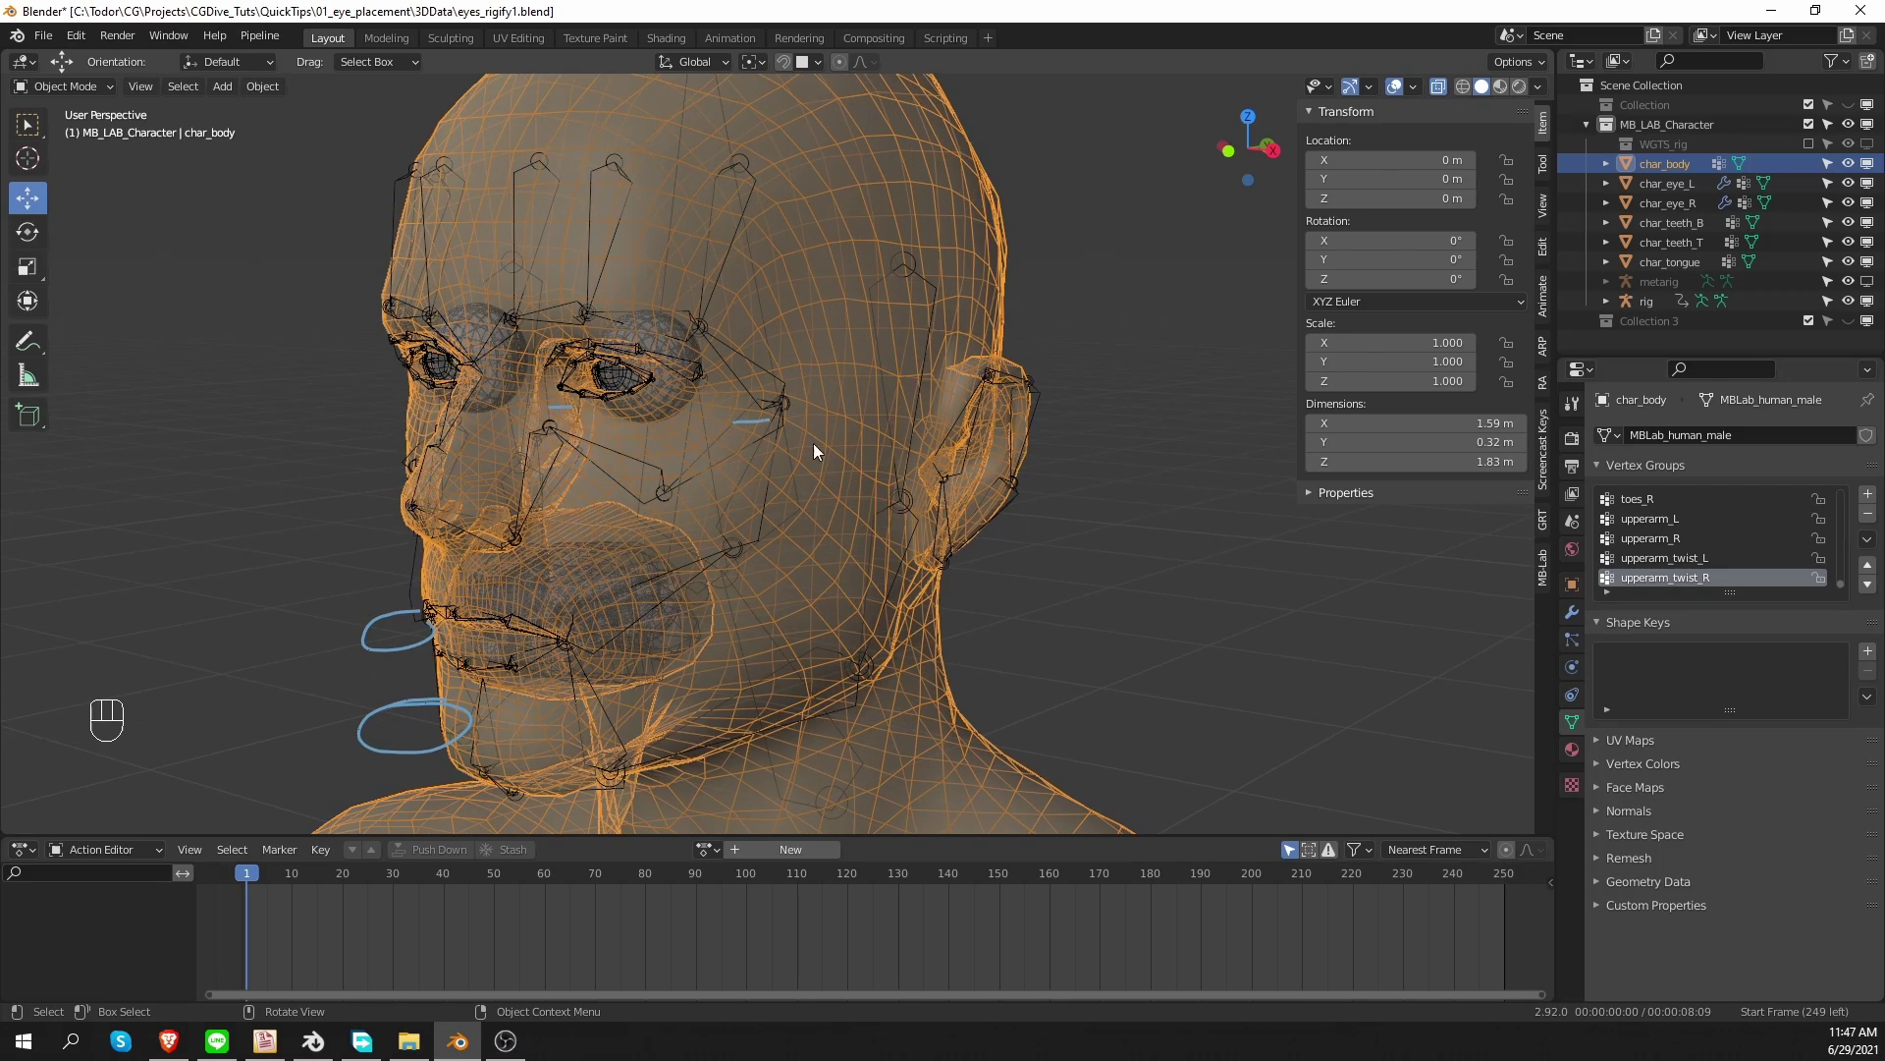
Unhide the metarig and isolate it in Local View over the head.
{"action": "key", "text": "h"}
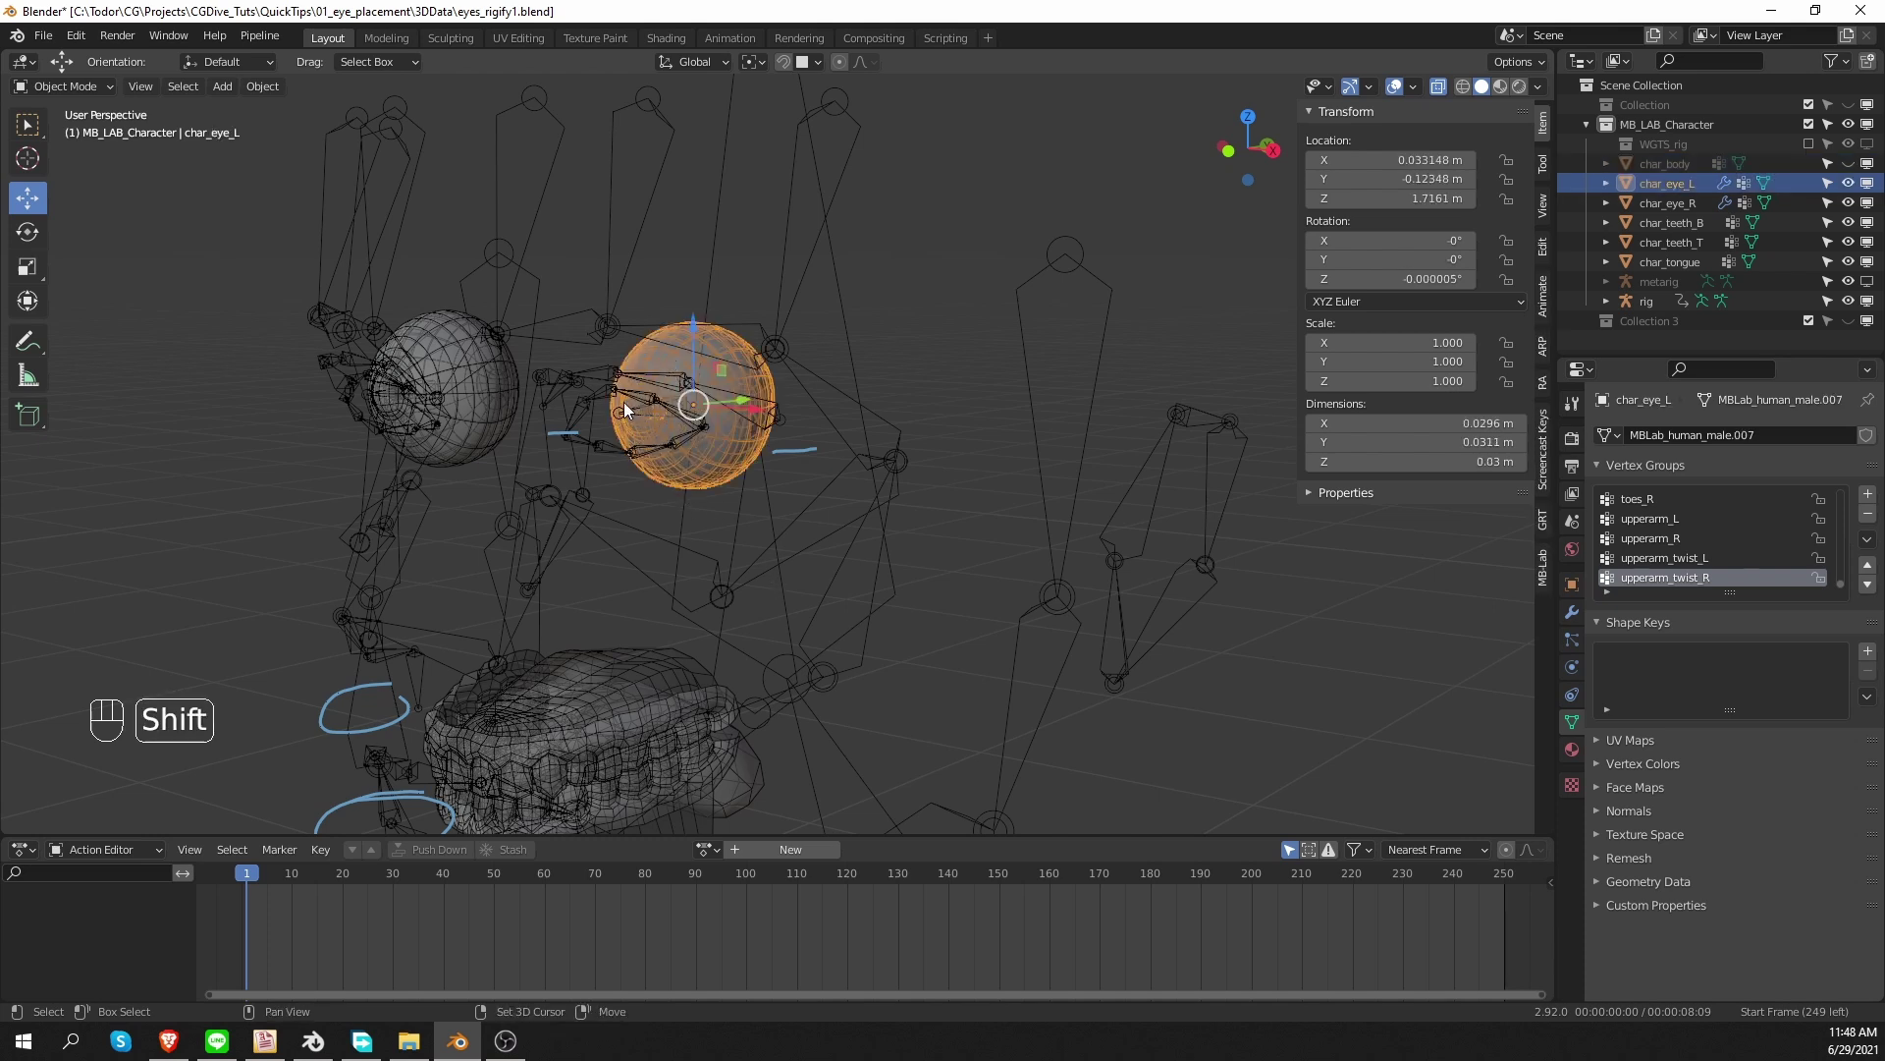
{"action": "key", "text": "Tab"}
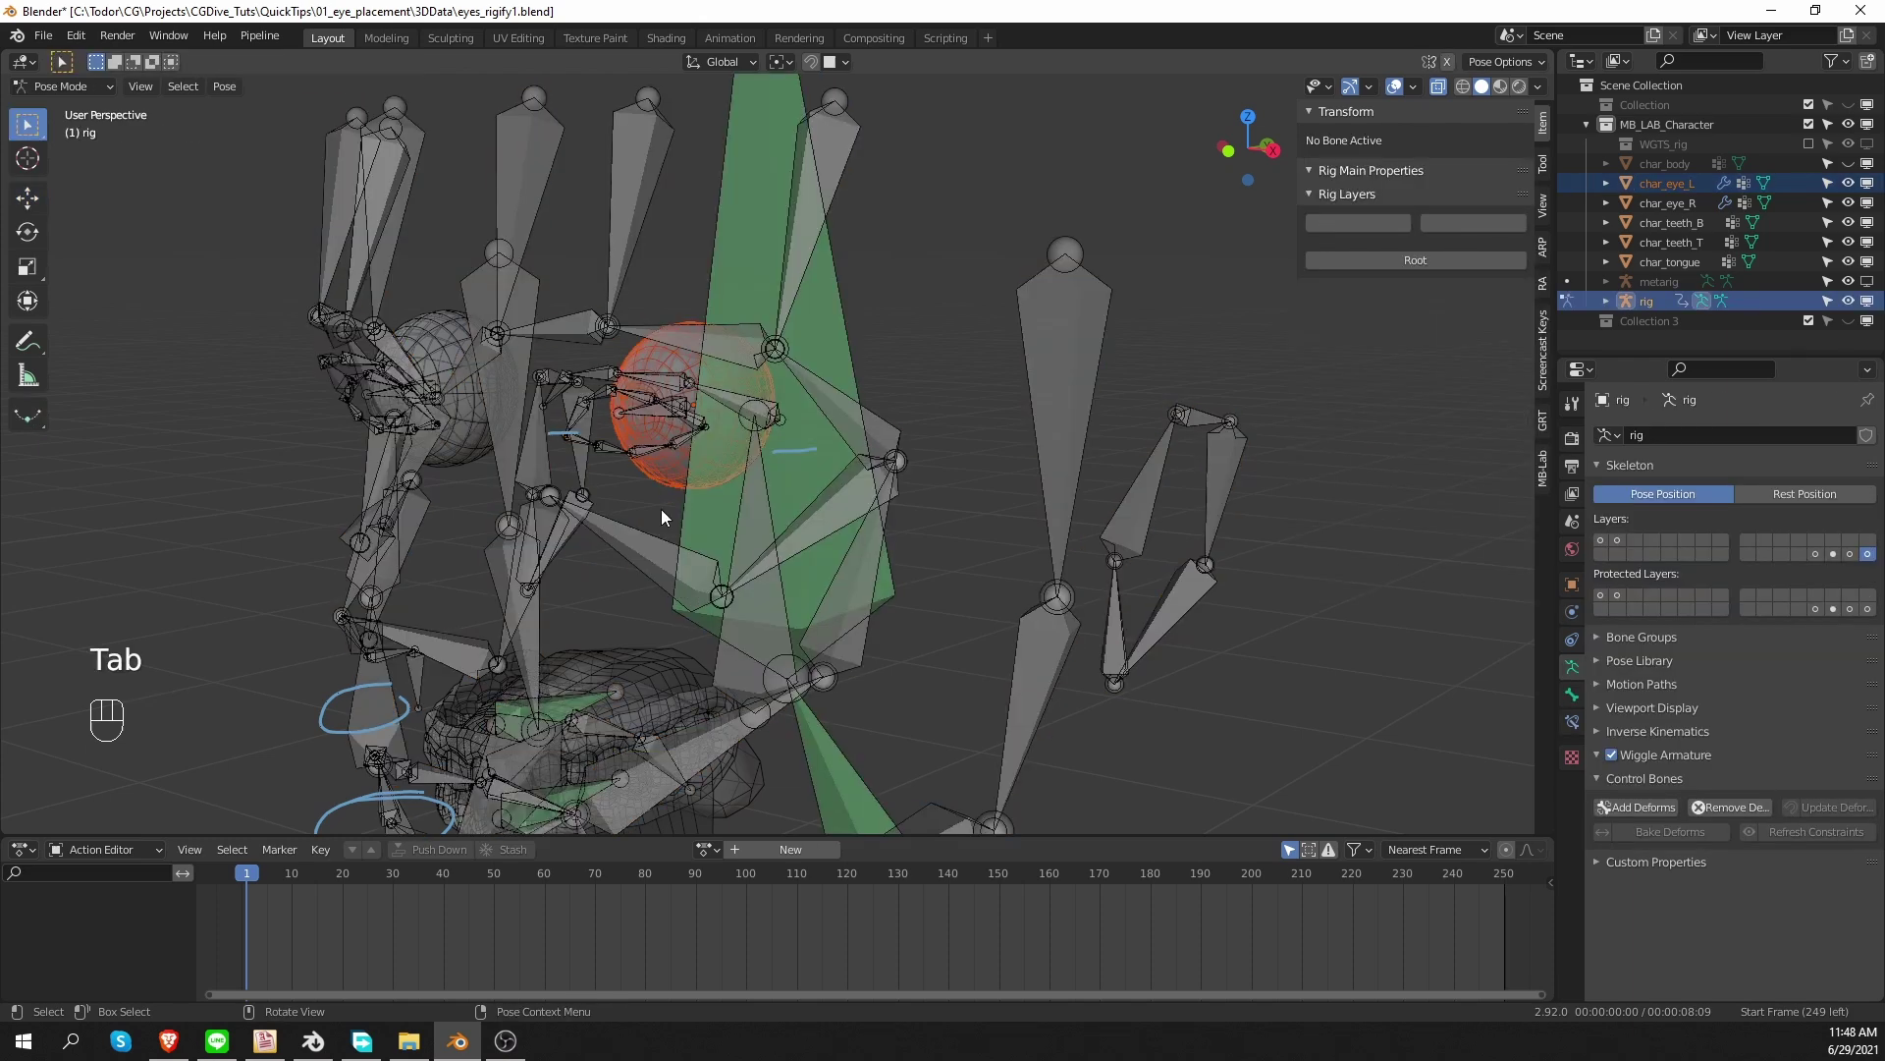
{"action": "left_click", "coordinate": [630, 420]}
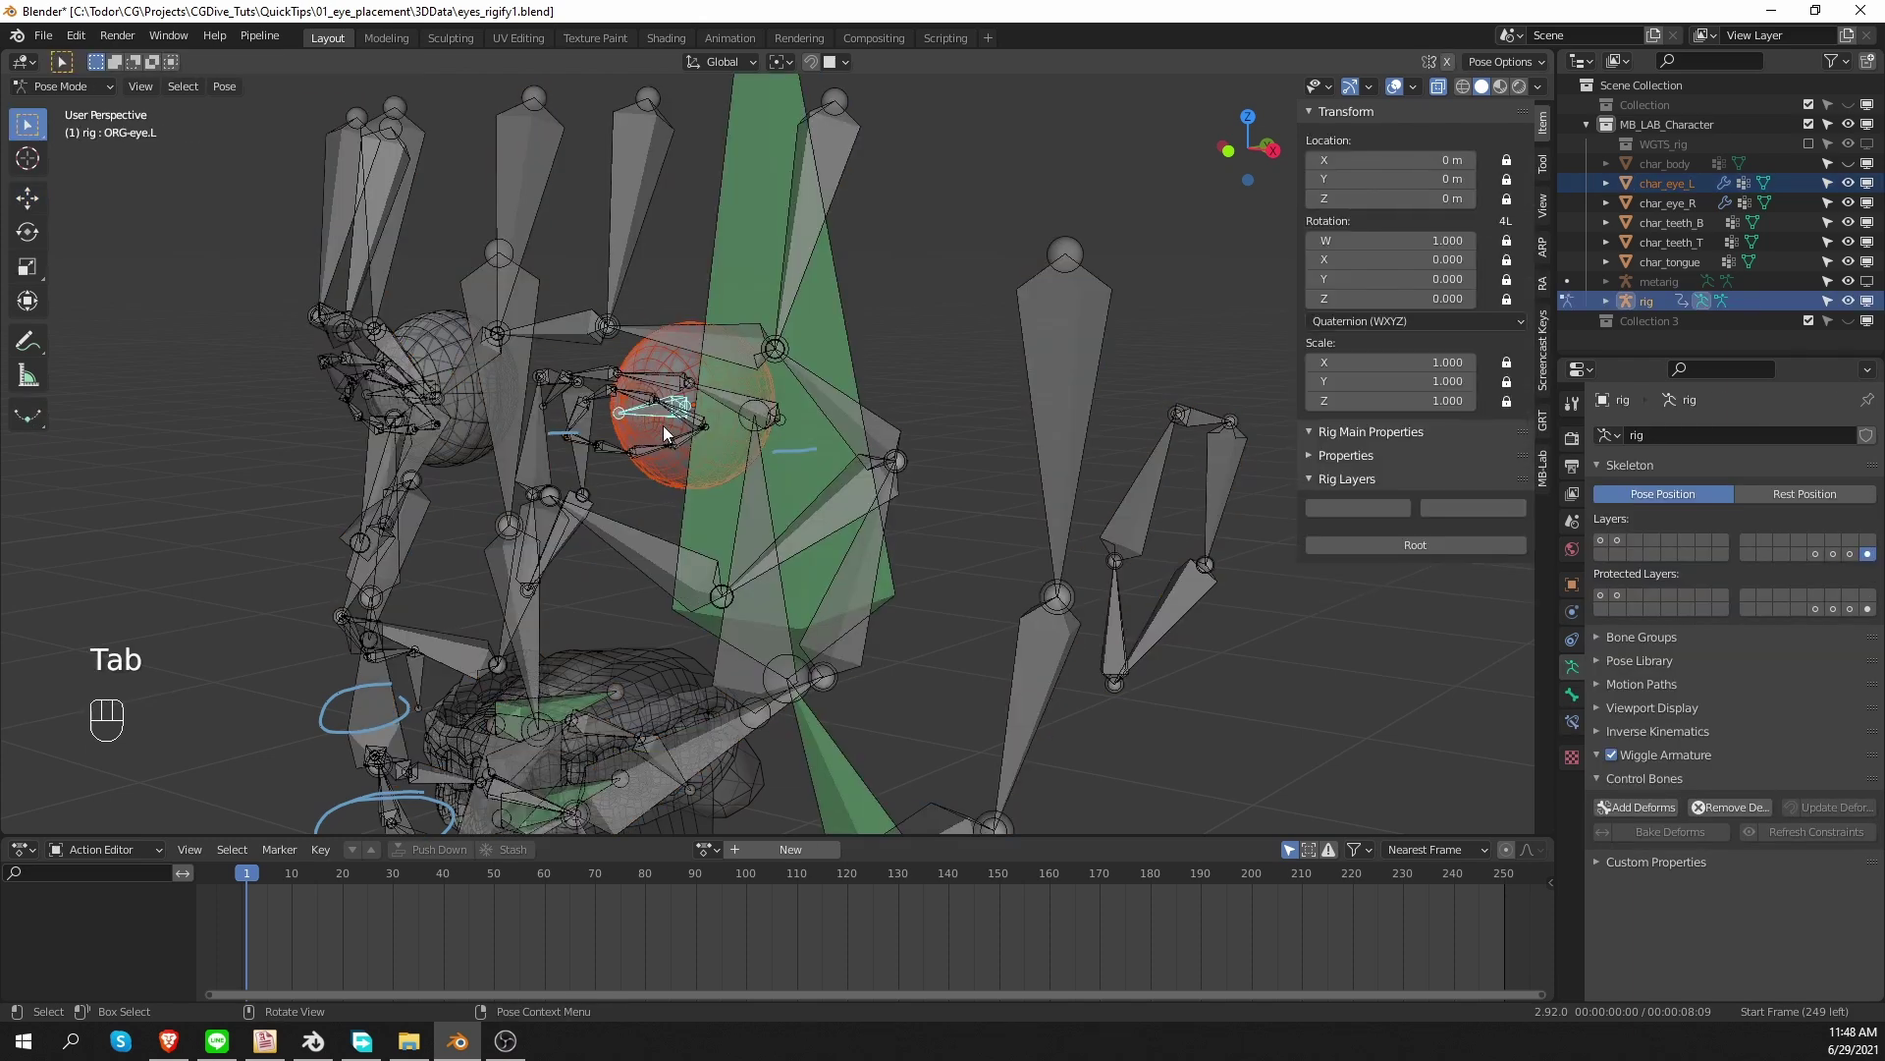
{"action": "key", "text": "ctrl+p"}
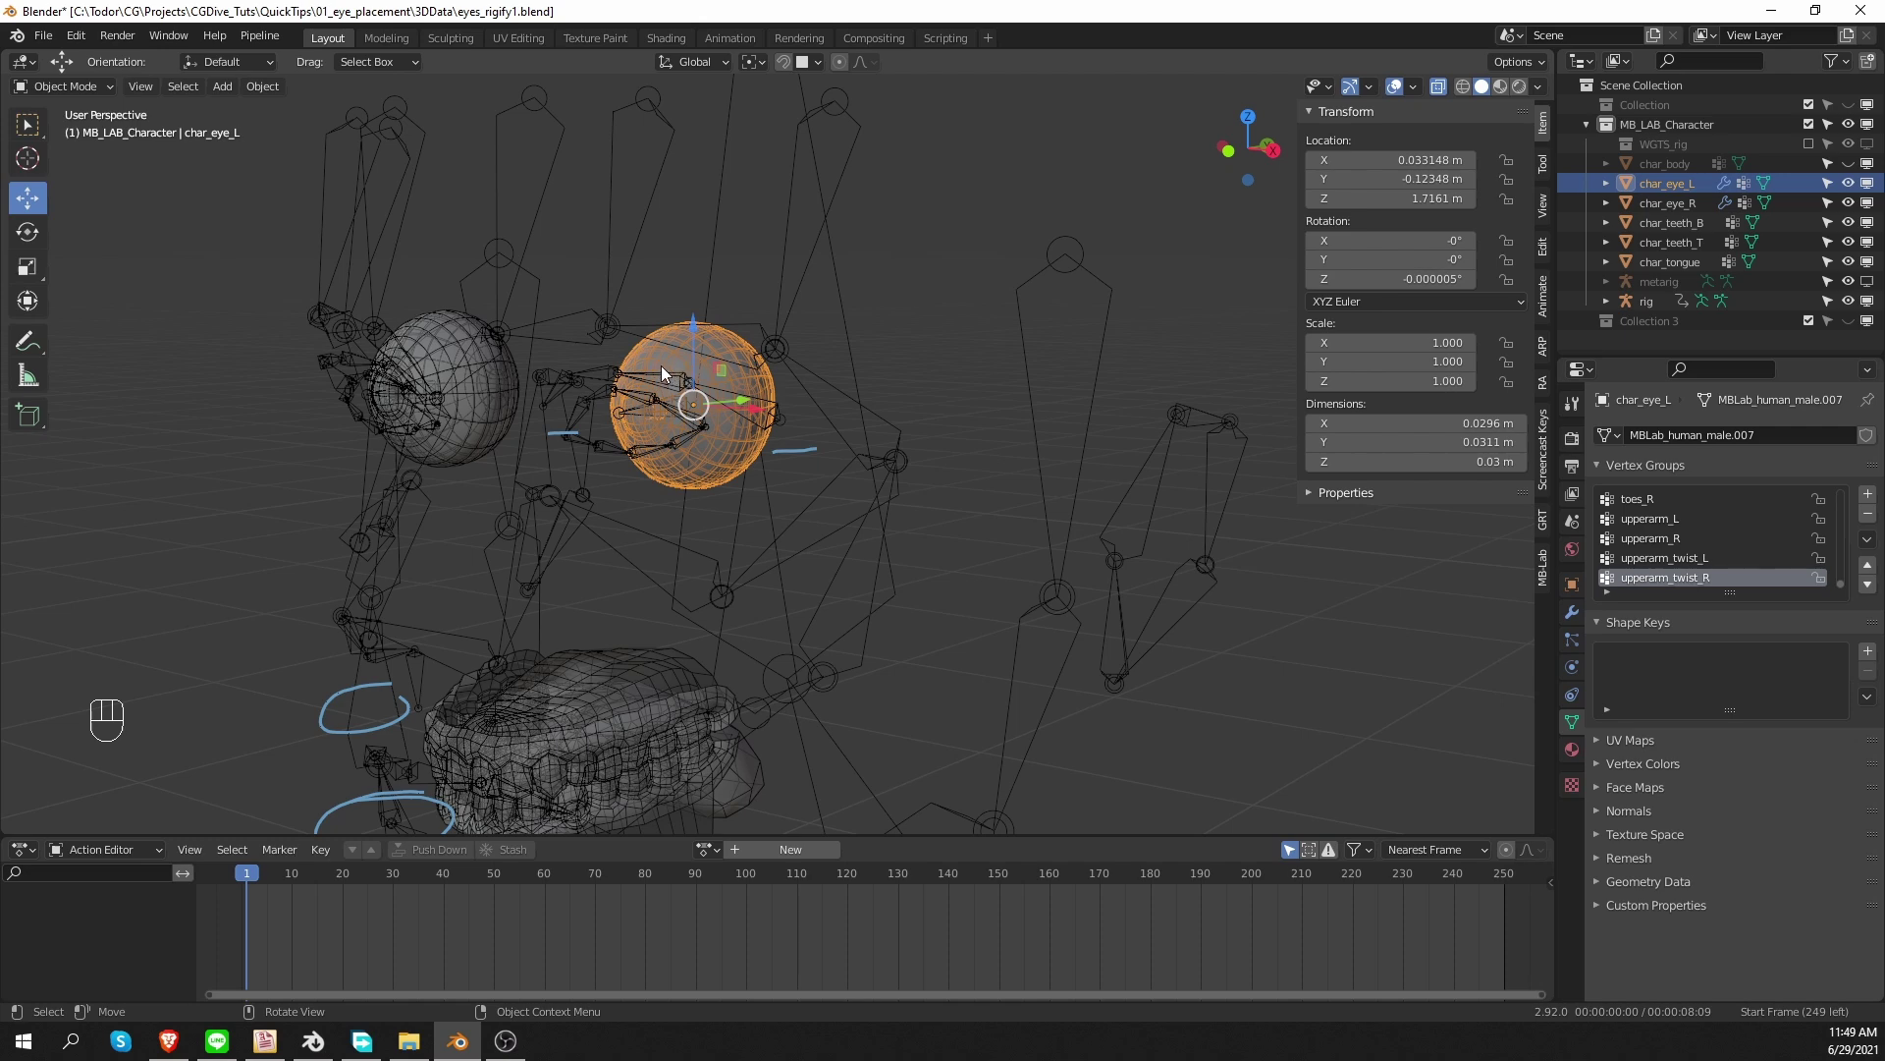
{"action": "left_click_drag", "start_coordinate": [615, 677], "coordinate": [711, 790]}
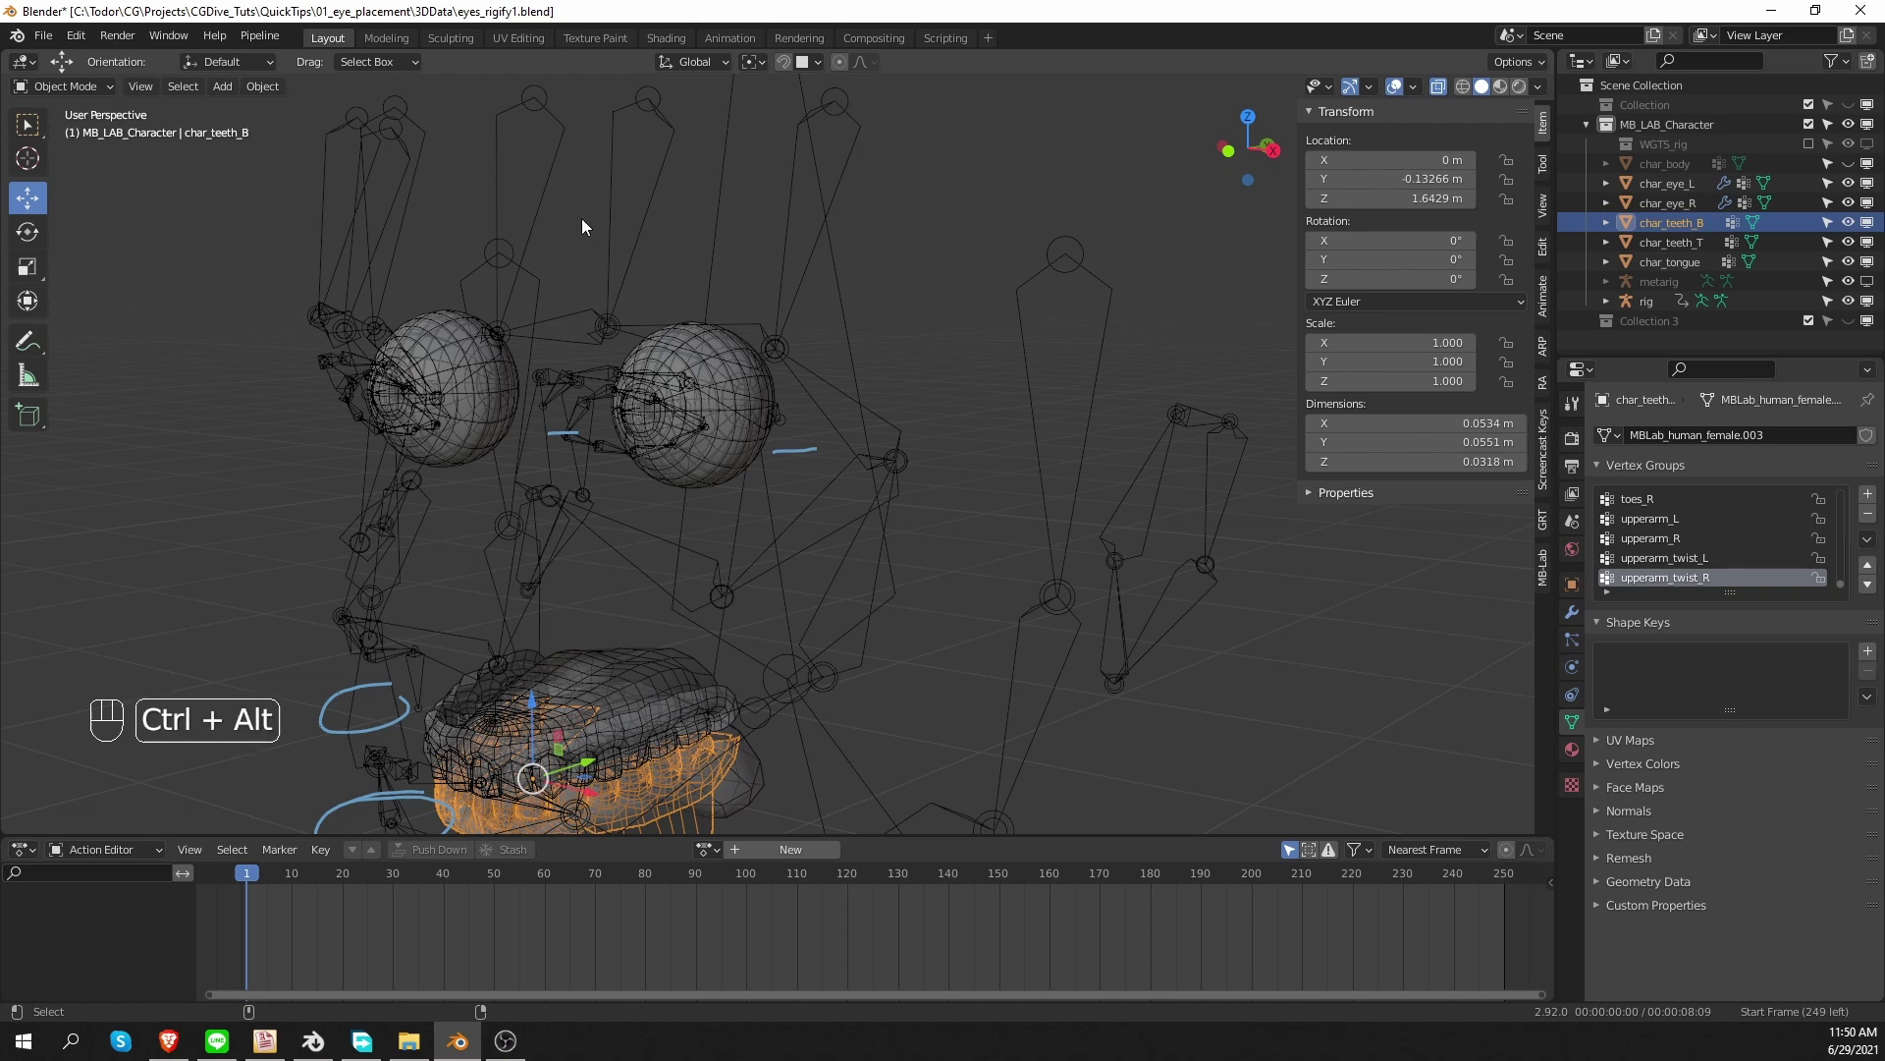
{"action": "key", "text": "ctrl+alt+z"}
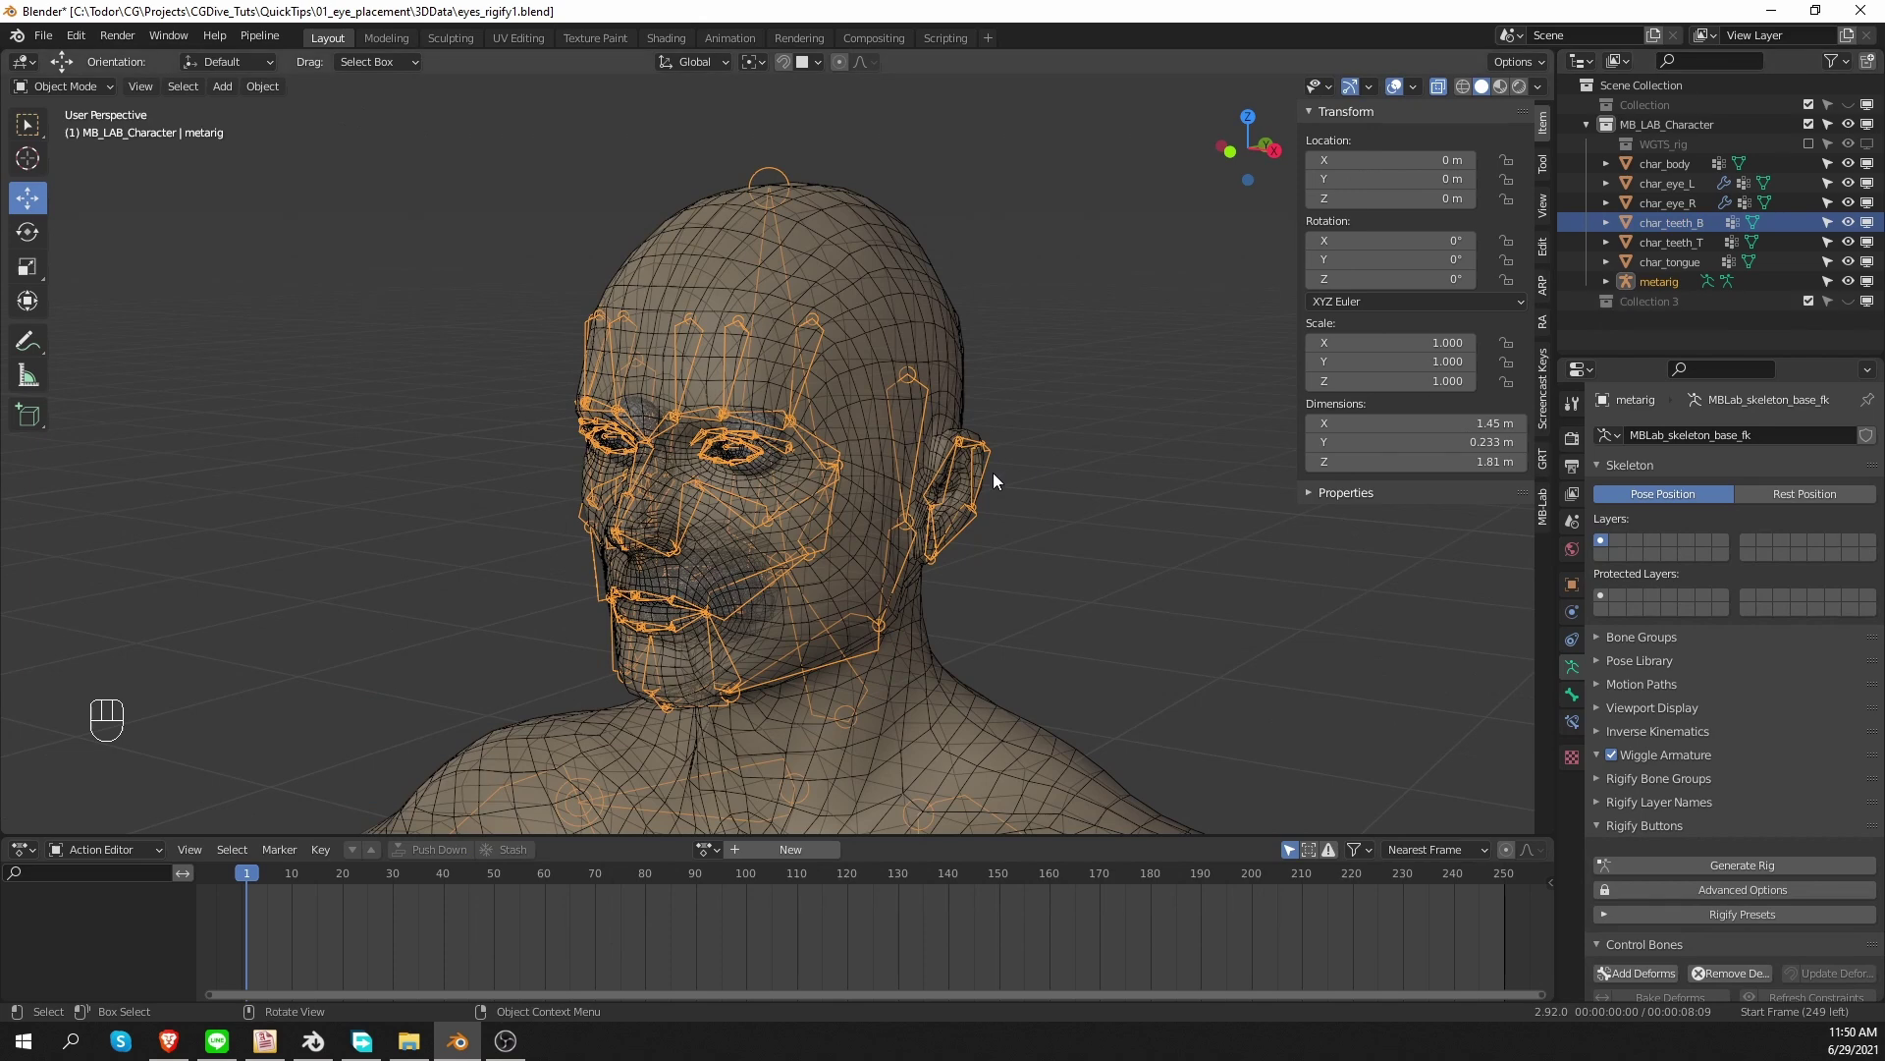
{"action": "middle_click", "coordinate": [954, 466]}
{"action": "key", "text": "KP_Divide"}
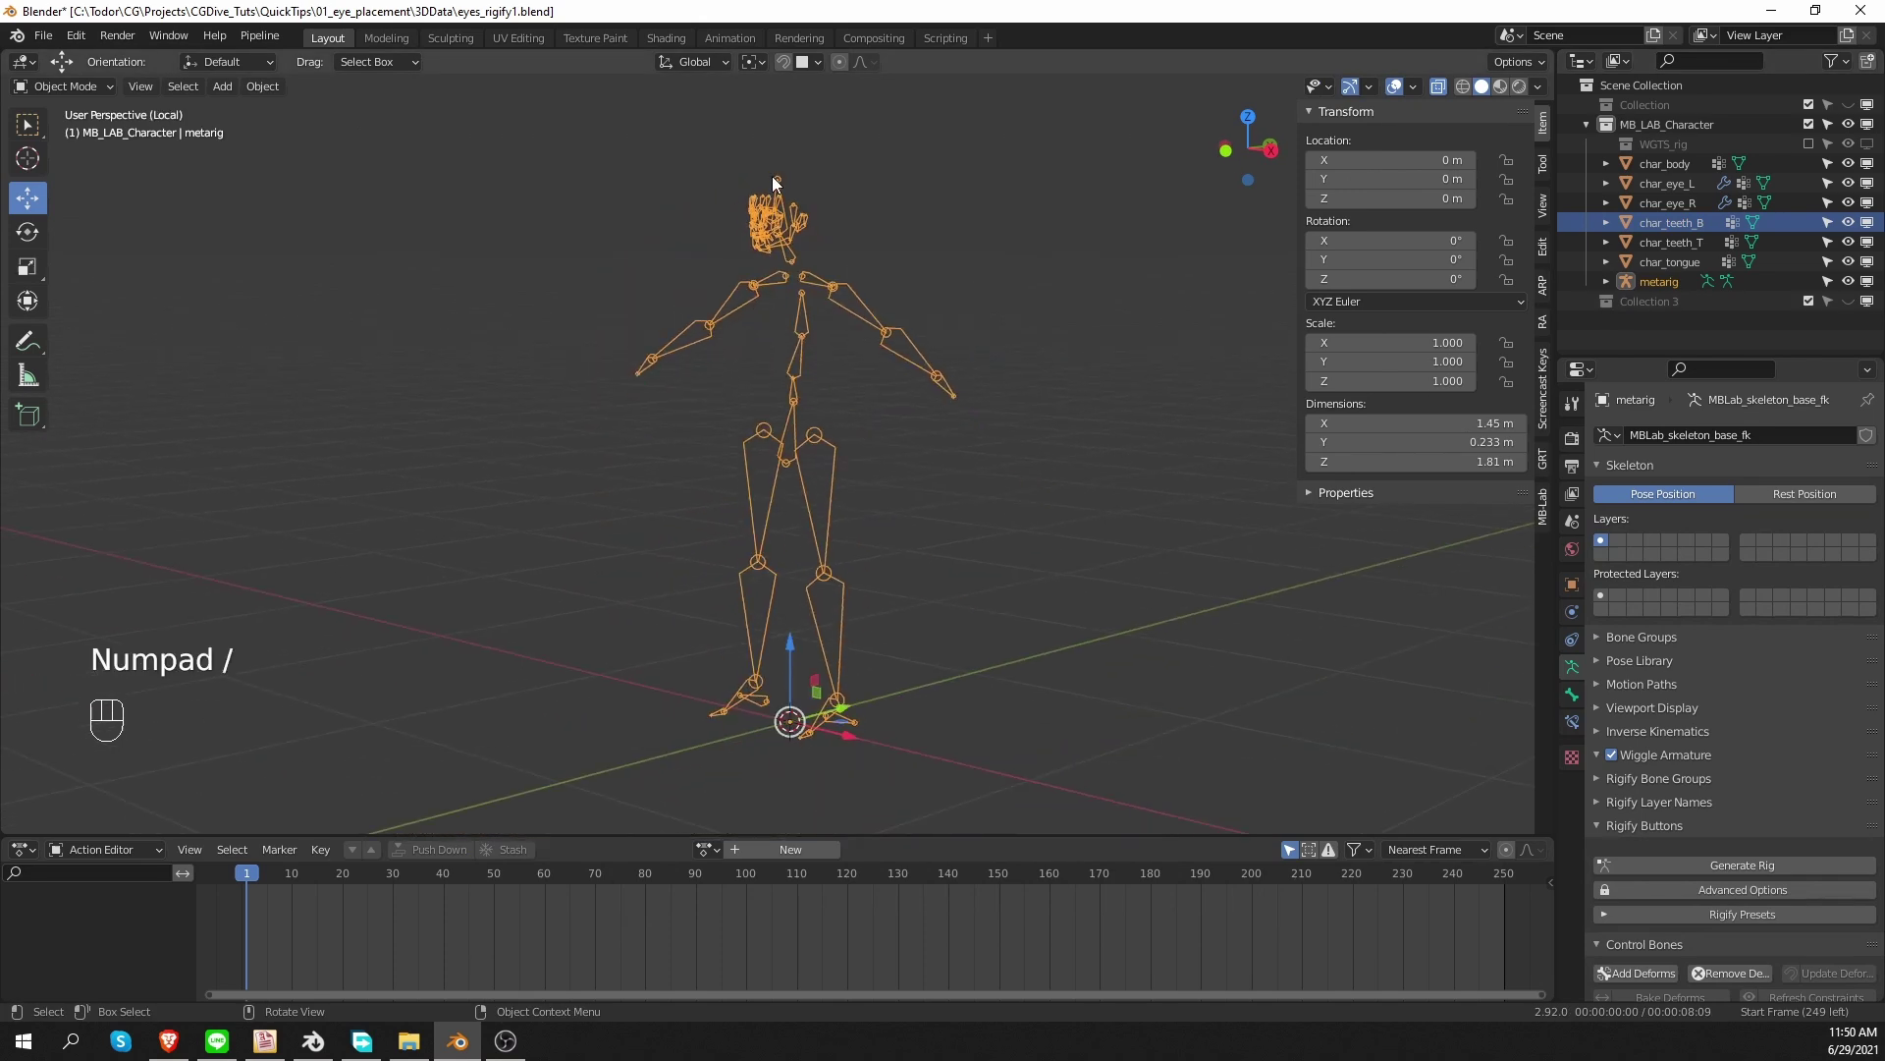
Enter Pose Mode on the metarig and frame the eye and teeth region.
{"action": "left_click_drag", "start_coordinate": [790, 197], "coordinate": [703, 726]}
{"action": "left_click_drag", "start_coordinate": [635, 520], "coordinate": [1112, 498]}
{"action": "left_click", "coordinate": [1112, 498]}
{"action": "middle_click", "coordinate": [758, 438]}
{"action": "key", "text": "Tab"}
{"action": "left_click_drag", "start_coordinate": [766, 487], "coordinate": [782, 506]}
{"action": "middle_click", "coordinate": [794, 448]}
{"action": "middle_click", "coordinate": [702, 478]}
Select both eye bones and both teeth bones and hide every other bone.
{"action": "left_click", "coordinate": [926, 379]}
{"action": "left_click_drag", "start_coordinate": [930, 583], "coordinate": [927, 410]}
{"action": "left_click", "coordinate": [806, 404]}
{"action": "left_click", "coordinate": [814, 559]}
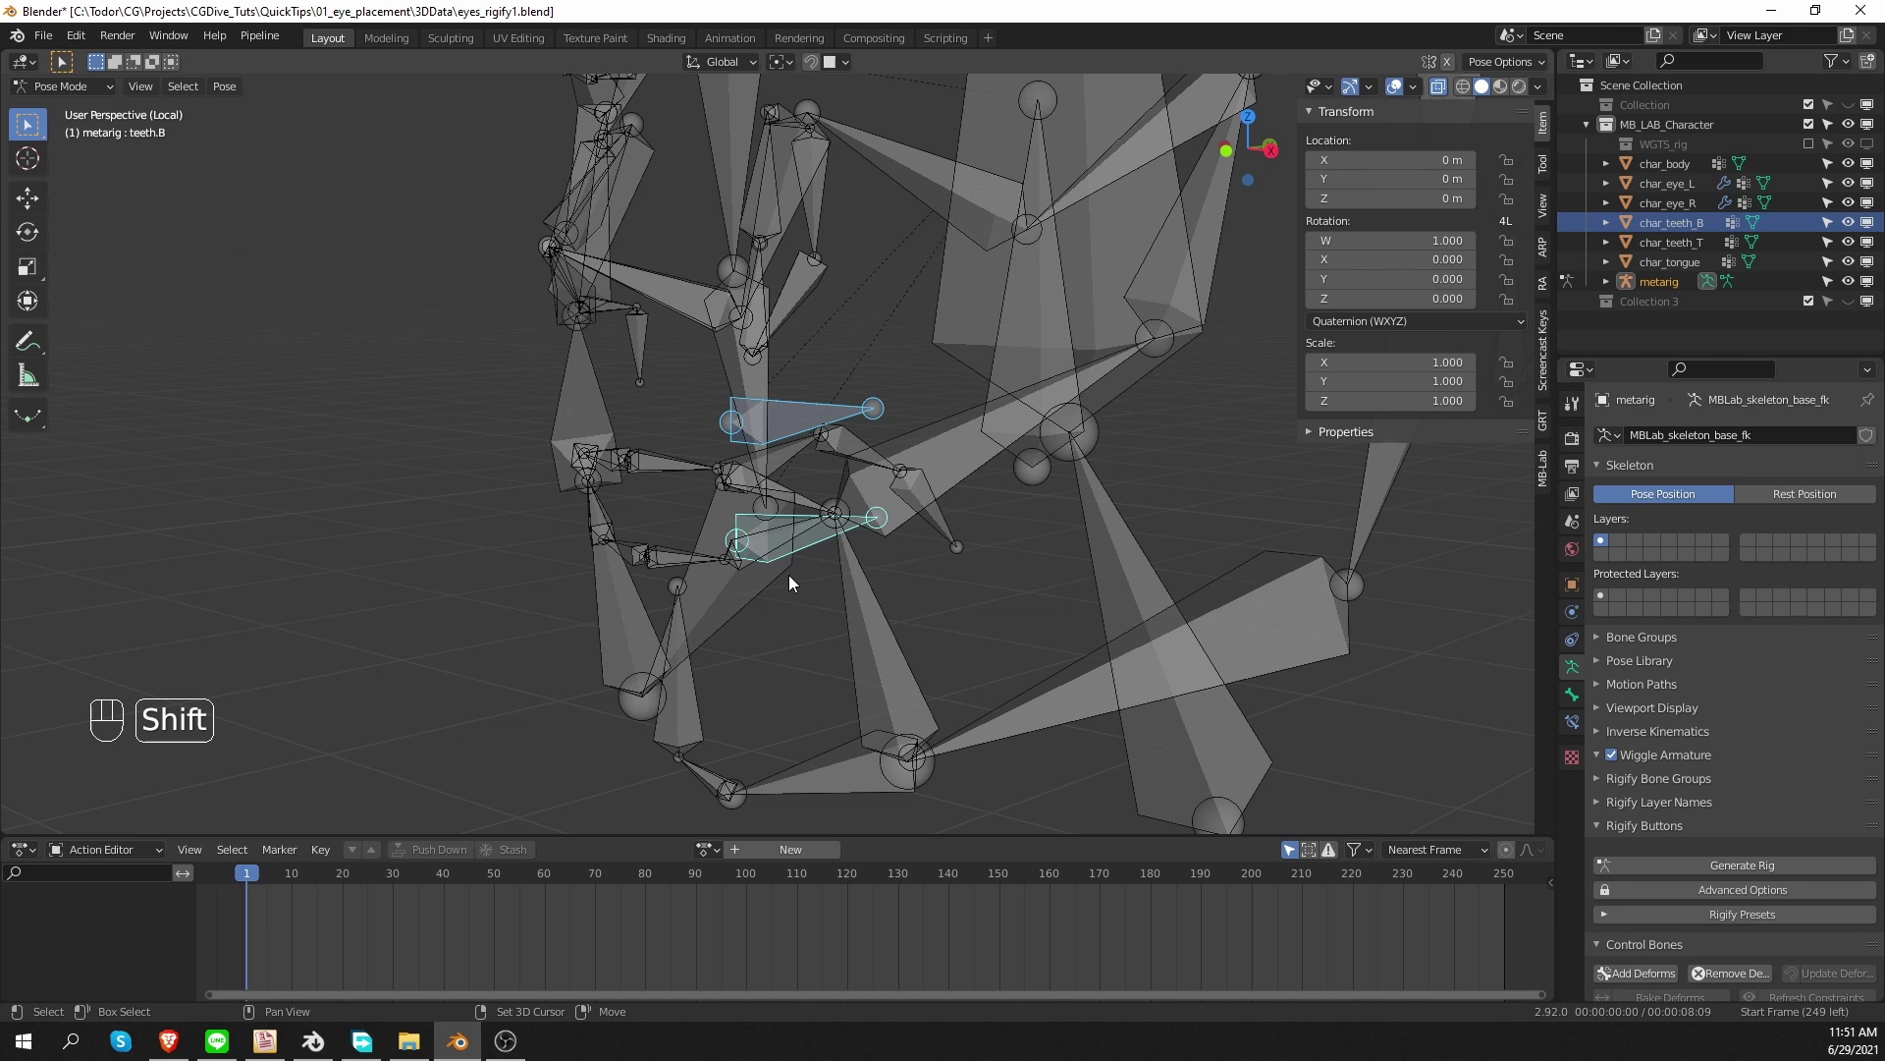
{"action": "key", "text": "shift+h"}
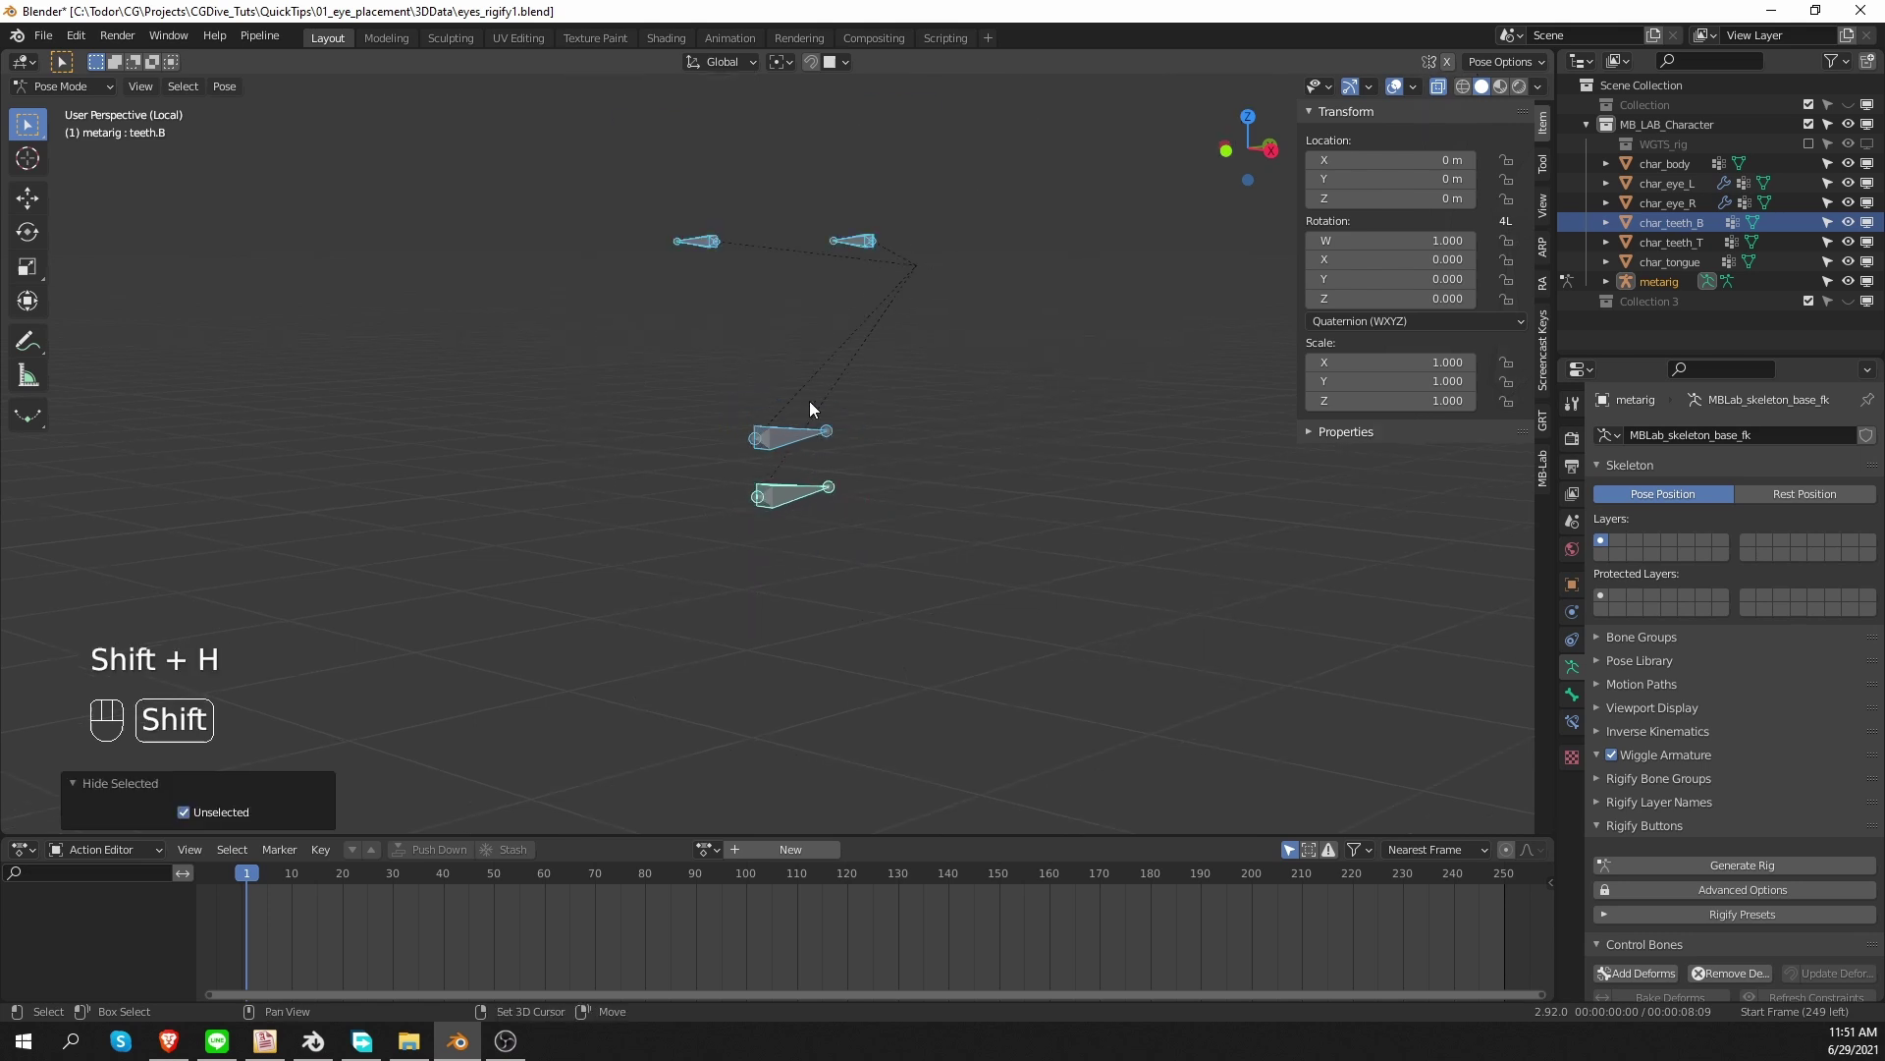
In Edit Mode hide unselected bones and duplicate teeth.B as teeth.B.001 with individual-origins pivot.
{"action": "key", "text": "Tab"}
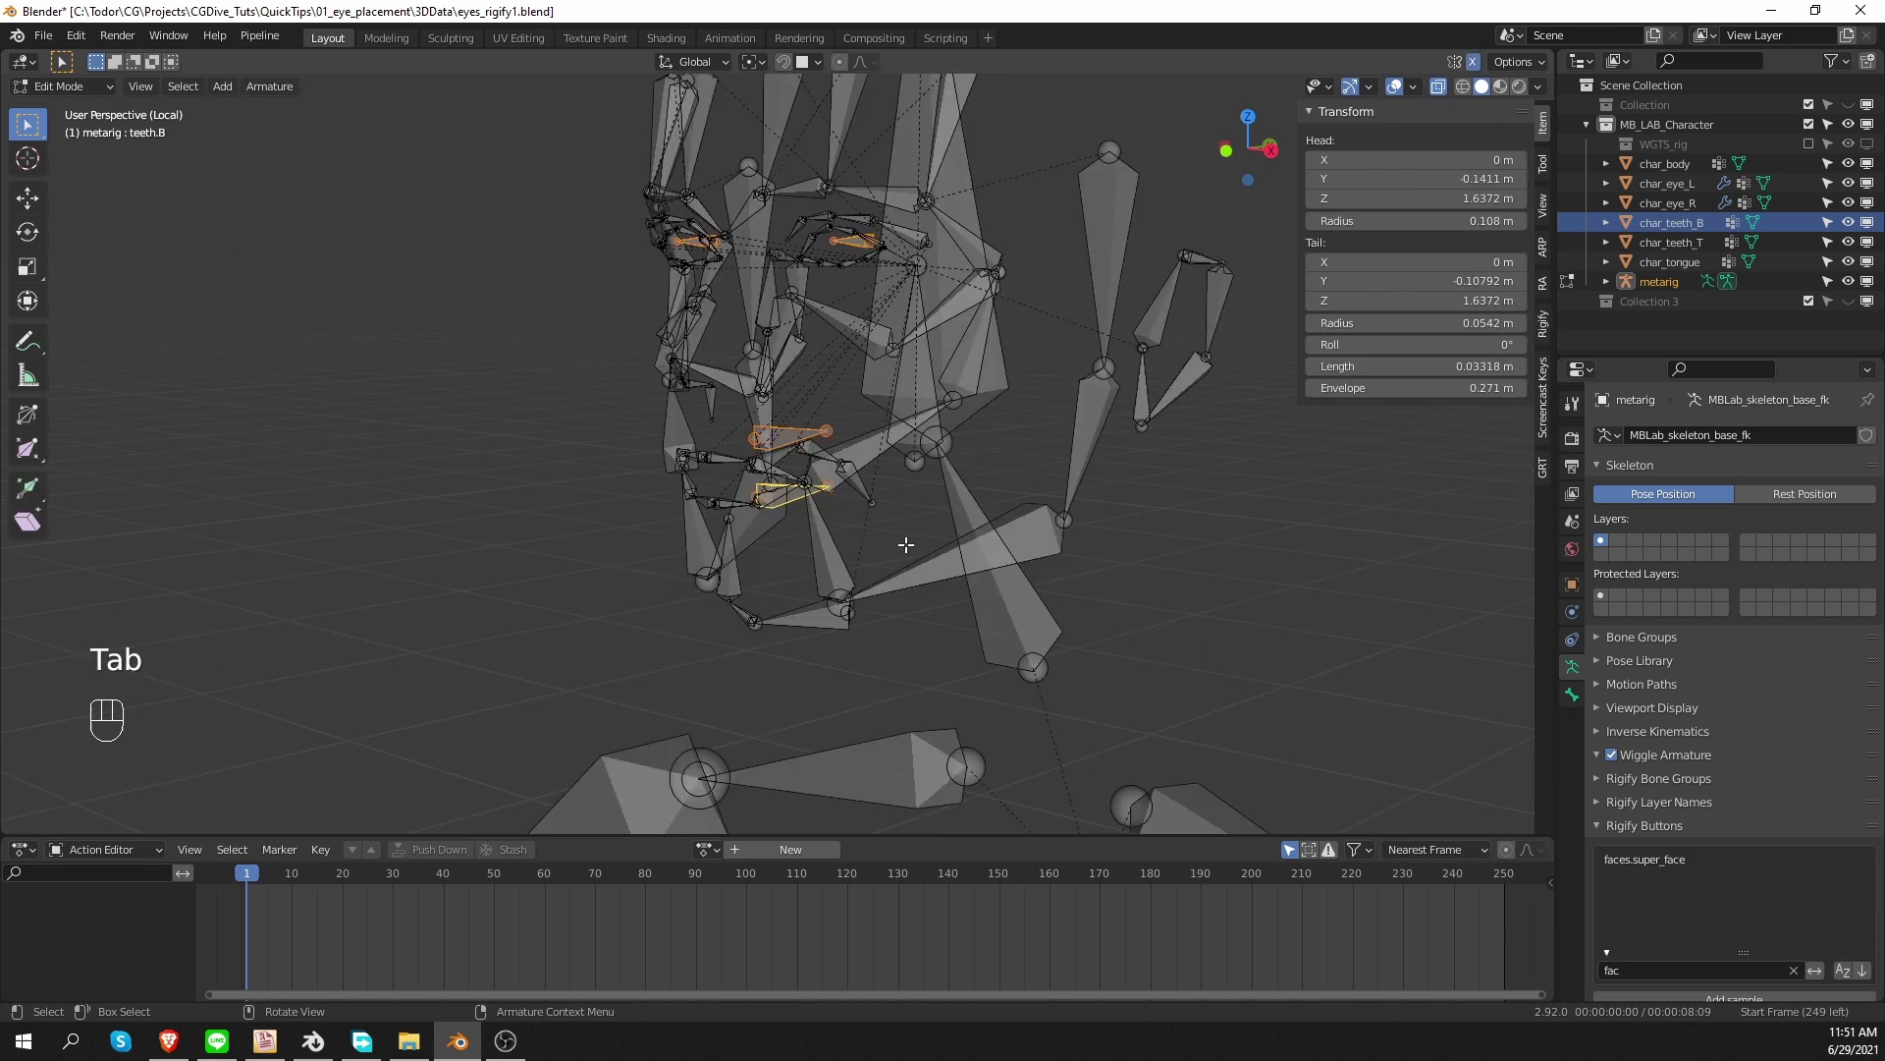
{"action": "key", "text": "shift+h"}
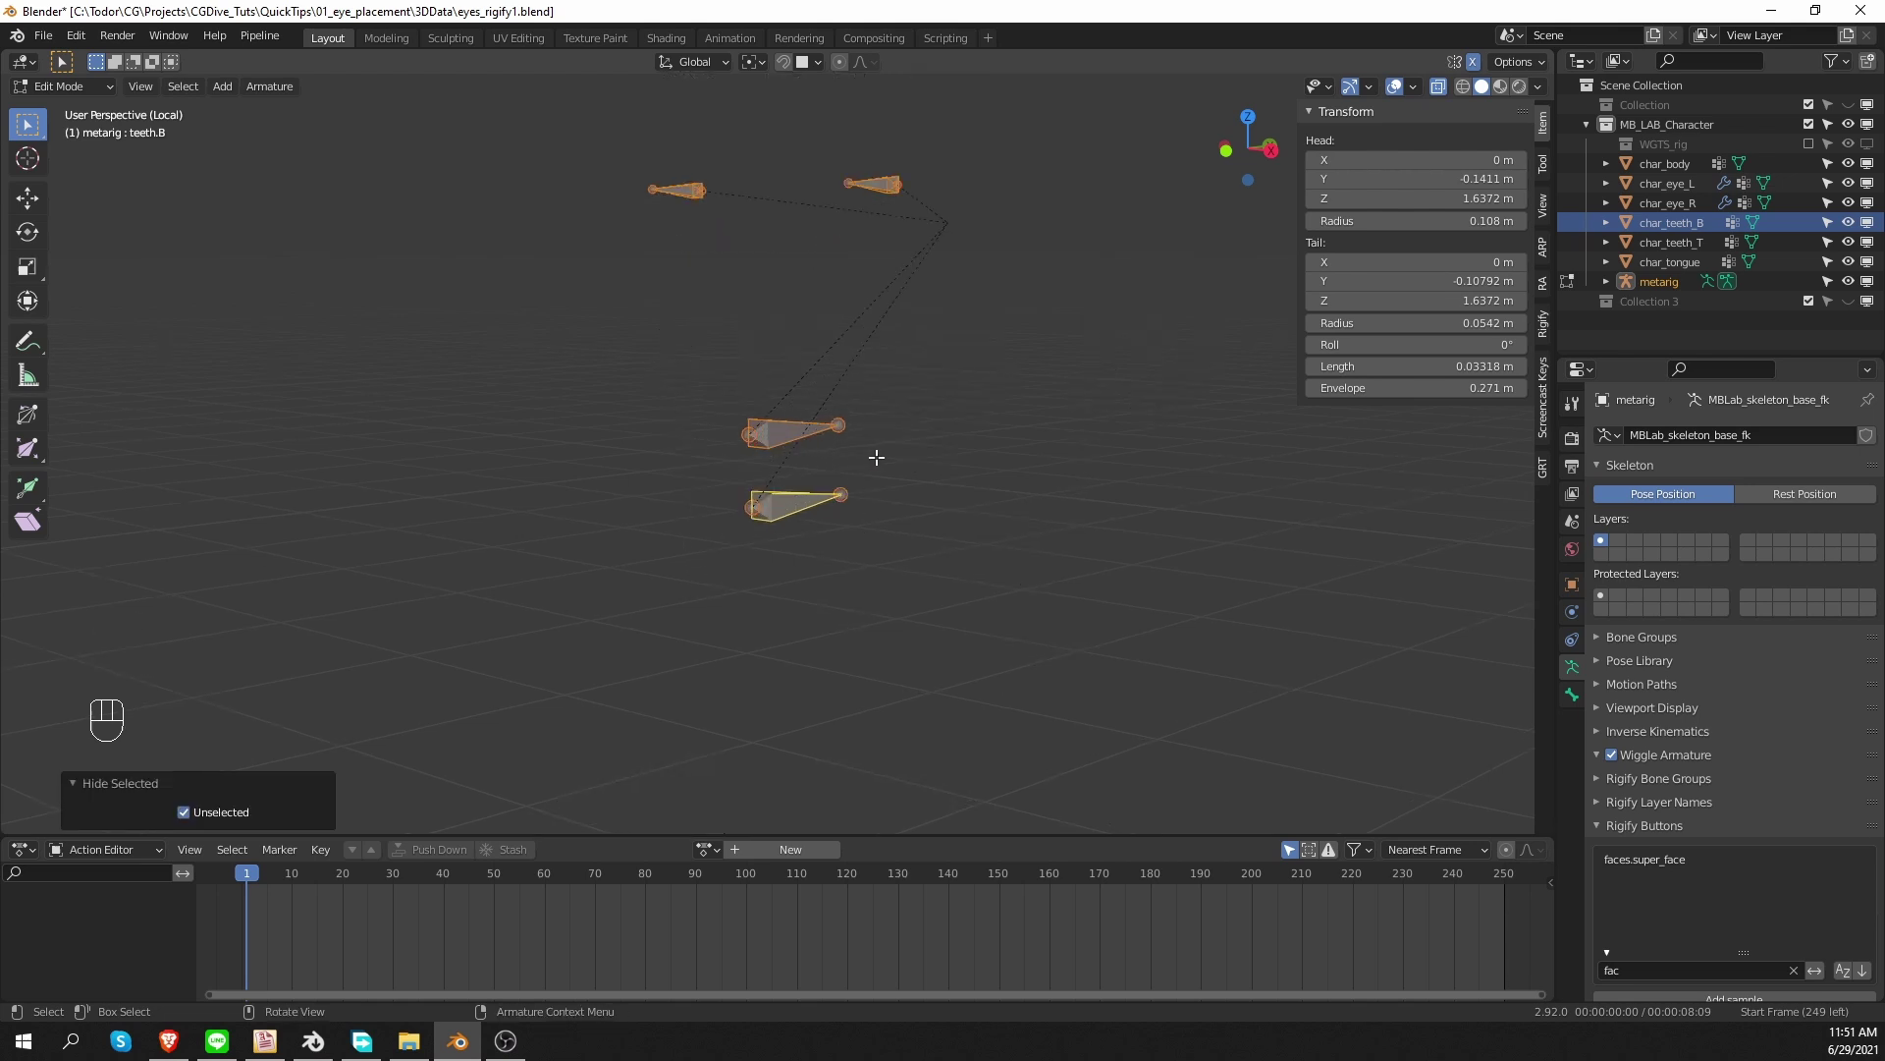
{"action": "key", "text": "shift+d"}
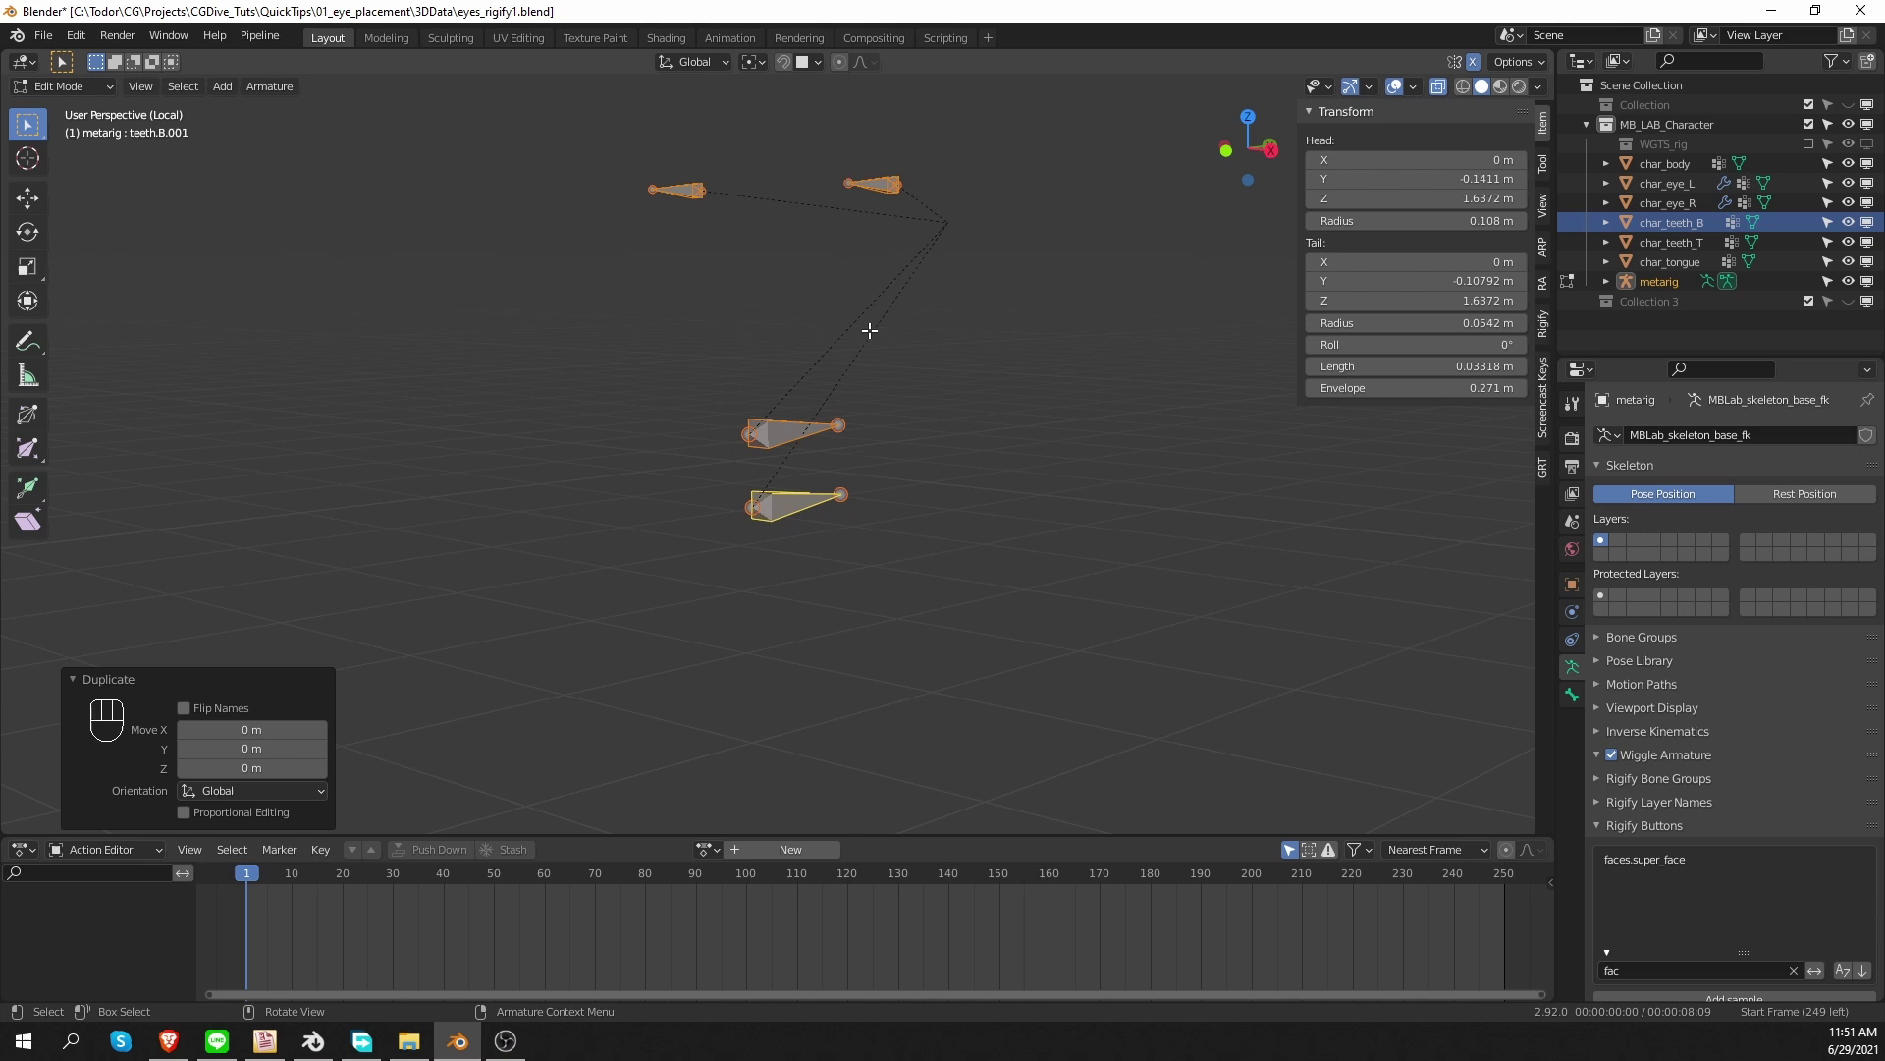
{"action": "left_click_drag", "start_coordinate": [753, 76], "coordinate": [887, 140]}
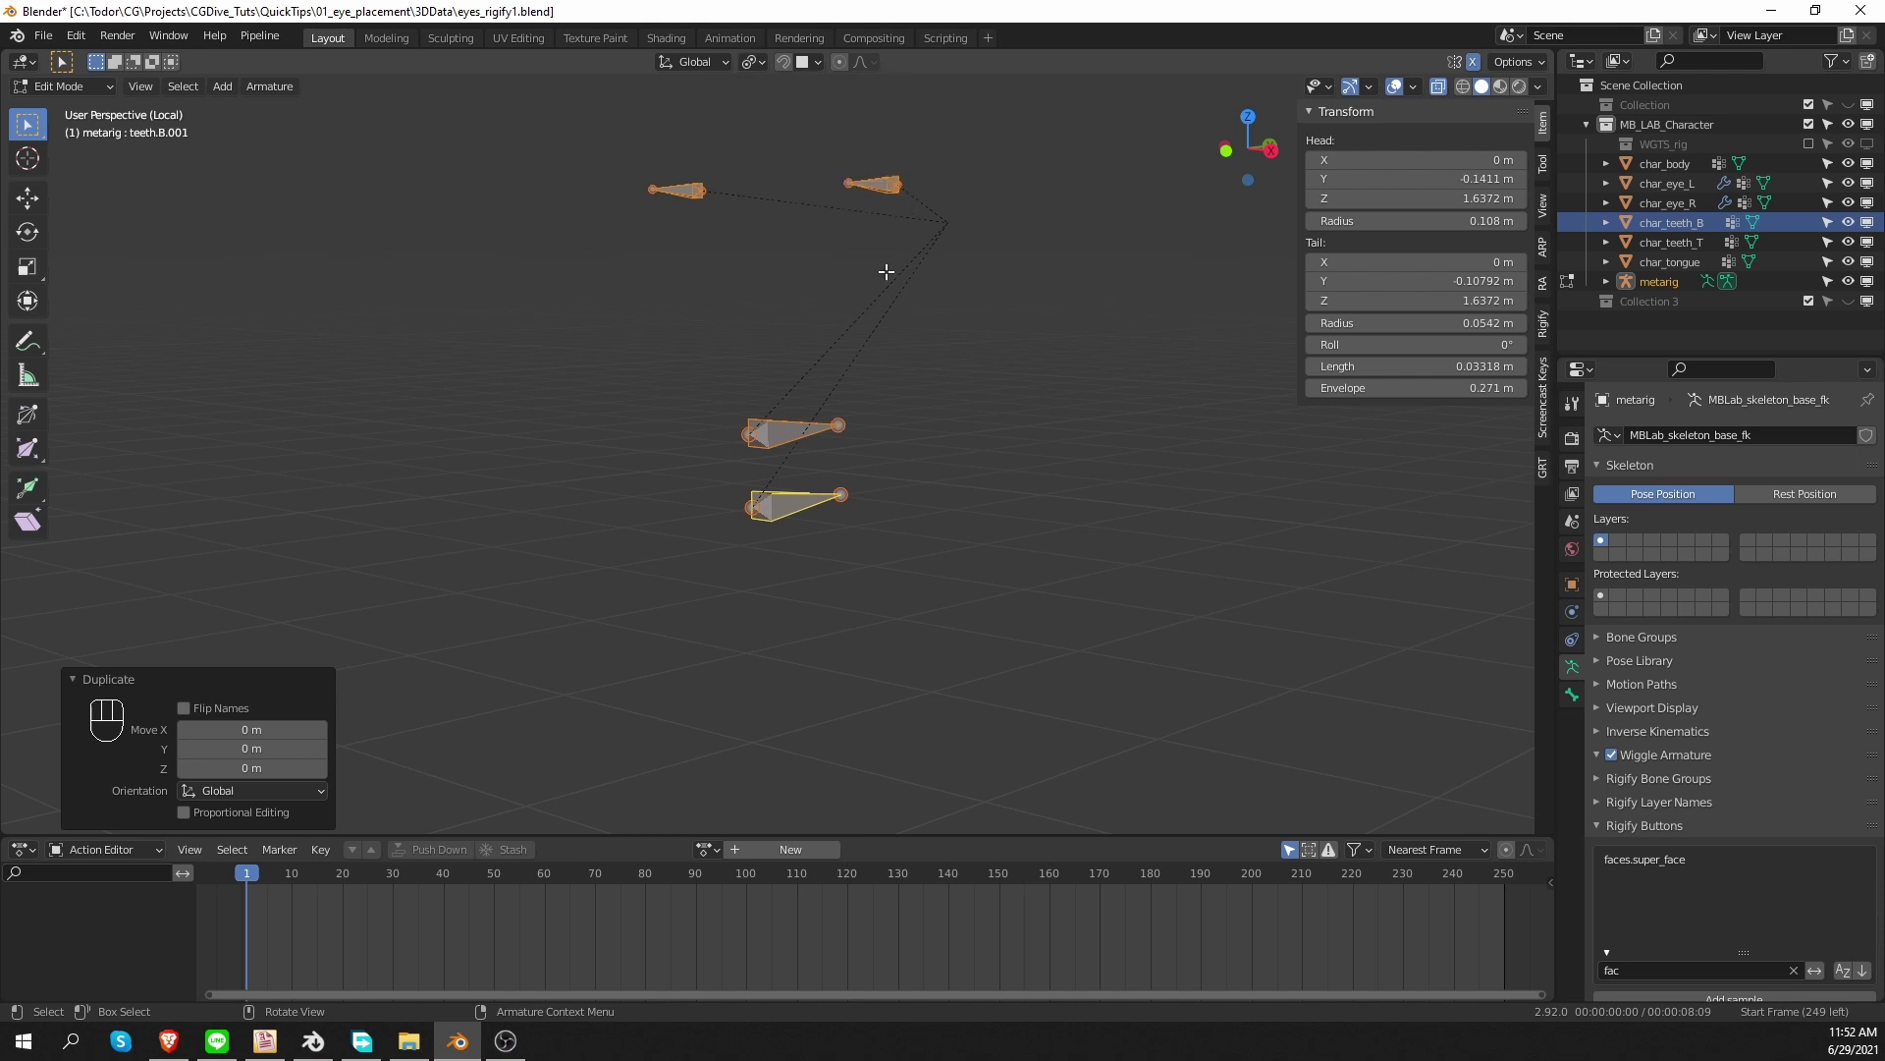
Scale the duplicated teeth bone up about 1.22 times around its own origin.
{"action": "key", "text": "s"}
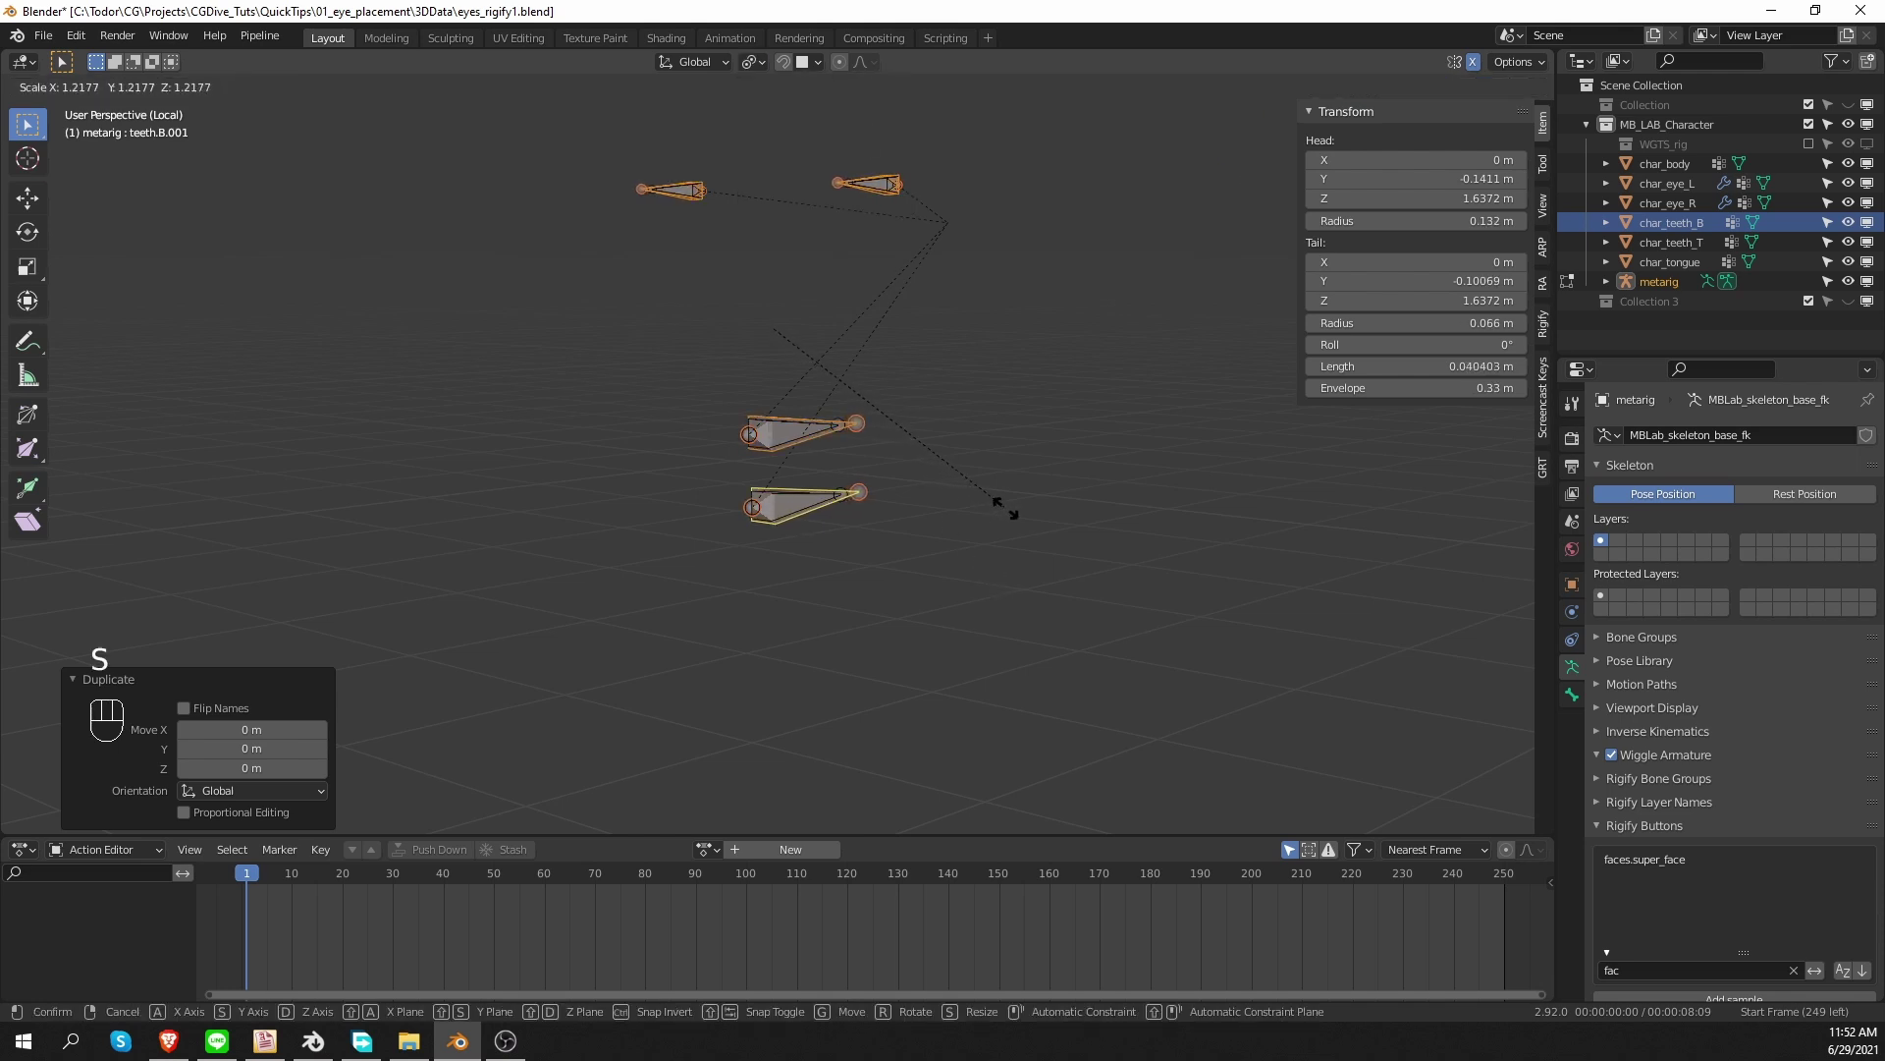
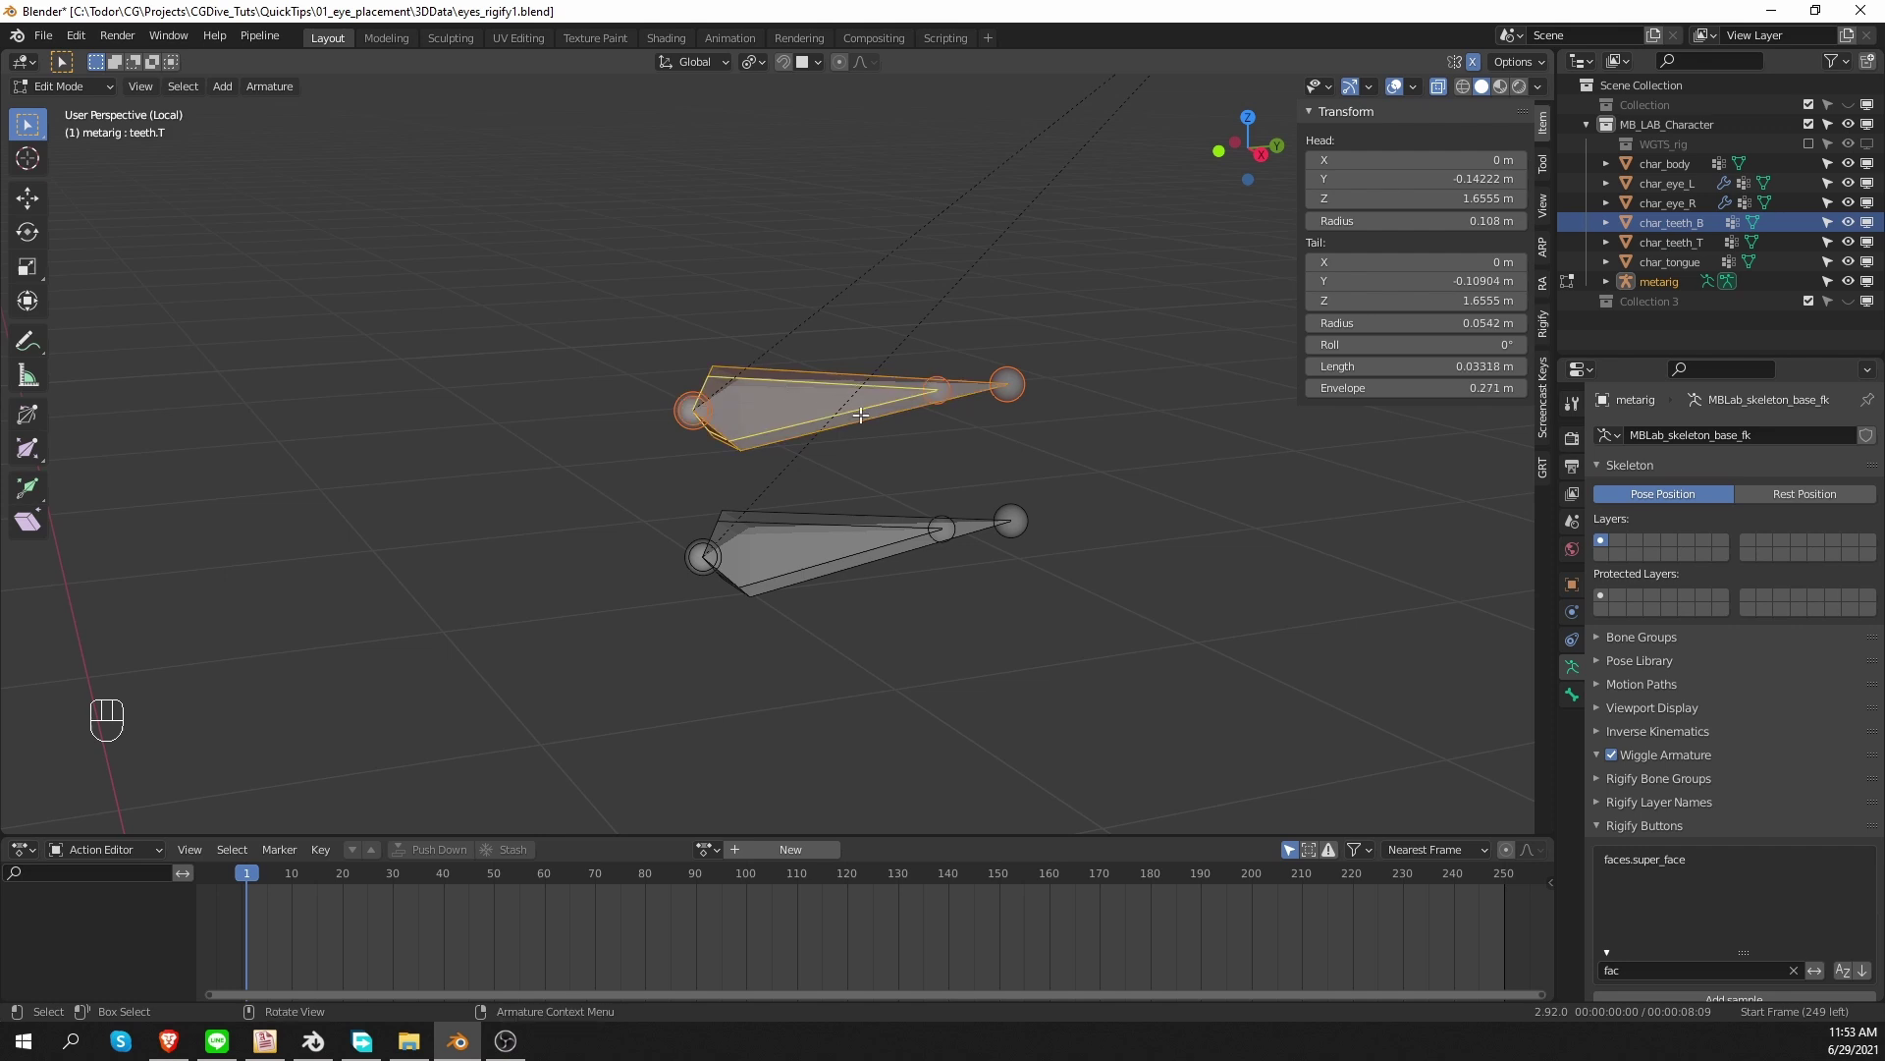
Parent teeth.T to teeth.T.001 with Keep Offset, enable X-Ray, and duplicate the eye bones likewise.
{"action": "key", "text": "ctrl+p"}
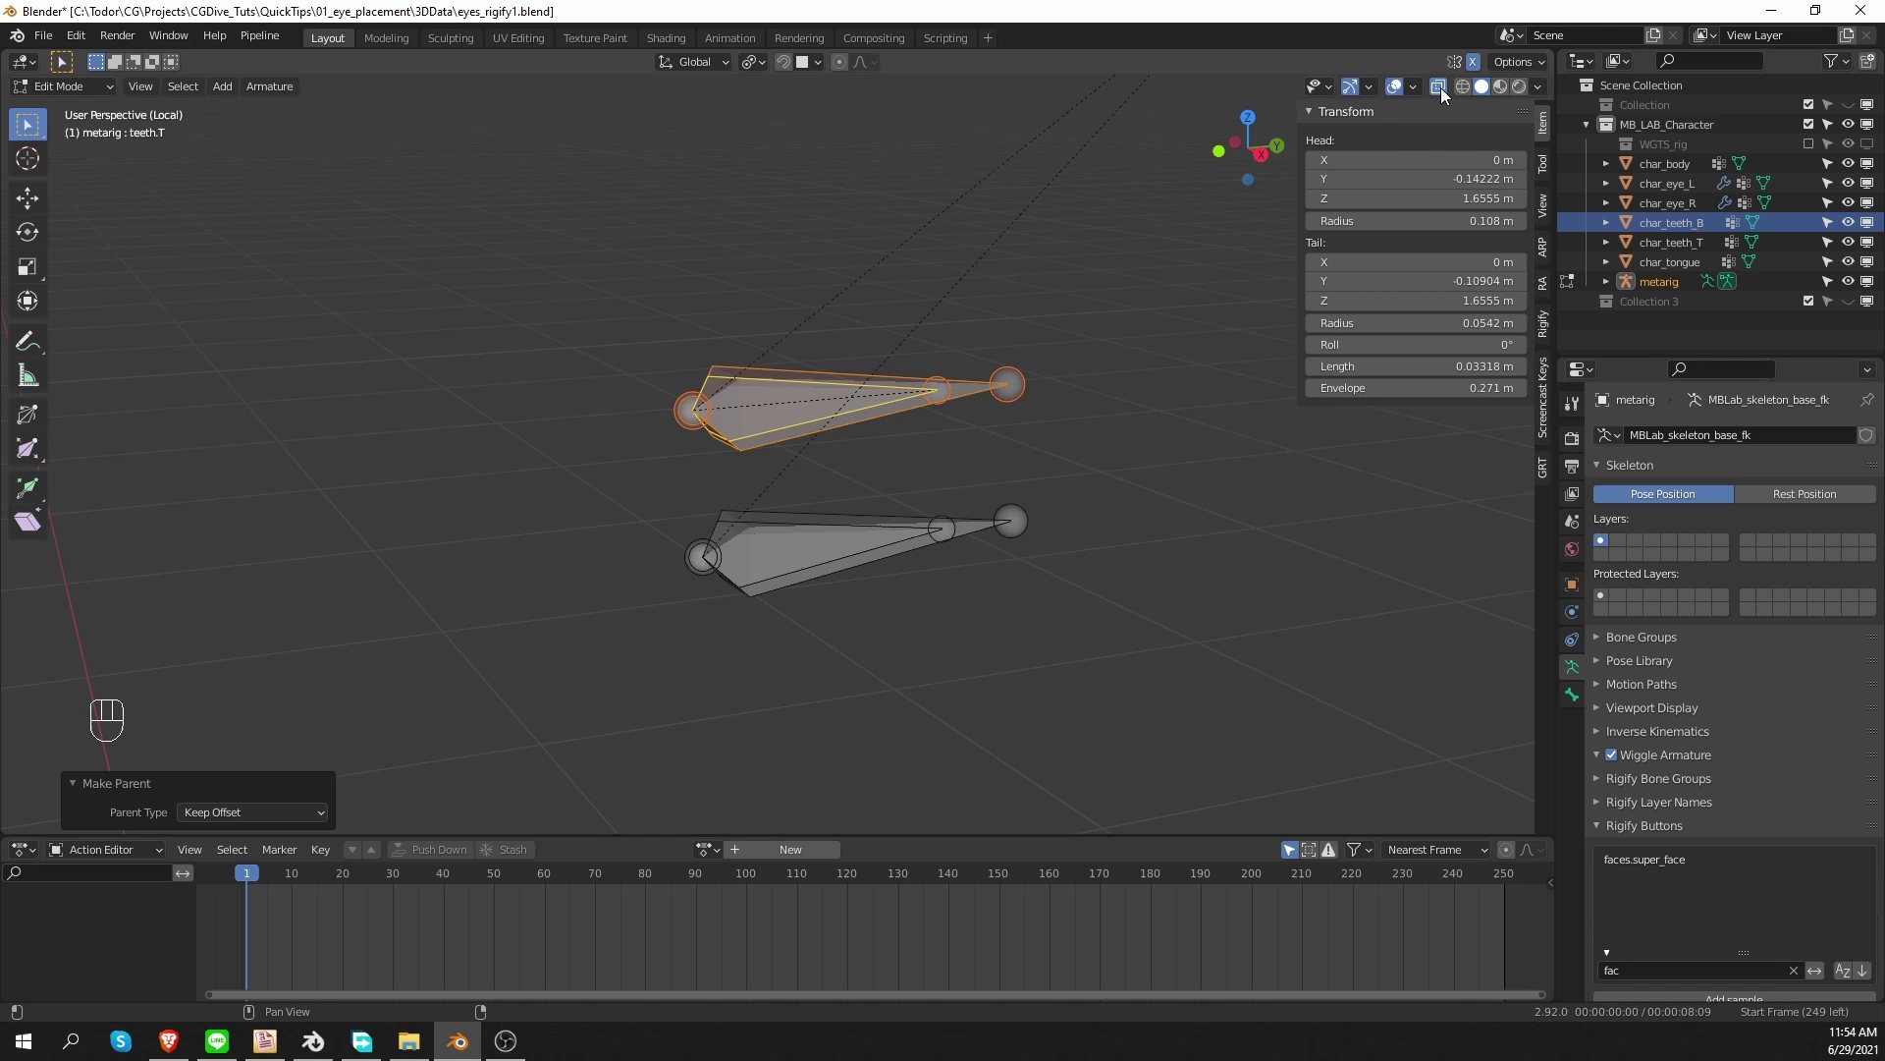
{"action": "left_click", "coordinate": [1442, 93]}
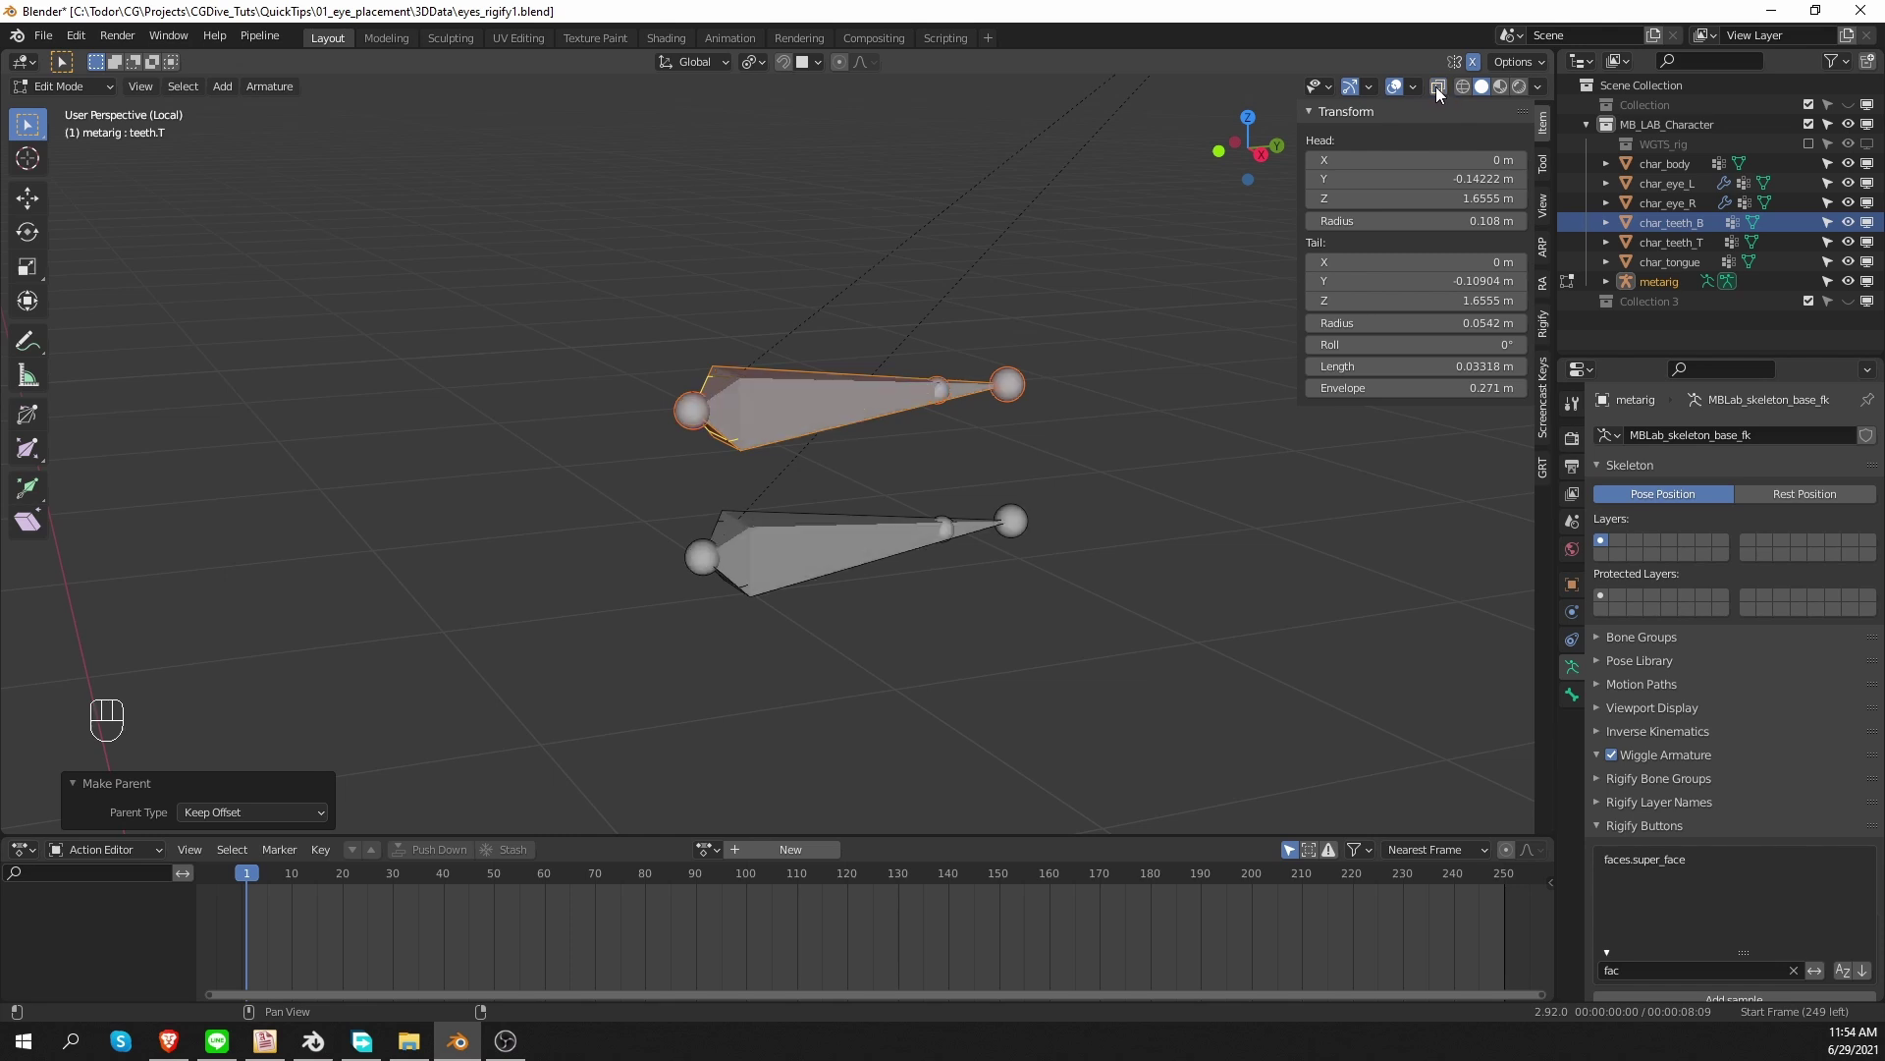
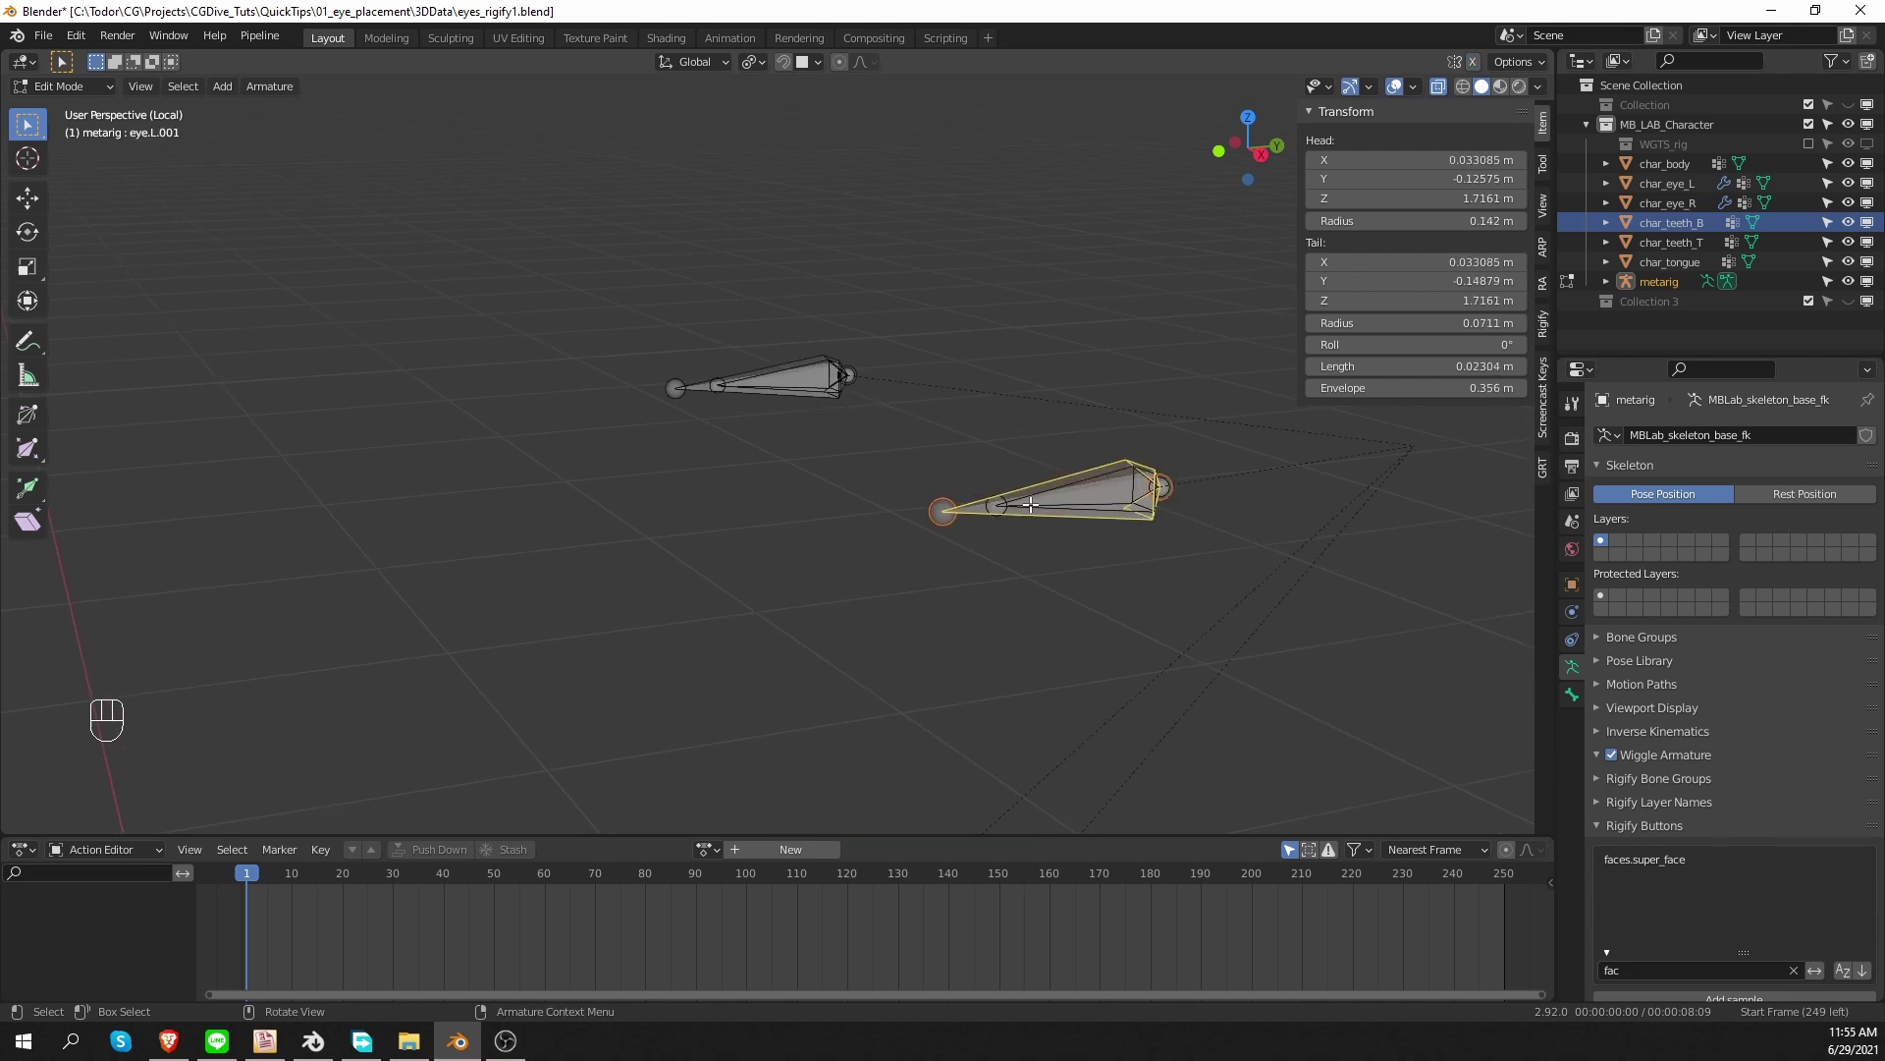
{"action": "key", "text": "ctrl+p"}
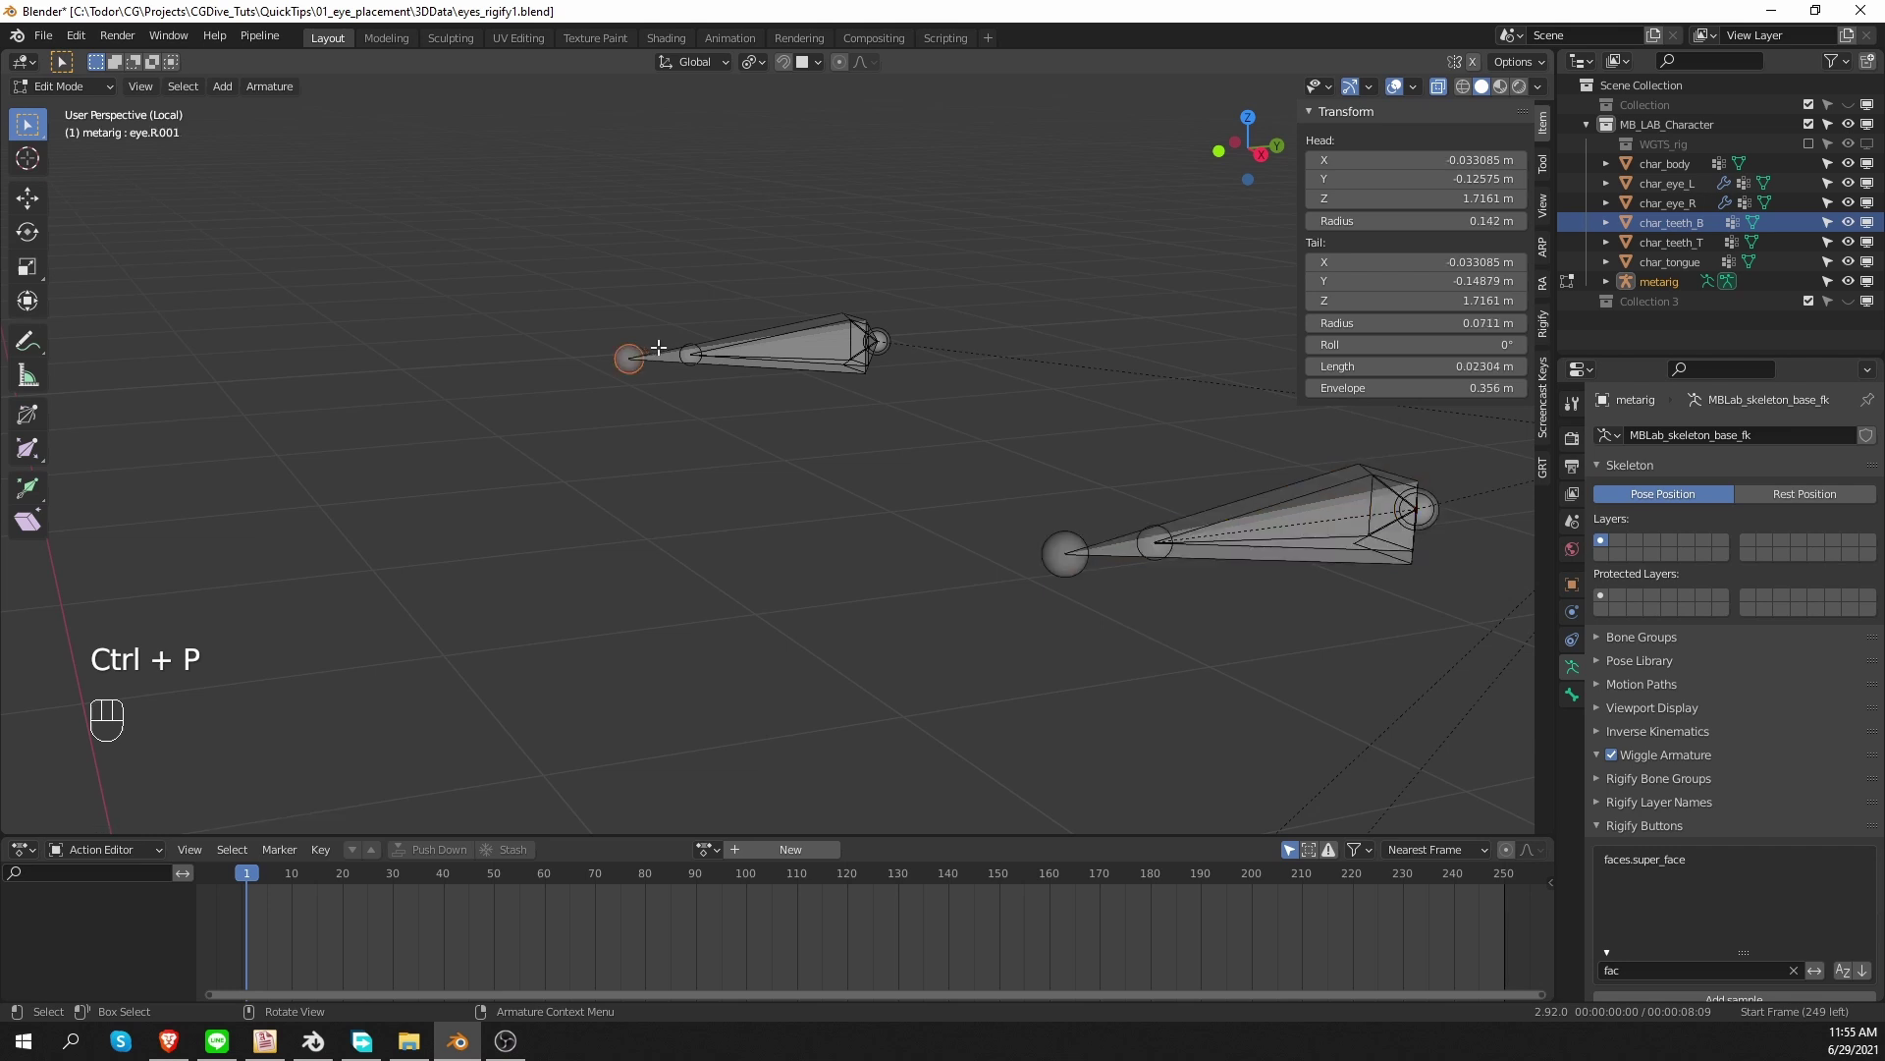
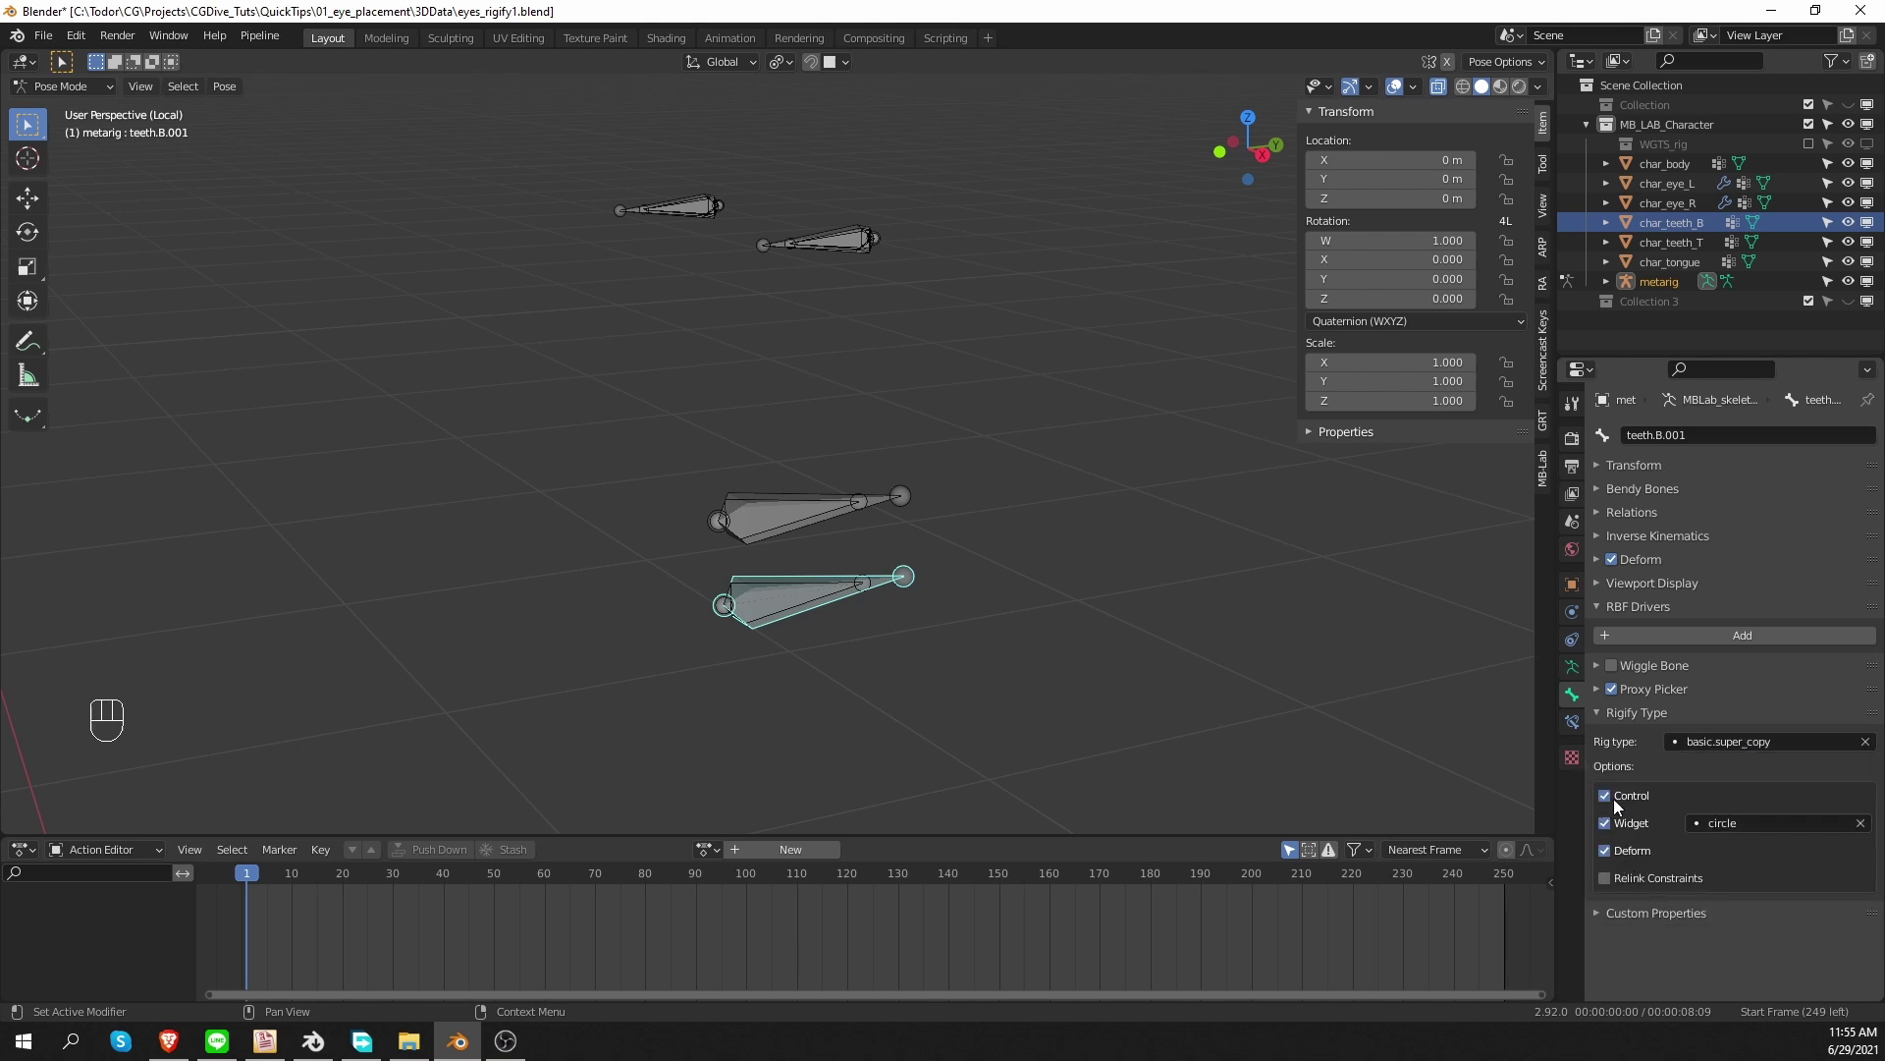
Uncheck the Control option for the teeth.B.001 and teeth.T.001 super_copy bones.
{"action": "left_click", "coordinate": [1620, 811]}
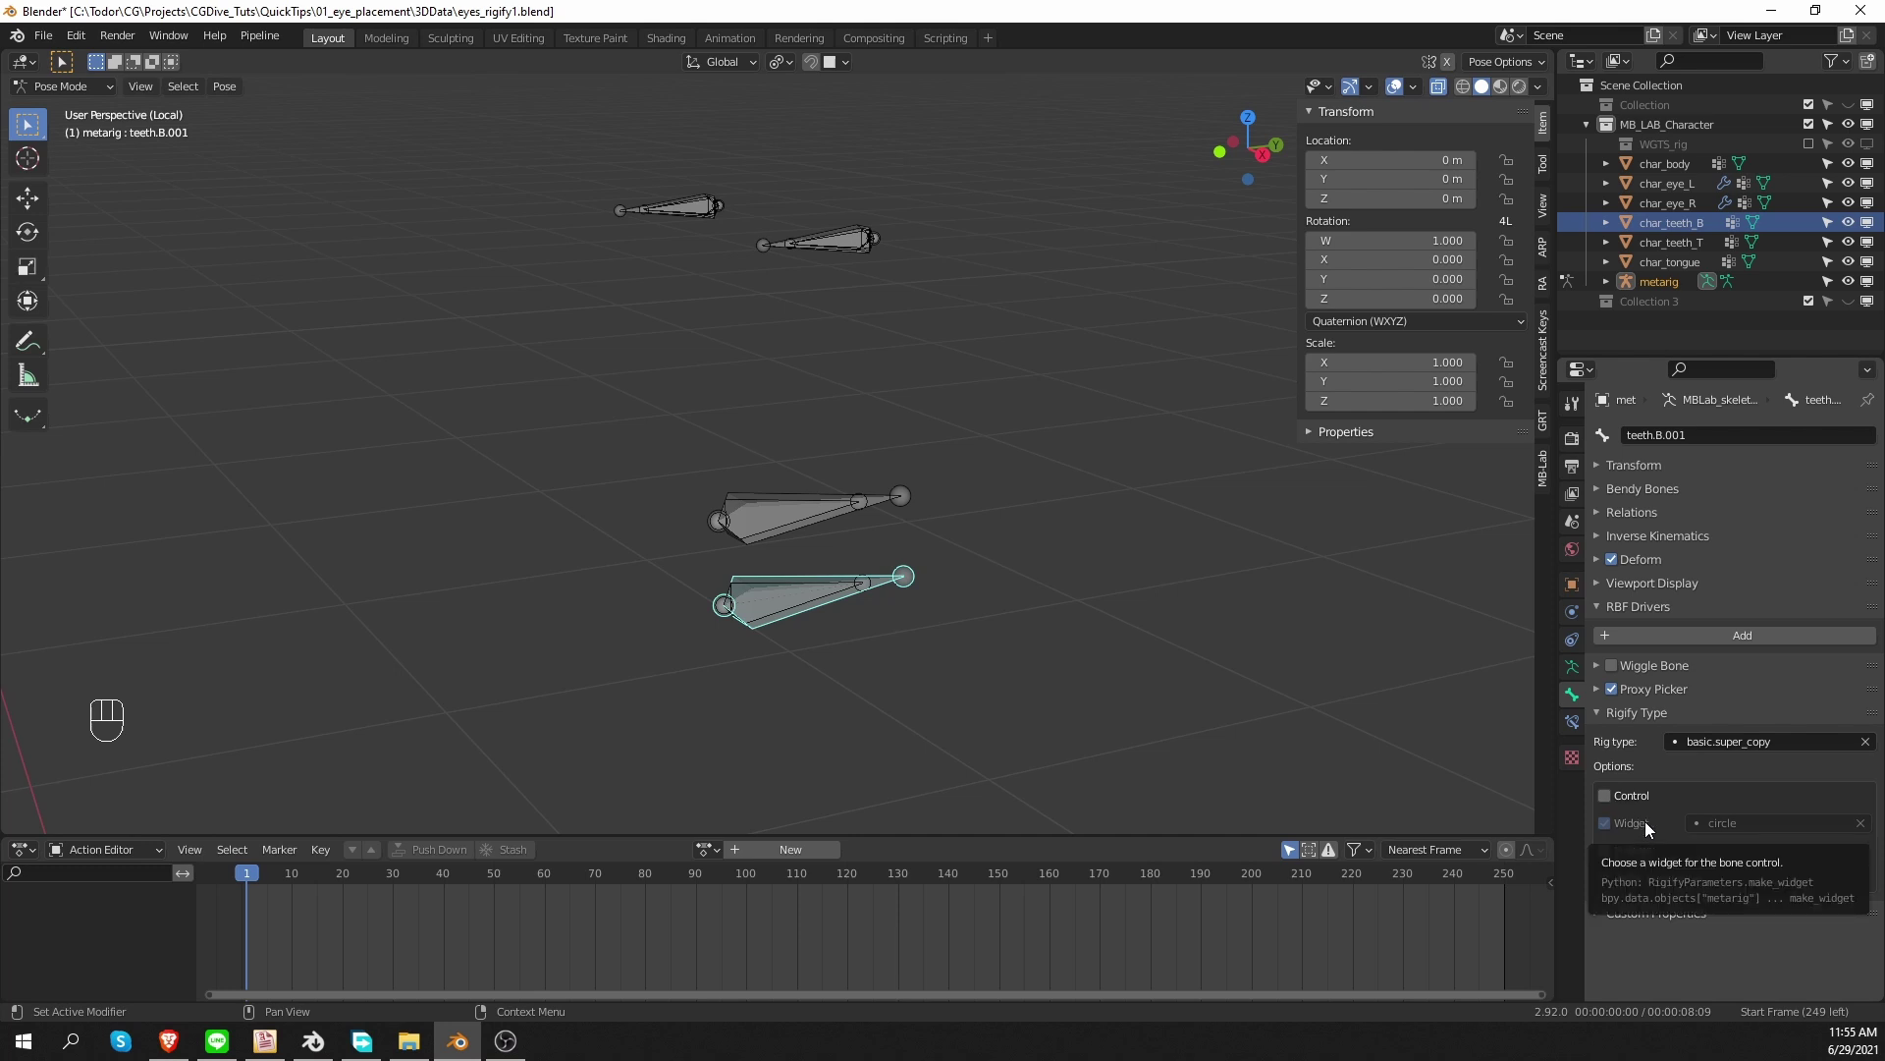
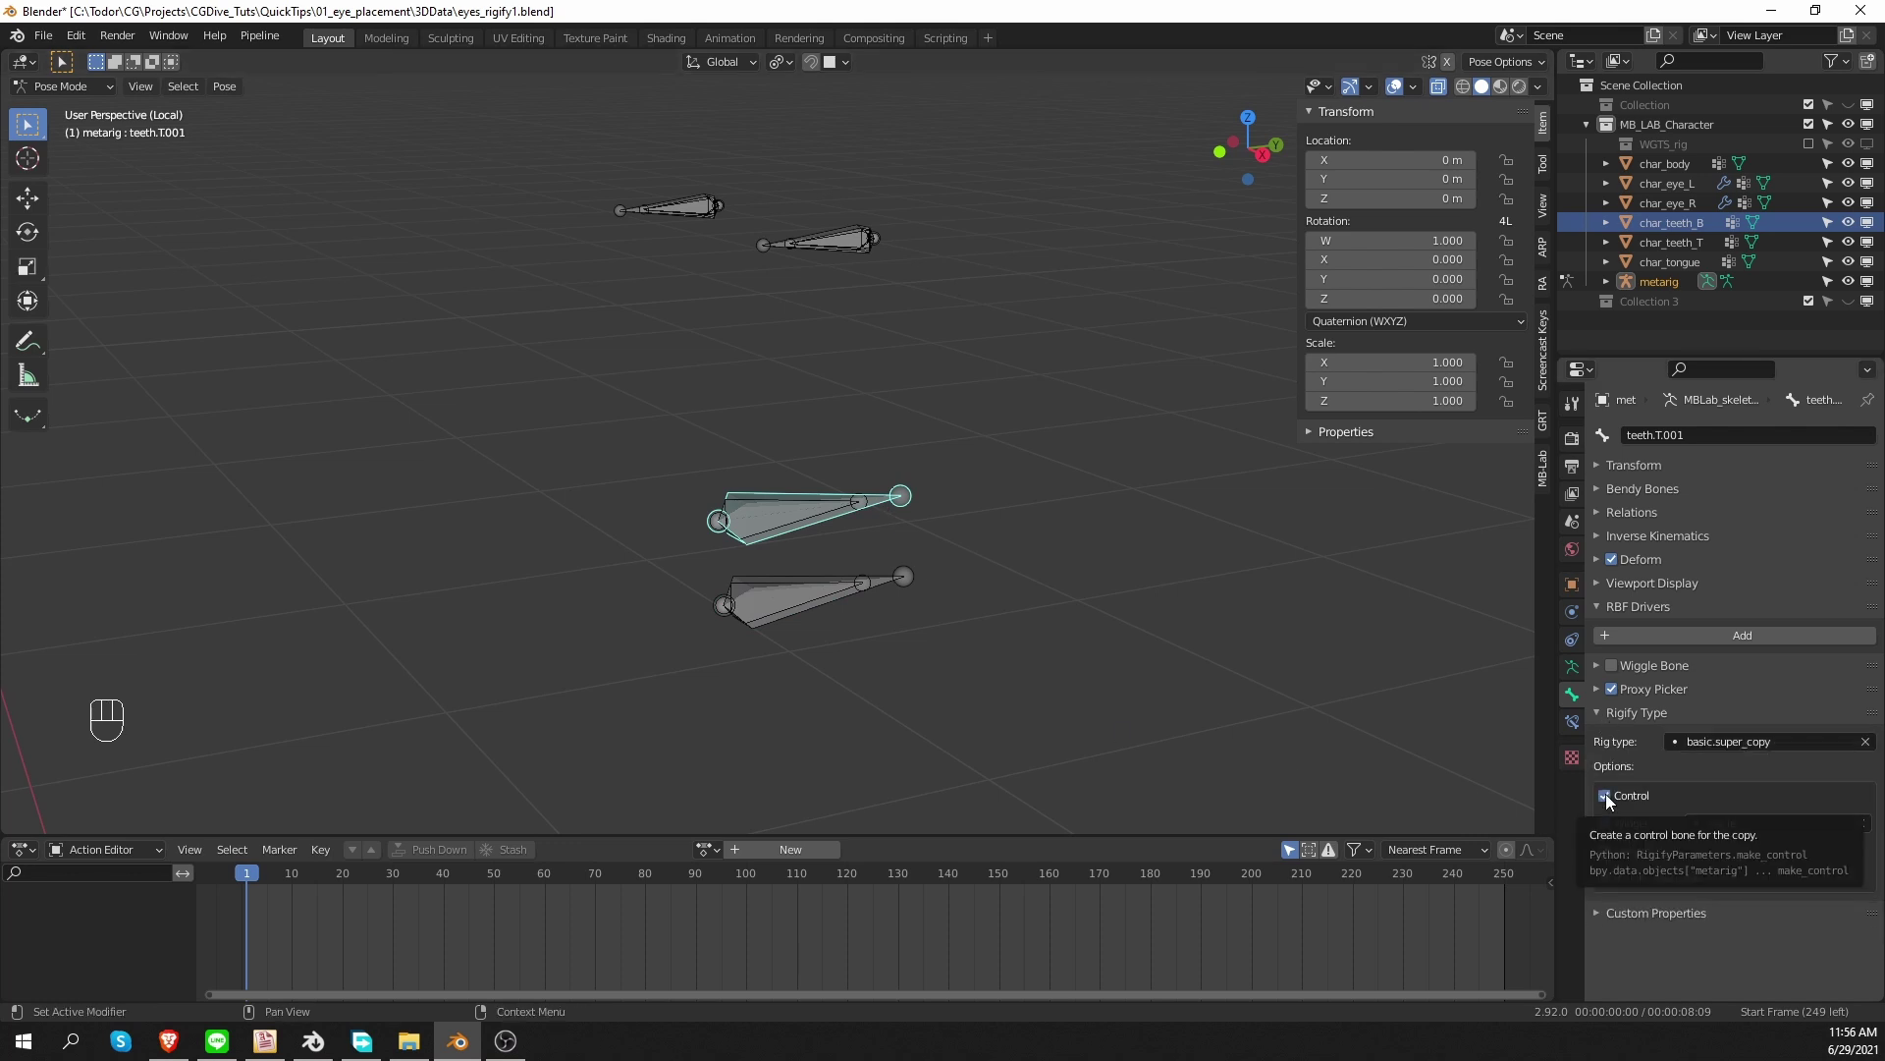
{"action": "left_click", "coordinate": [1610, 800]}
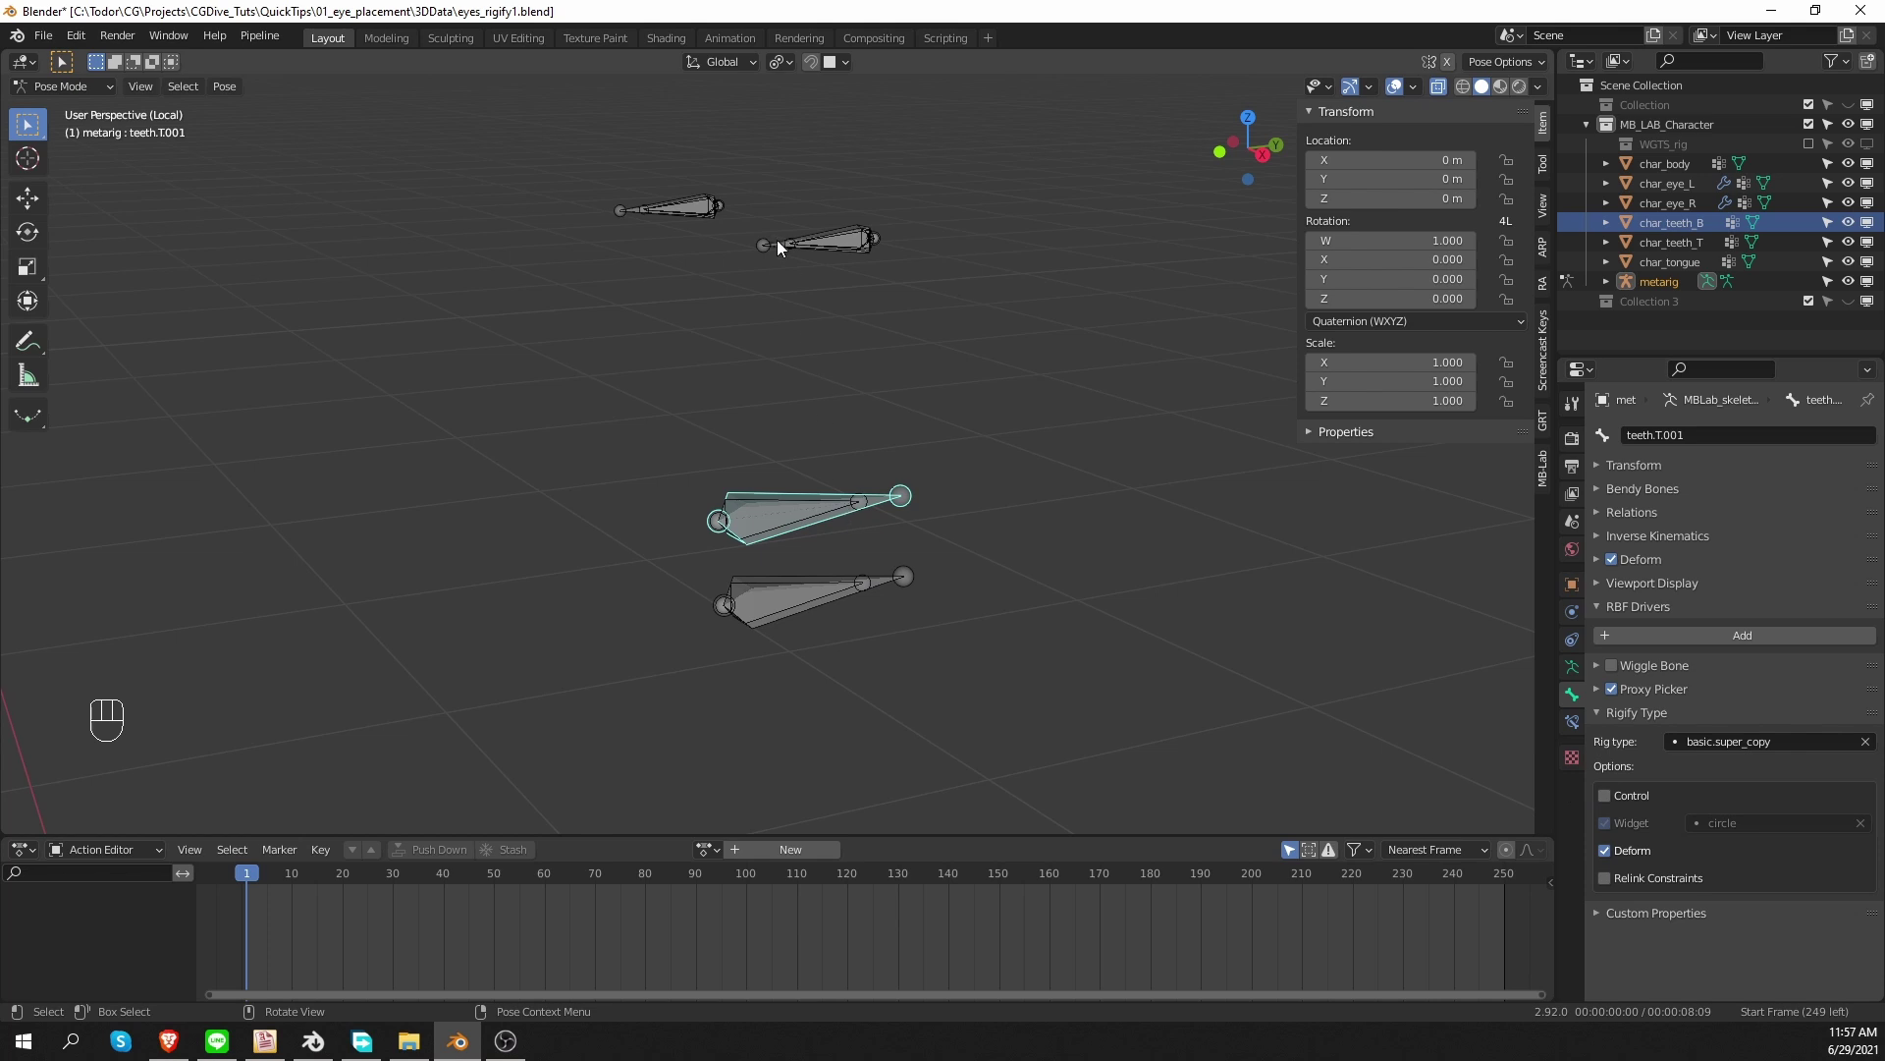
{"action": "left_click", "coordinate": [775, 254]}
Set both eye copy bones to basic.super_copy with their control bones switched off.
{"action": "left_click", "coordinate": [1726, 759]}
{"action": "left_click_drag", "start_coordinate": [1726, 750], "coordinate": [1762, 841]}
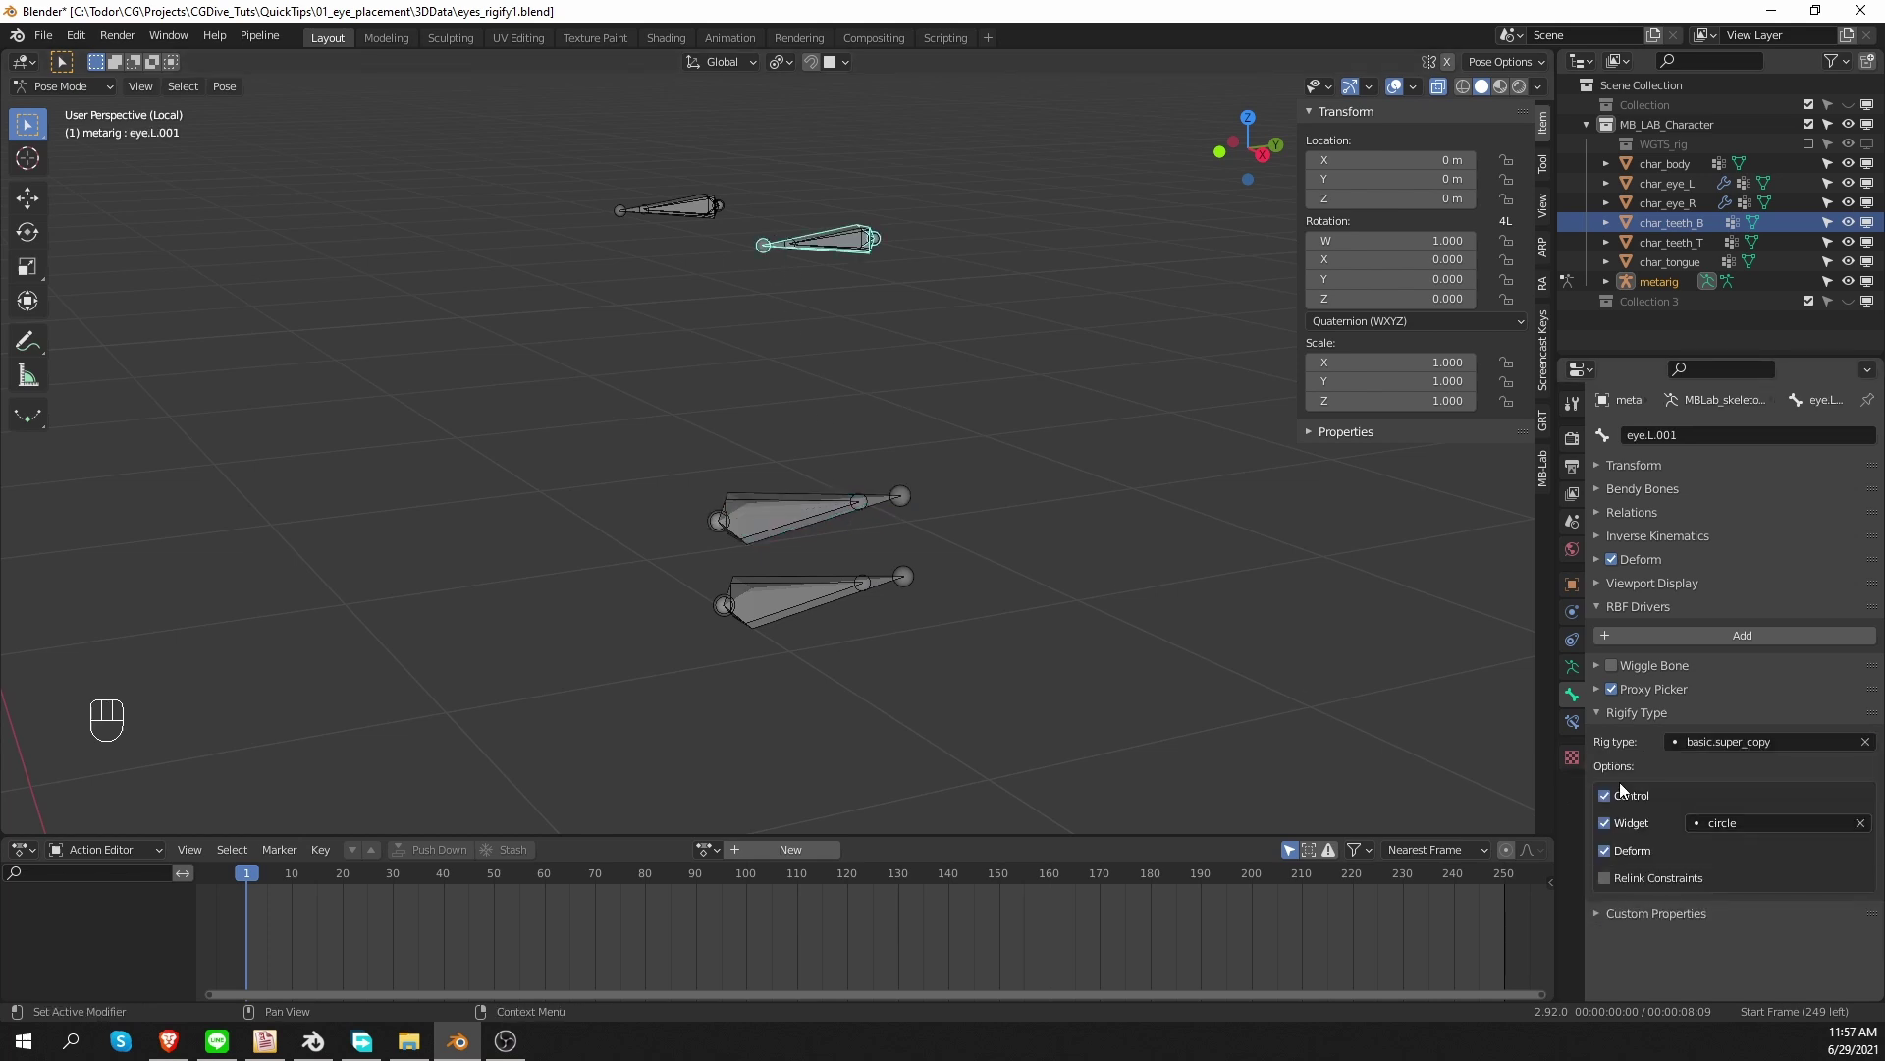
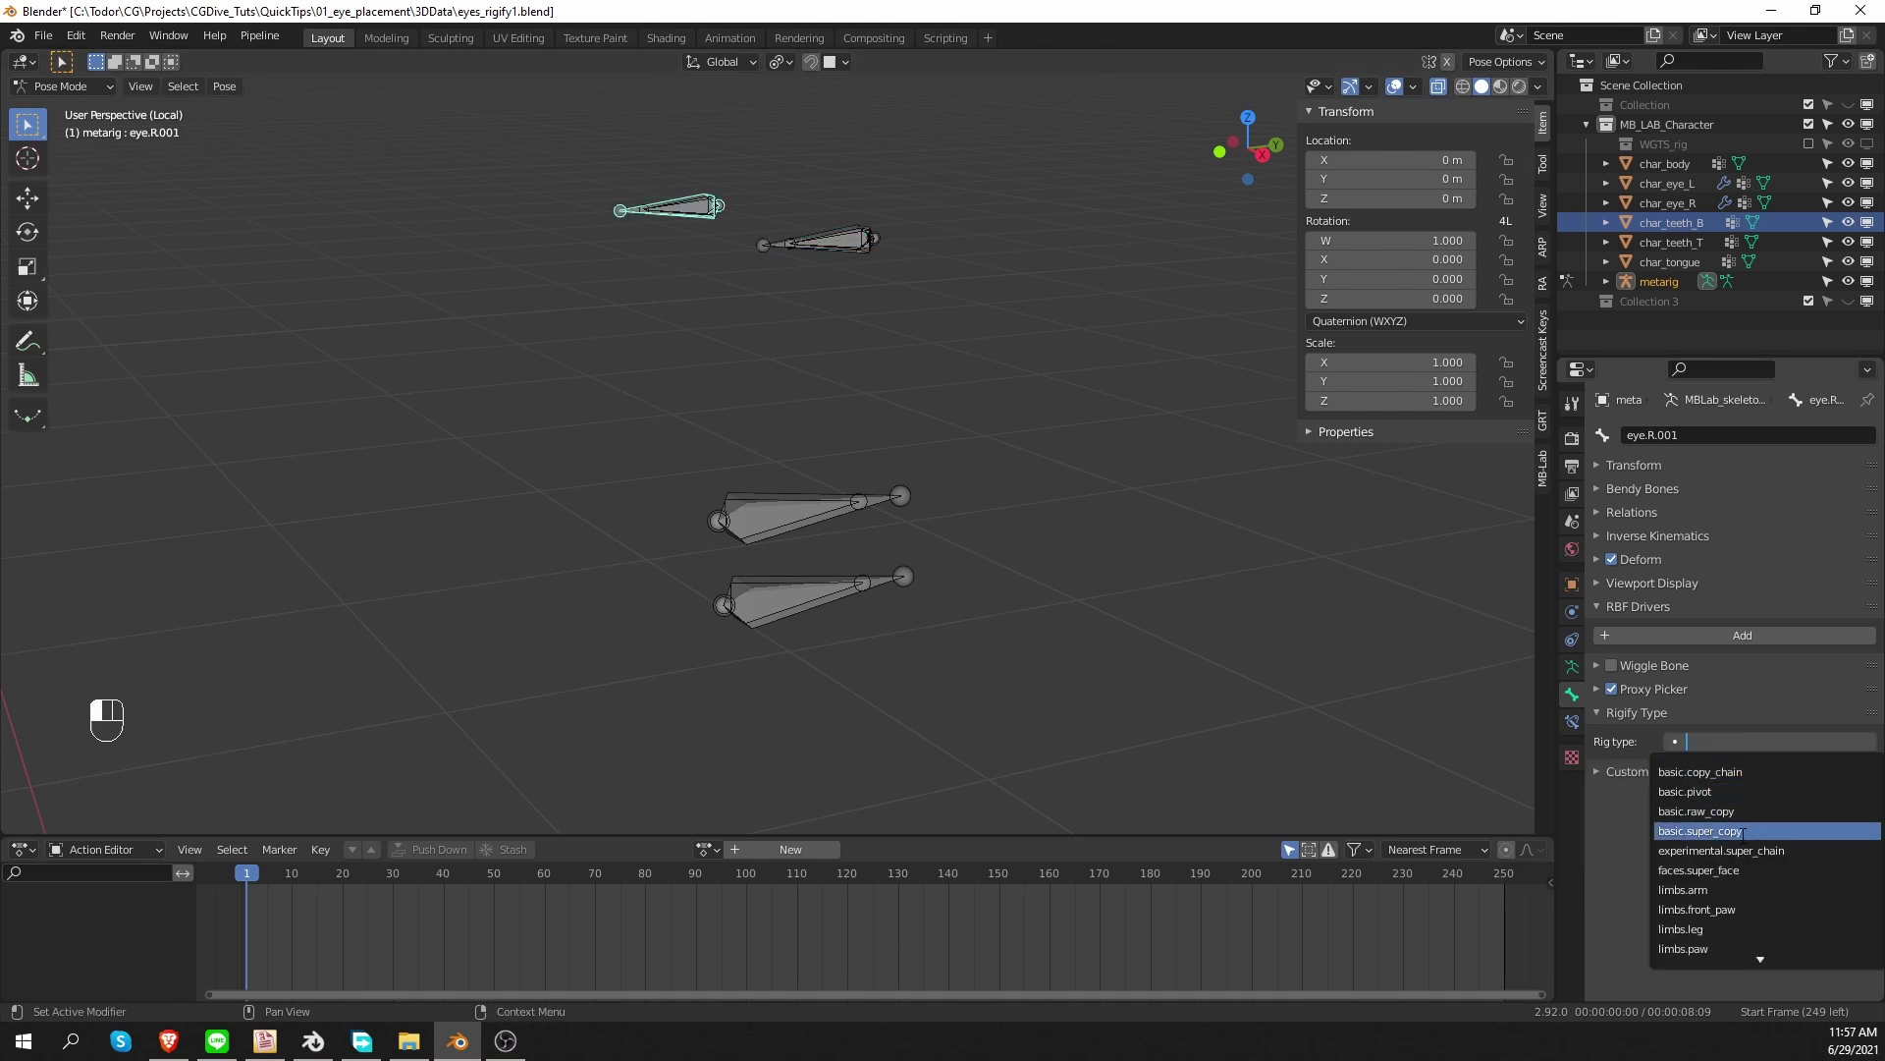
{"action": "left_click", "coordinate": [1632, 794]}
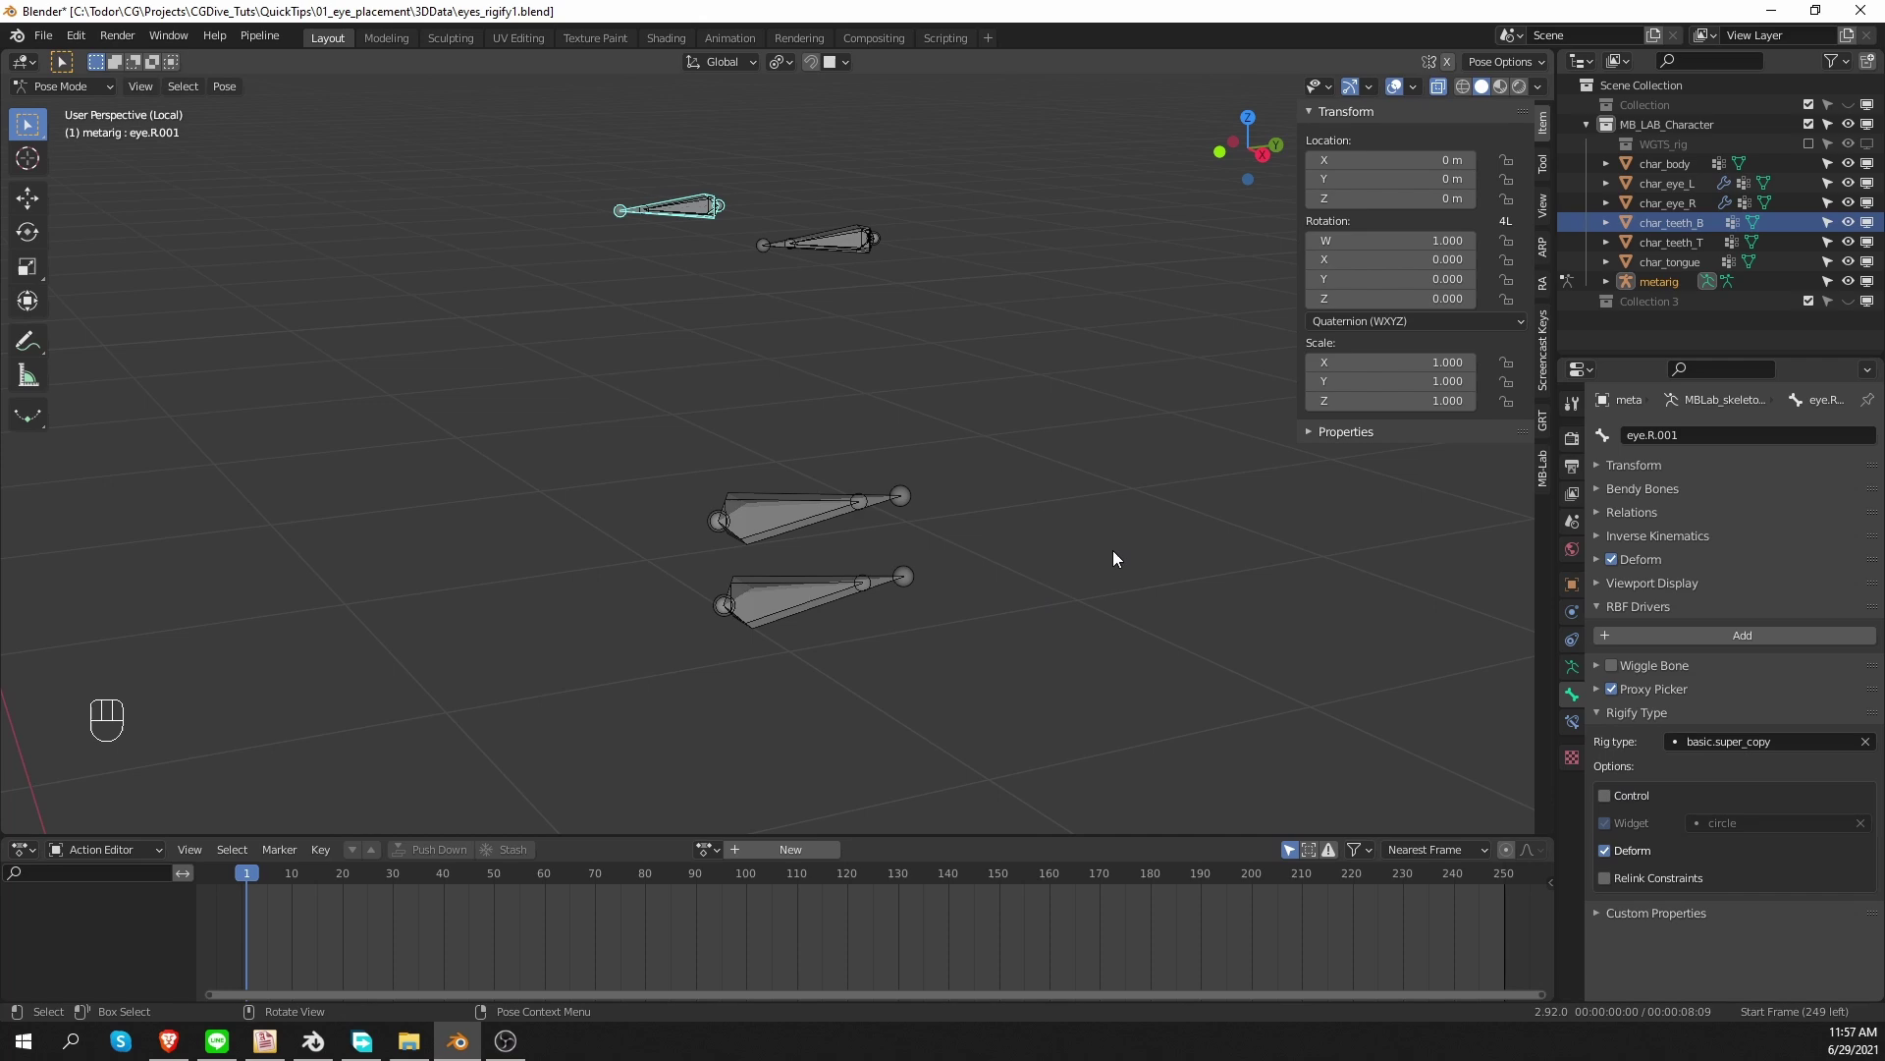
Unhide all metarig bones, leave Local View and generate the Rigify rig.
{"action": "key", "text": "alt+h"}
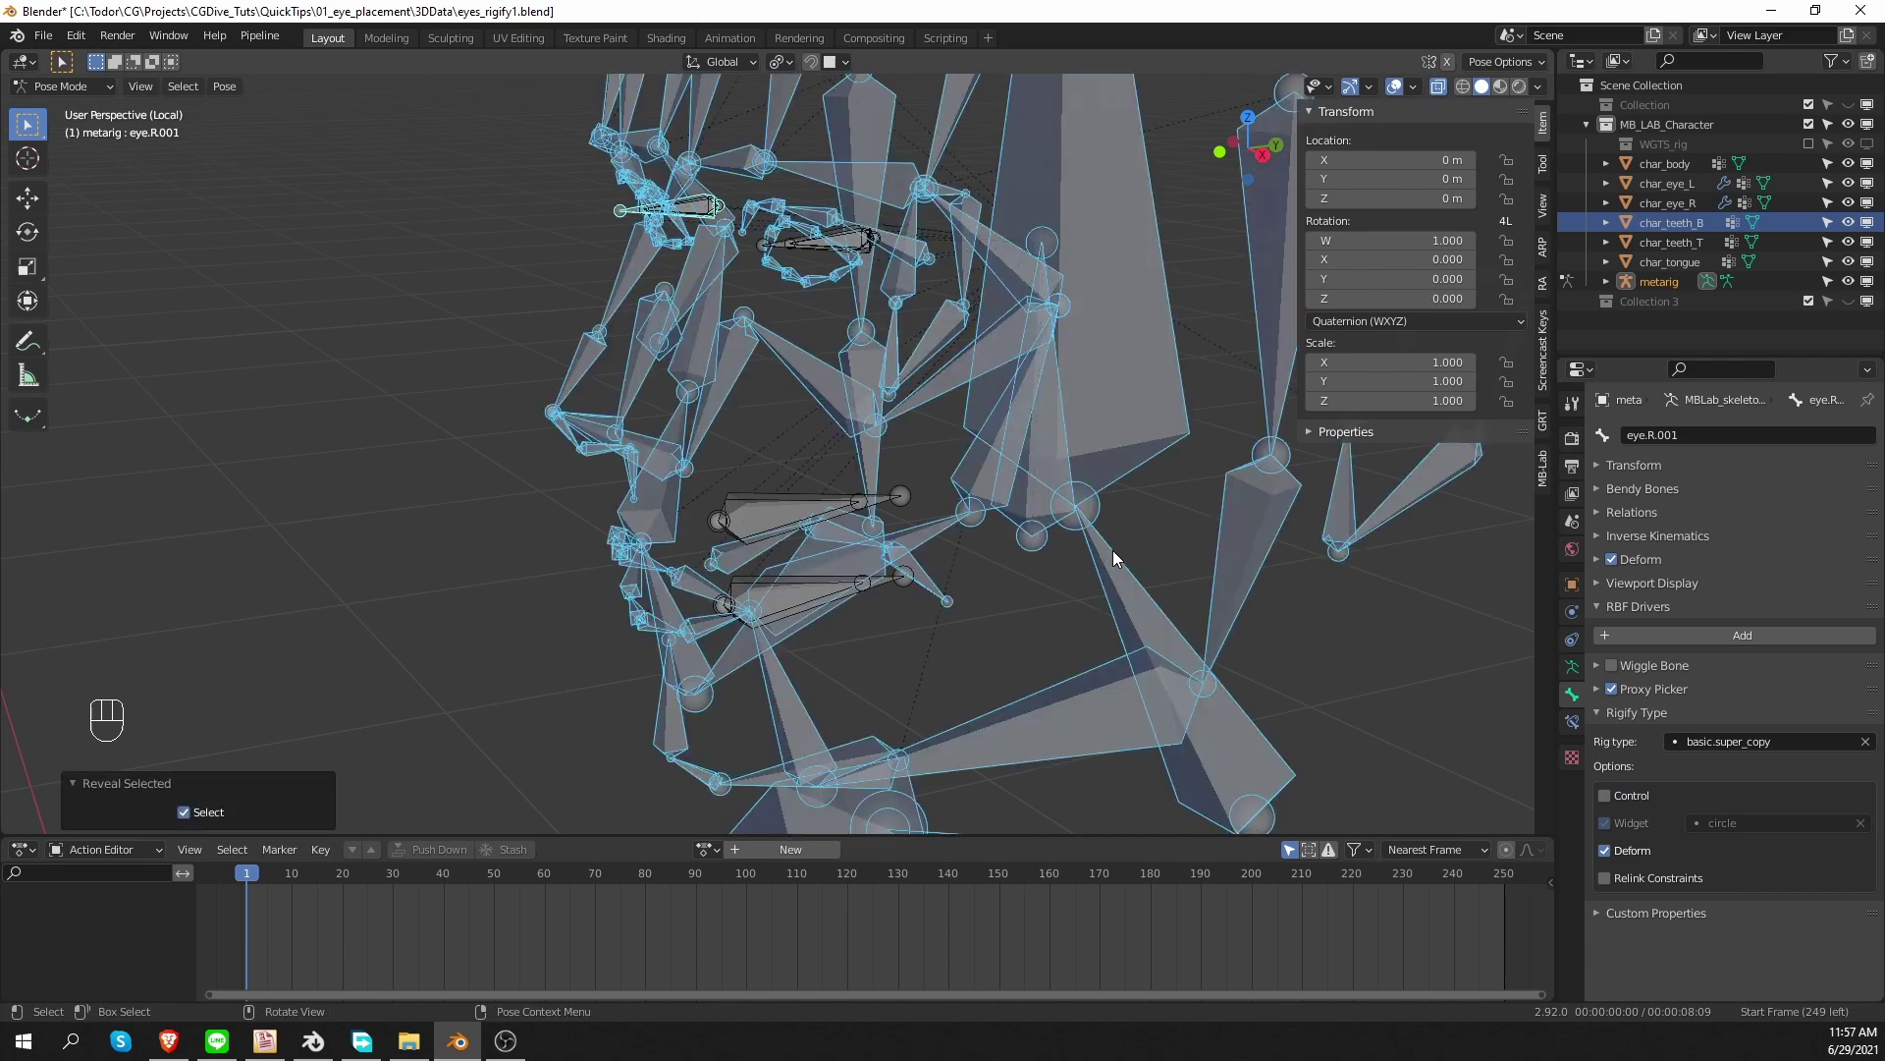
{"action": "key", "text": "KP_Divide"}
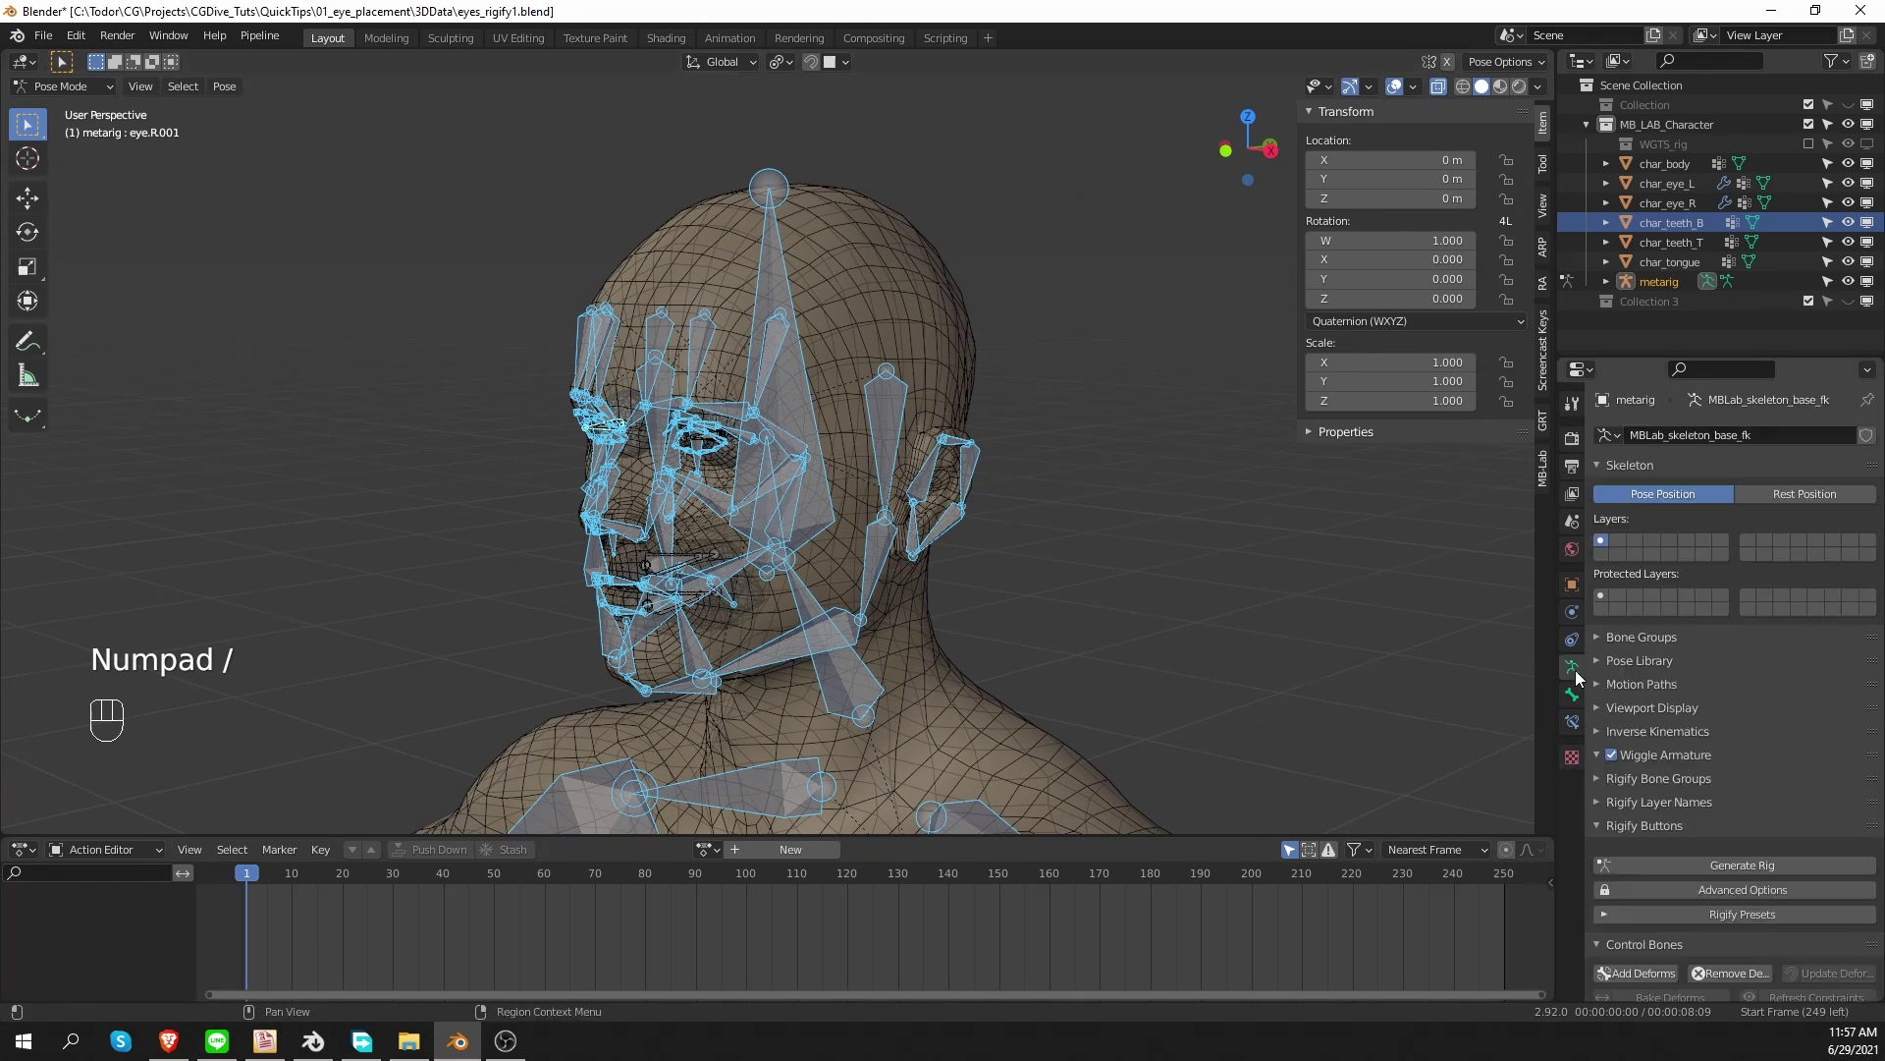
{"action": "left_click_drag", "start_coordinate": [1735, 840], "coordinate": [1506, 865]}
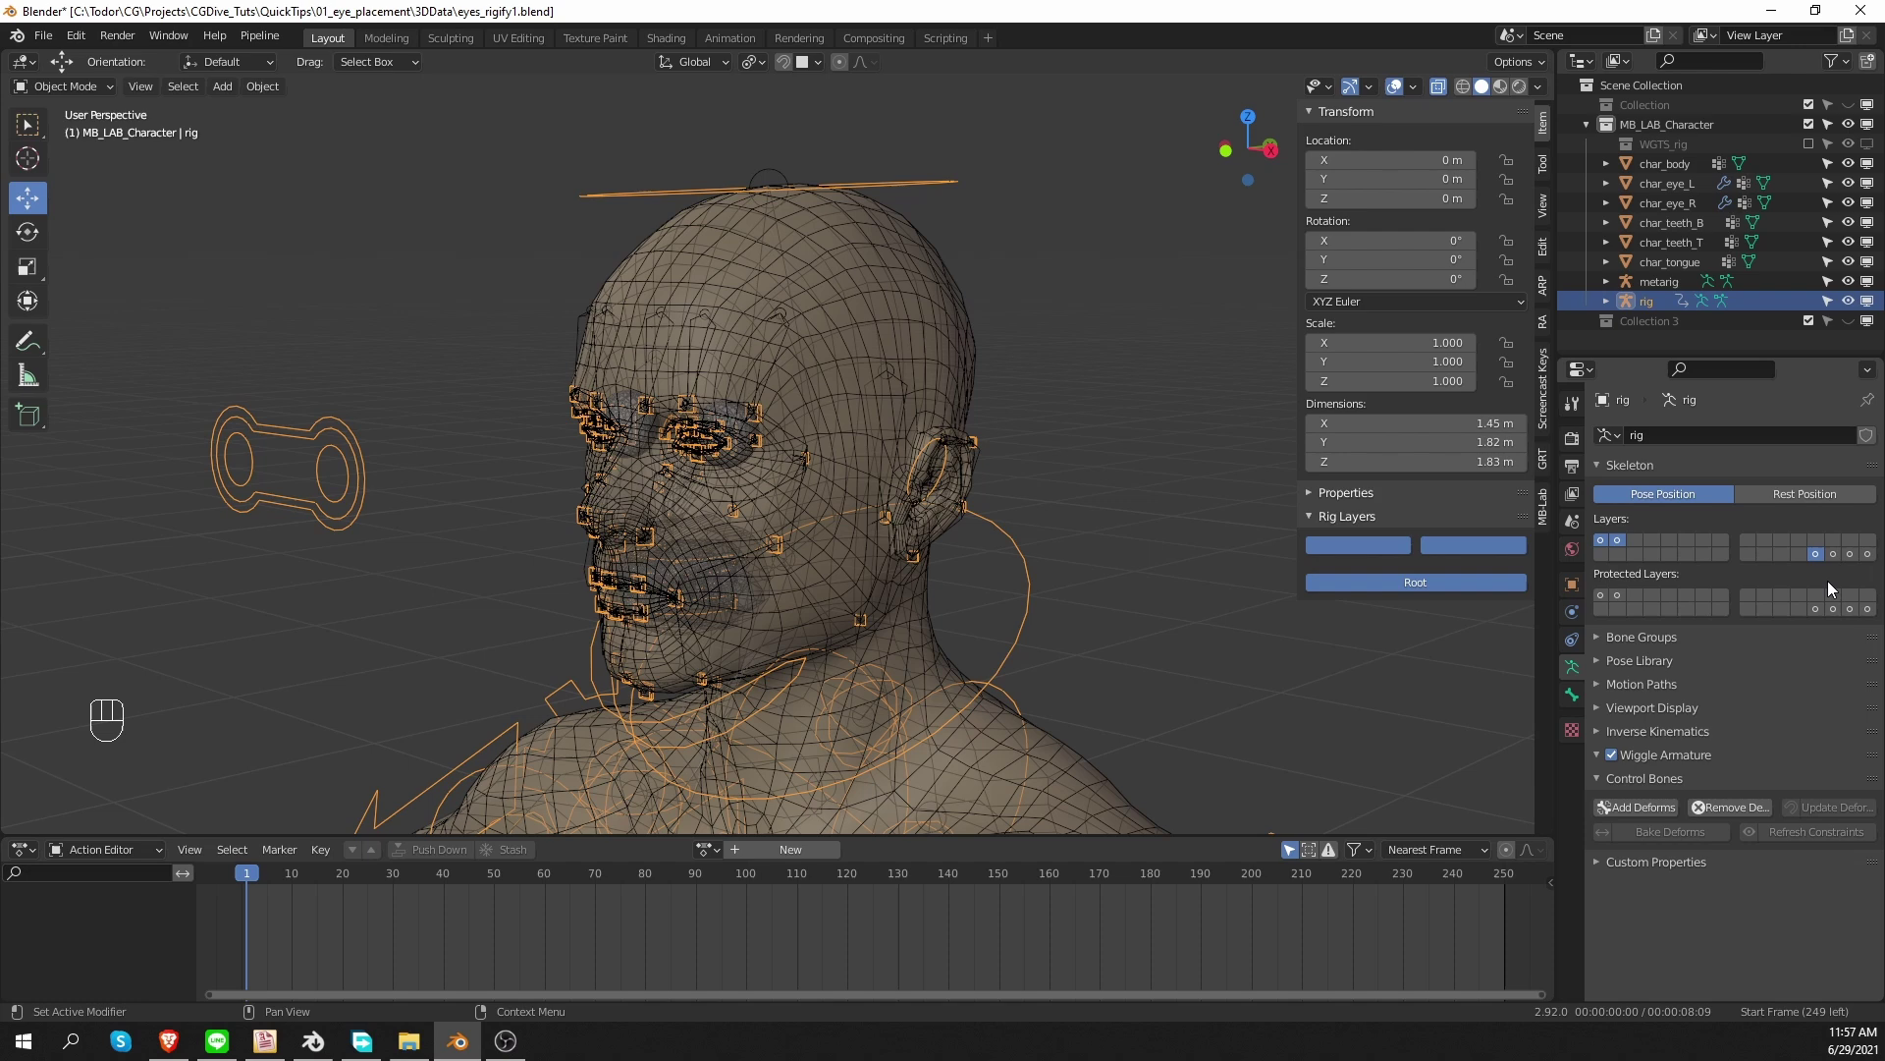
{"action": "left_click", "coordinate": [1838, 563]}
Show the rig's DEF bone collection and inspect the deform bones, selecting DEF-eye.L.001.
{"action": "key", "text": "KP_Divide"}
{"action": "left_click_drag", "start_coordinate": [748, 341], "coordinate": [745, 368]}
{"action": "left_click", "coordinate": [817, 767]}
{"action": "left_click", "coordinate": [802, 506]}
{"action": "middle_click", "coordinate": [786, 433]}
{"action": "key", "text": "Tab"}
{"action": "left_click", "coordinate": [658, 412]}
{"action": "left_click", "coordinate": [646, 247]}
{"action": "middle_click", "coordinate": [730, 438]}
{"action": "left_click", "coordinate": [757, 273]}
{"action": "left_click", "coordinate": [768, 275]}
{"action": "middle_click", "coordinate": [518, 359]}
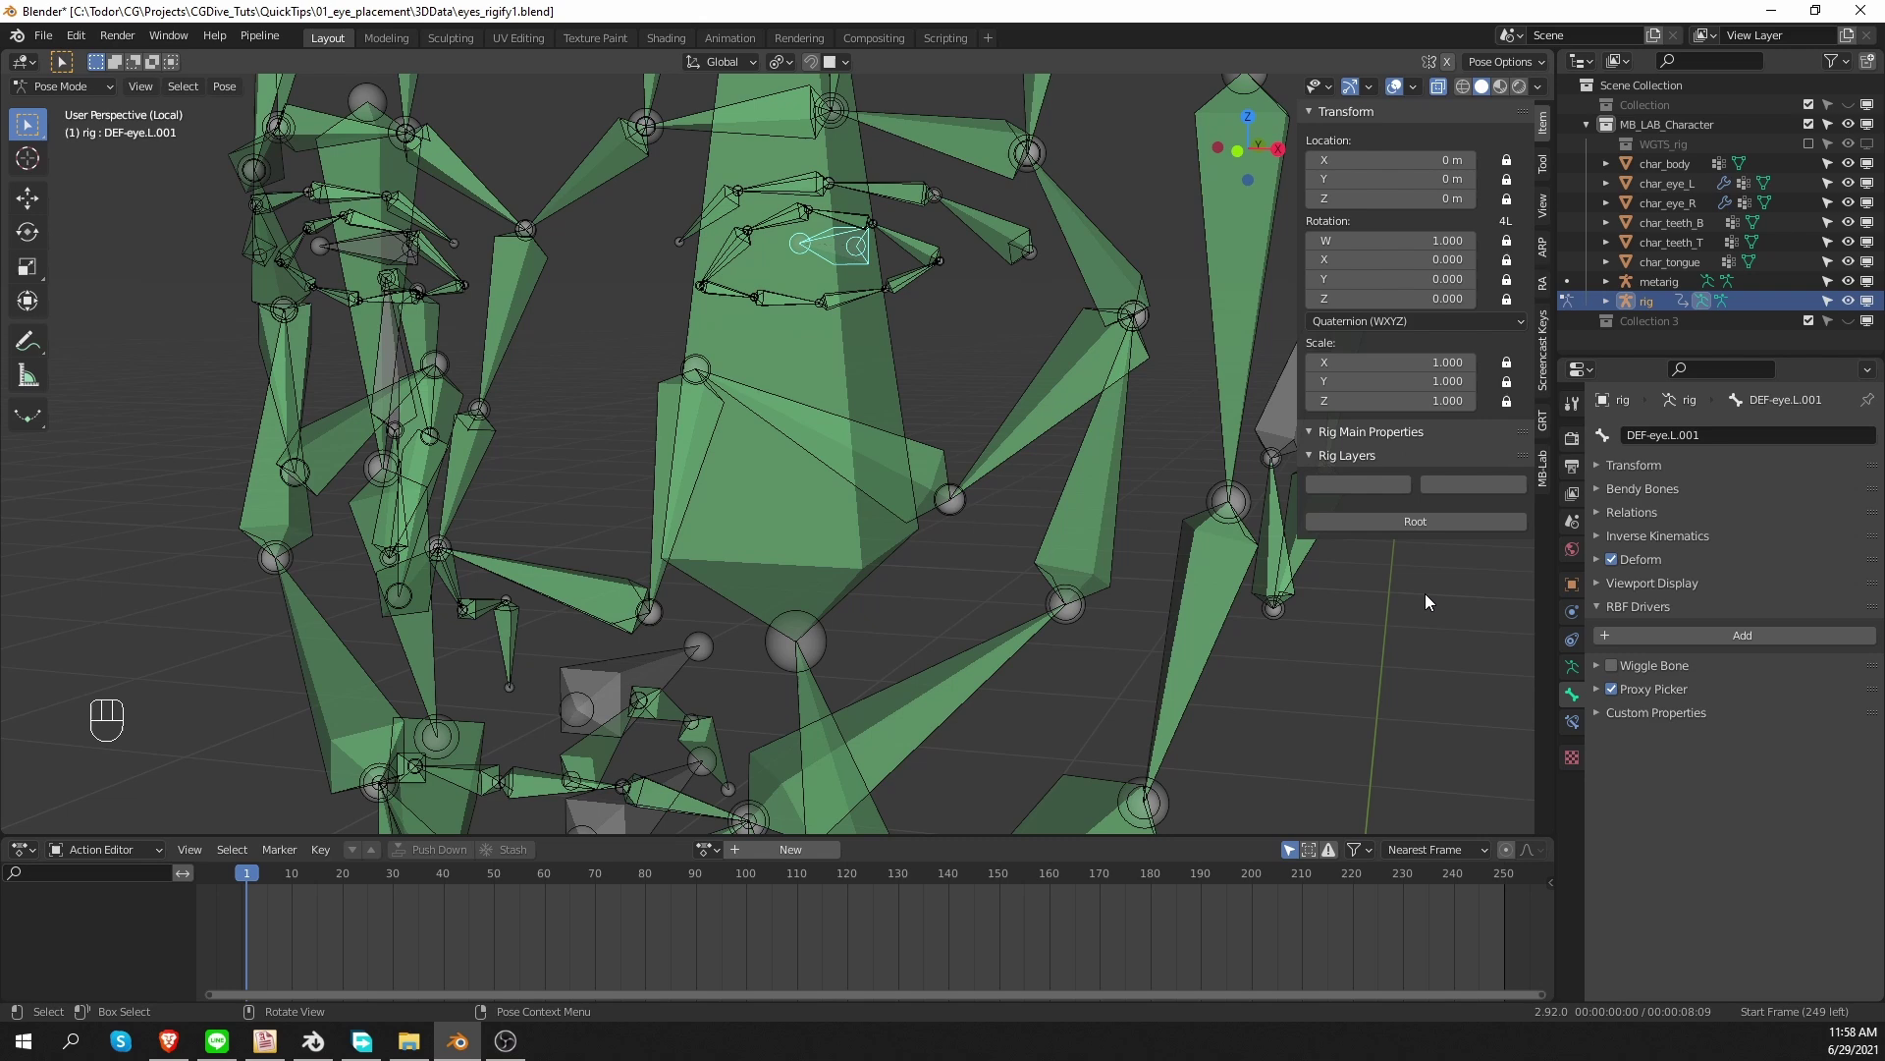
Return to Object Mode in the full scene and hide the metarig in the Outliner.
{"action": "key", "text": "KP_Divide"}
{"action": "middle_click", "coordinate": [910, 669]}
{"action": "key", "text": "Tab"}
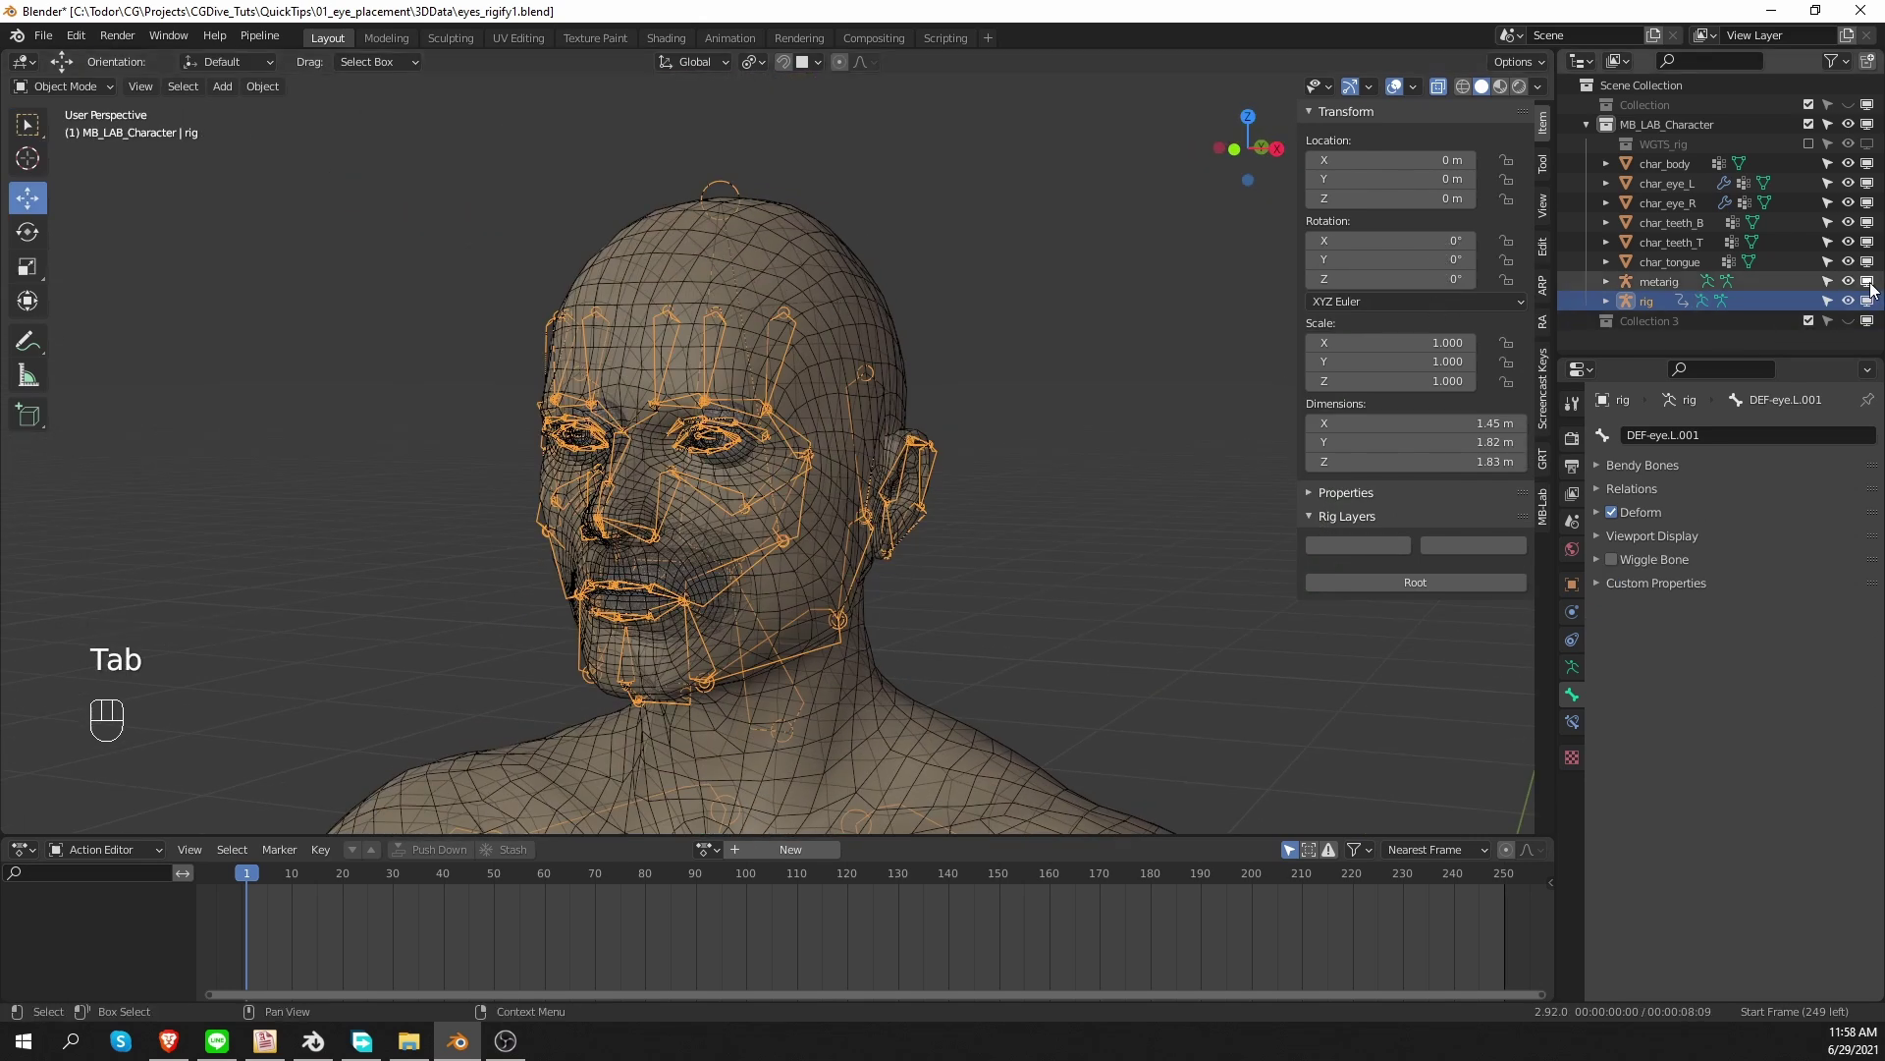
{"action": "left_click_drag", "start_coordinate": [1875, 287], "coordinate": [1134, 704]}
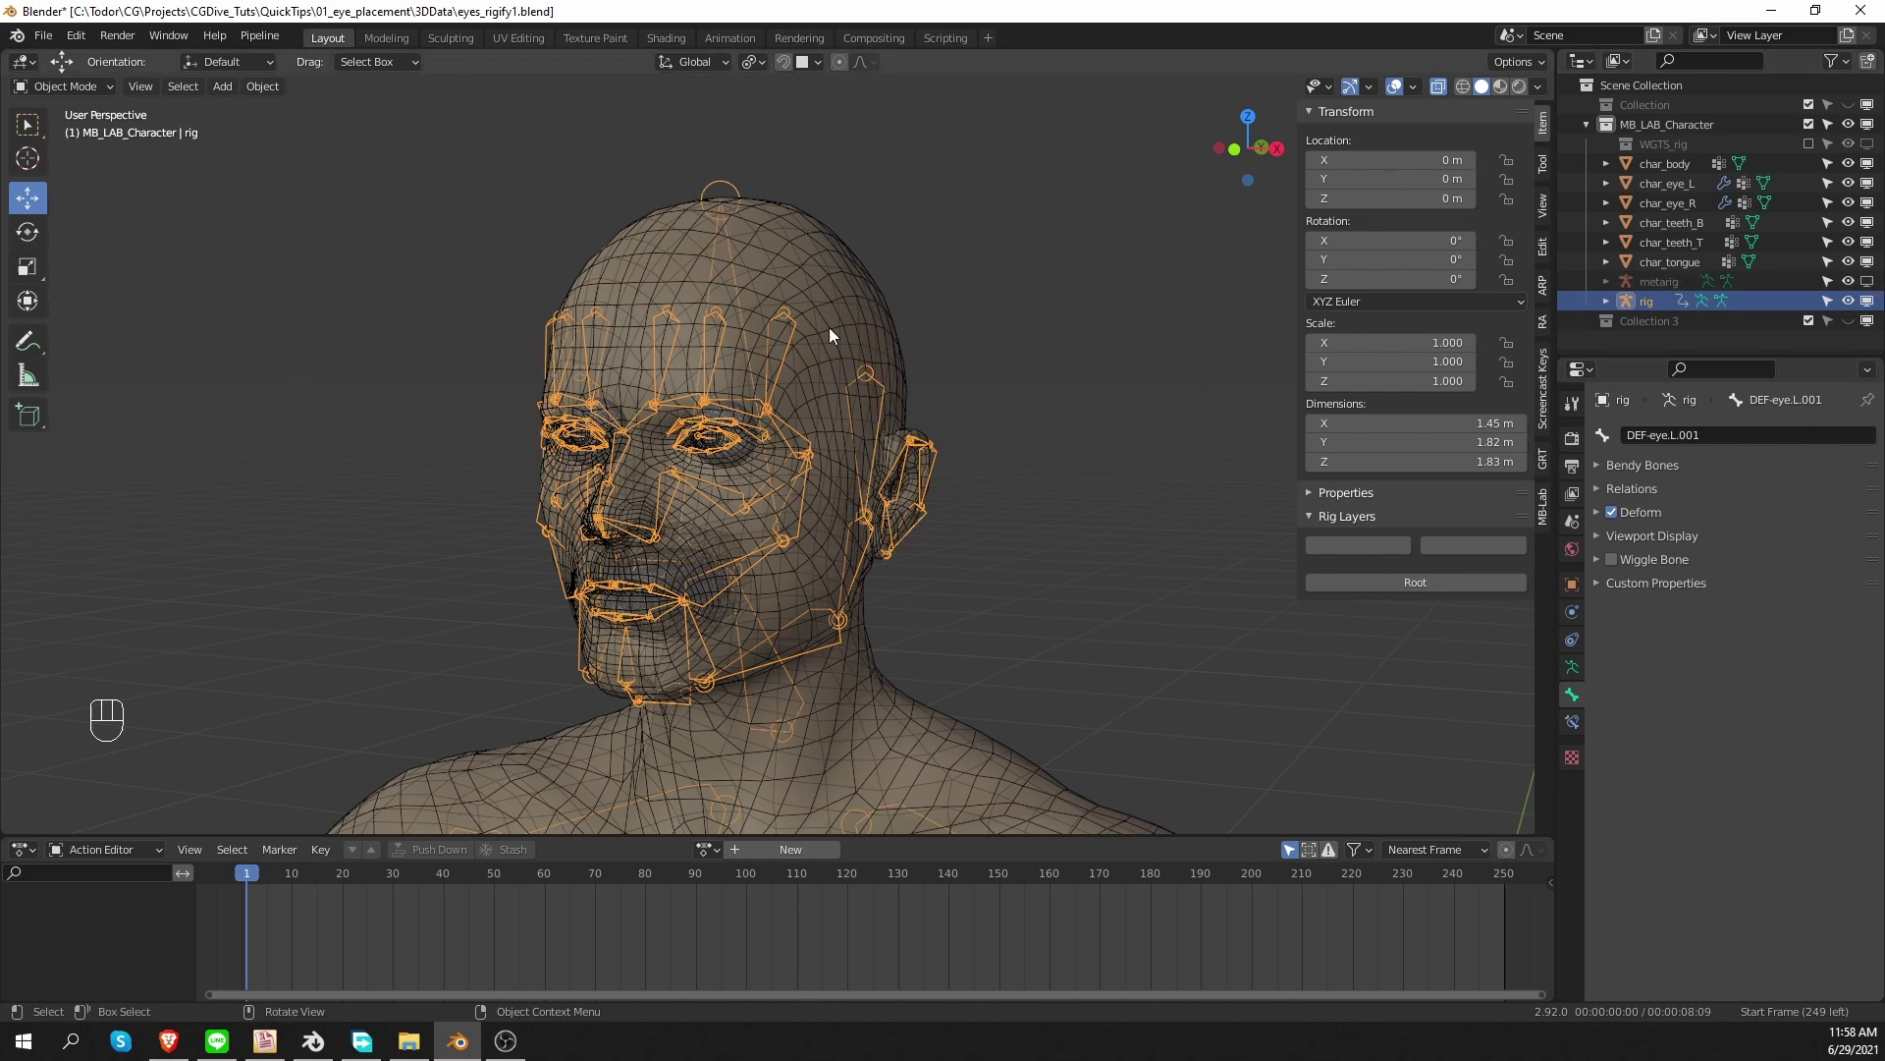
Parent char_body to the rig using Armature Deform With Automatic Weights.
{"action": "left_click", "coordinate": [843, 277]}
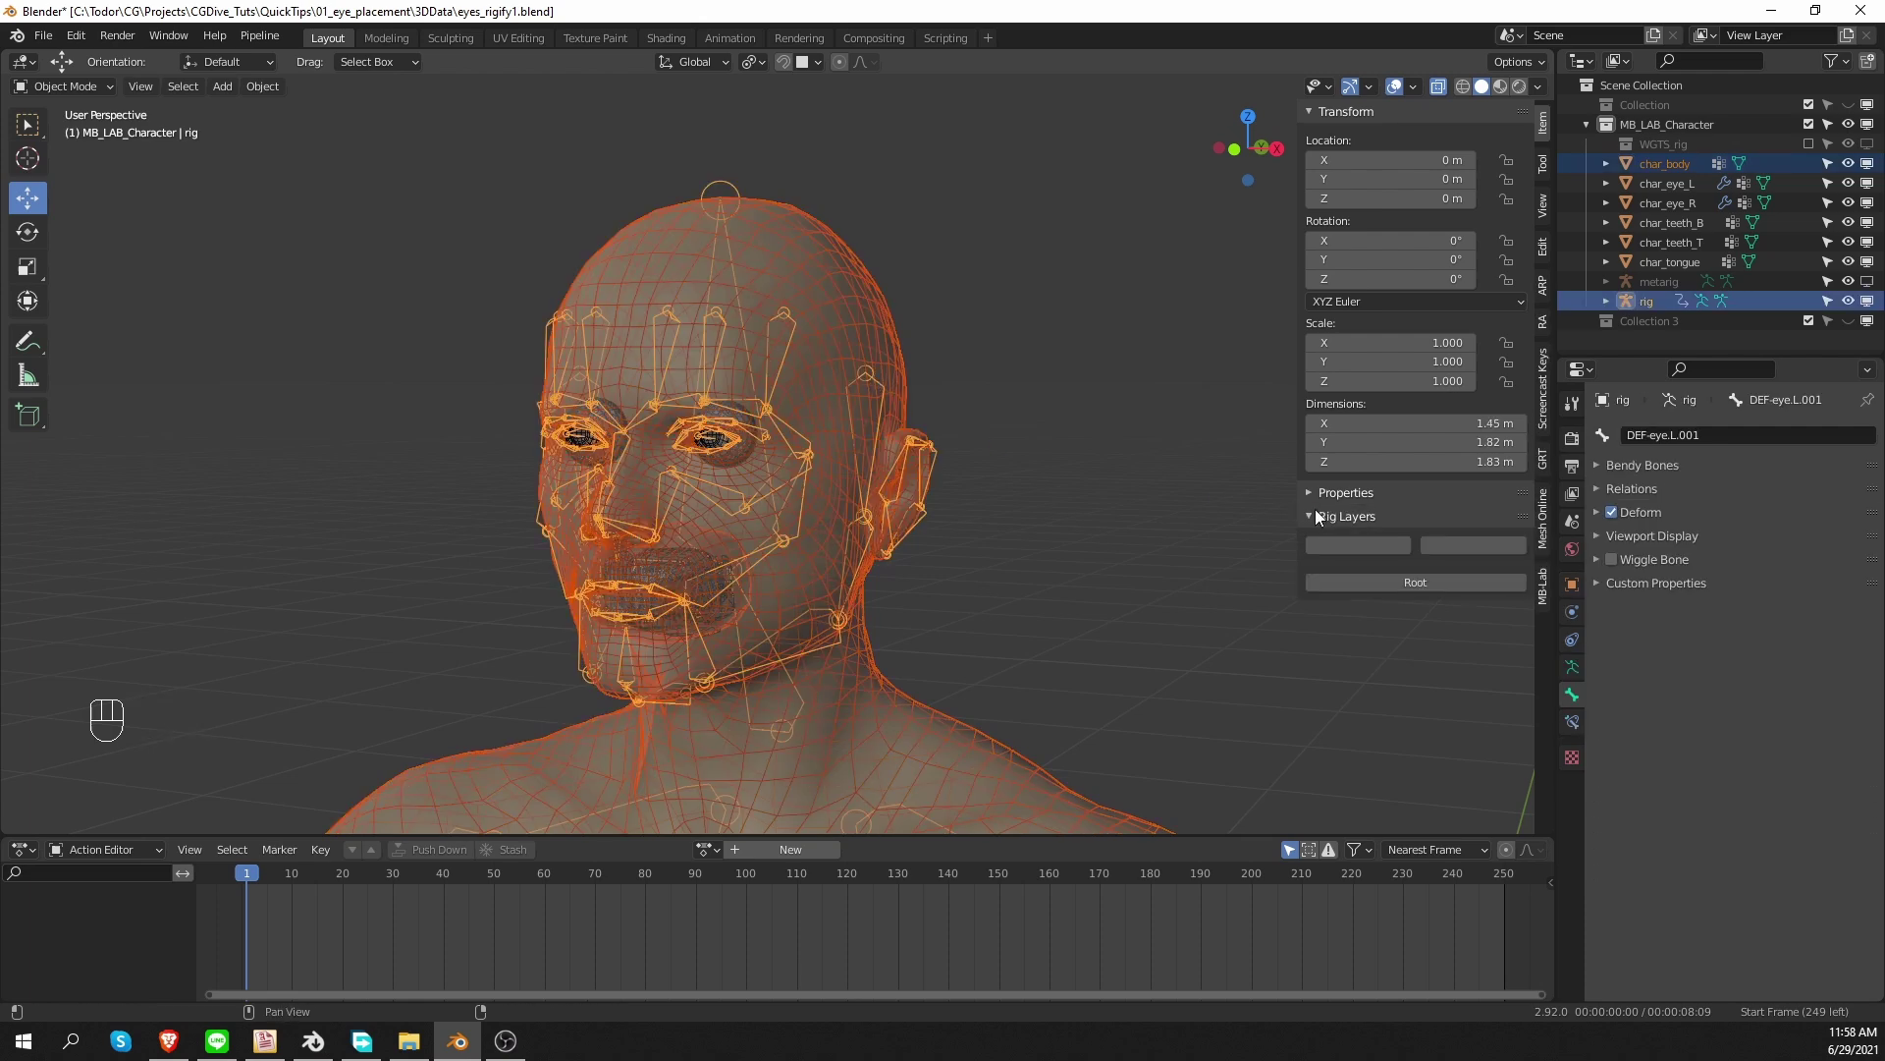
{"action": "left_click_drag", "start_coordinate": [1380, 550], "coordinate": [1294, 562]}
{"action": "key", "text": "ctrl+p"}
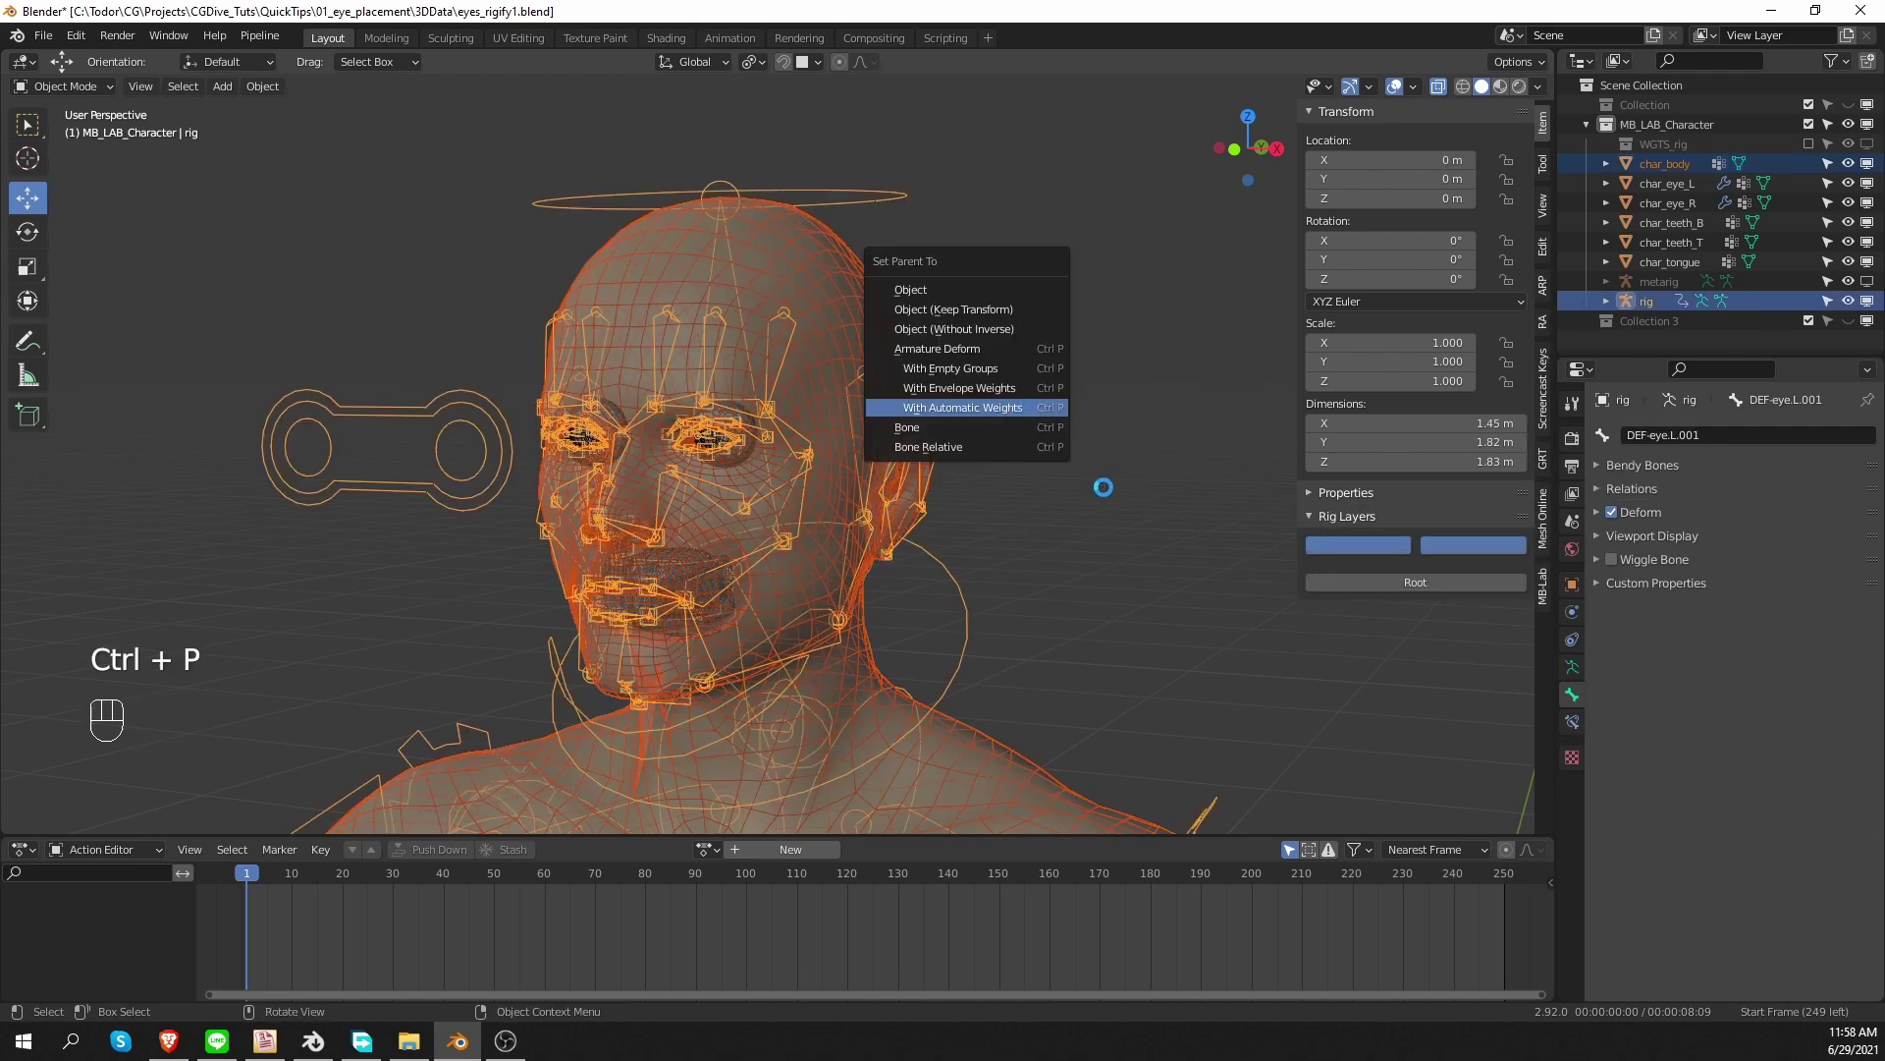
{"action": "middle_click", "coordinate": [824, 584]}
{"action": "left_click_drag", "start_coordinate": [701, 569], "coordinate": [739, 555]}
{"action": "middle_click", "coordinate": [709, 514]}
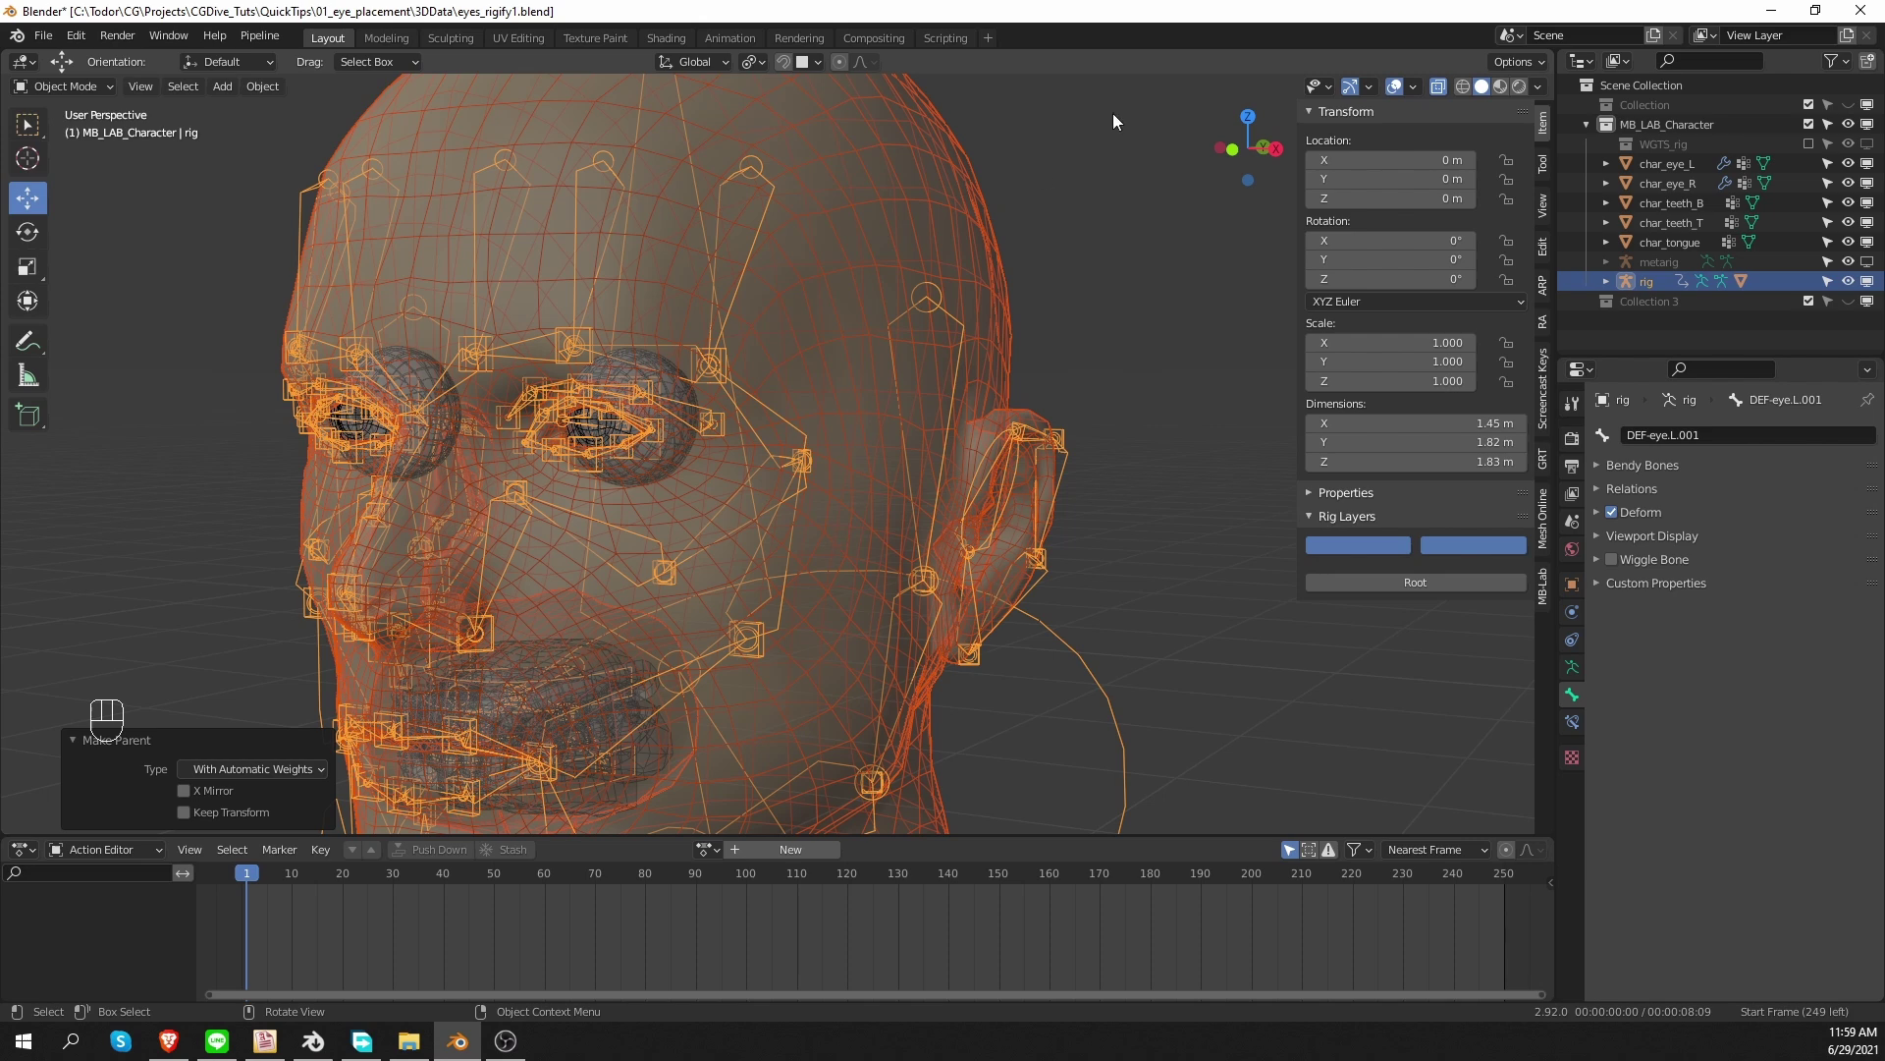
Parent char_eye_L, char_eye_R, char_teeth_T and char_teeth_B to the rig with automatic weights.
{"action": "key", "text": "h"}
{"action": "left_click", "coordinate": [646, 481]}
{"action": "left_click", "coordinate": [363, 357]}
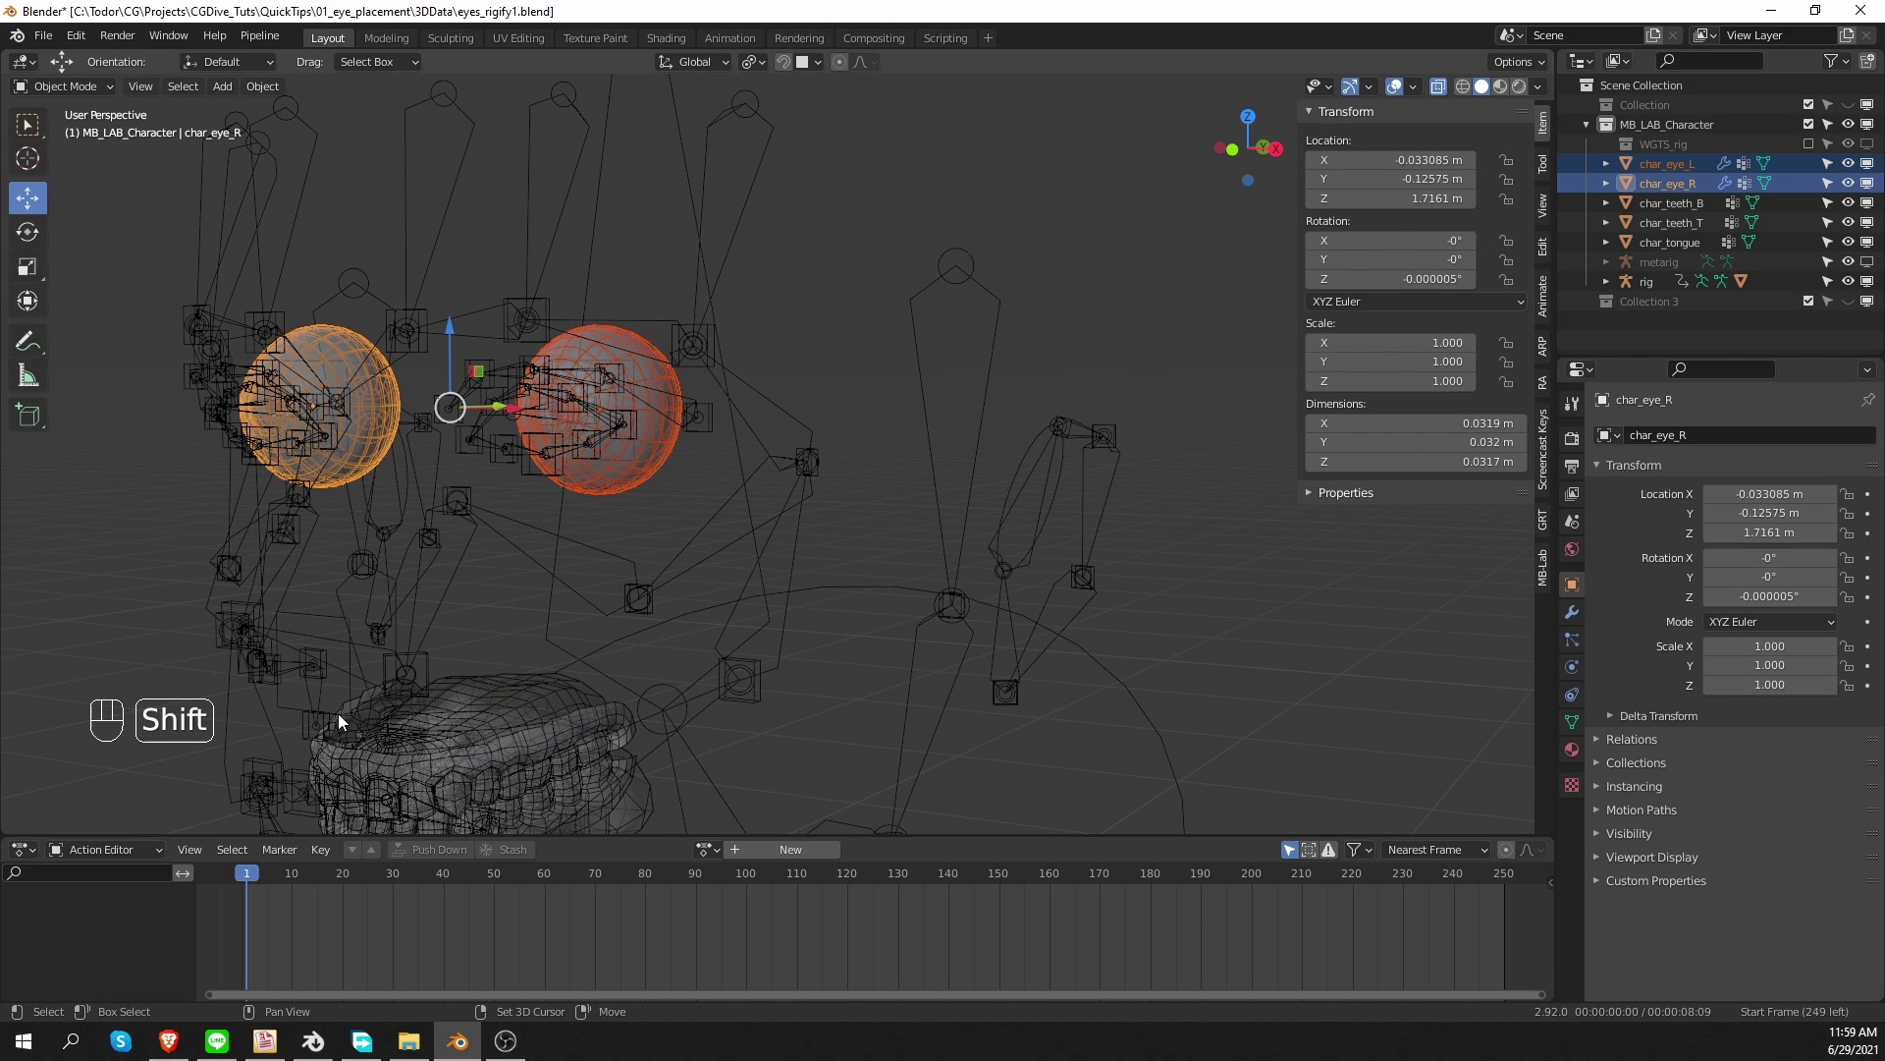
{"action": "left_click_drag", "start_coordinate": [486, 690], "coordinate": [460, 608]}
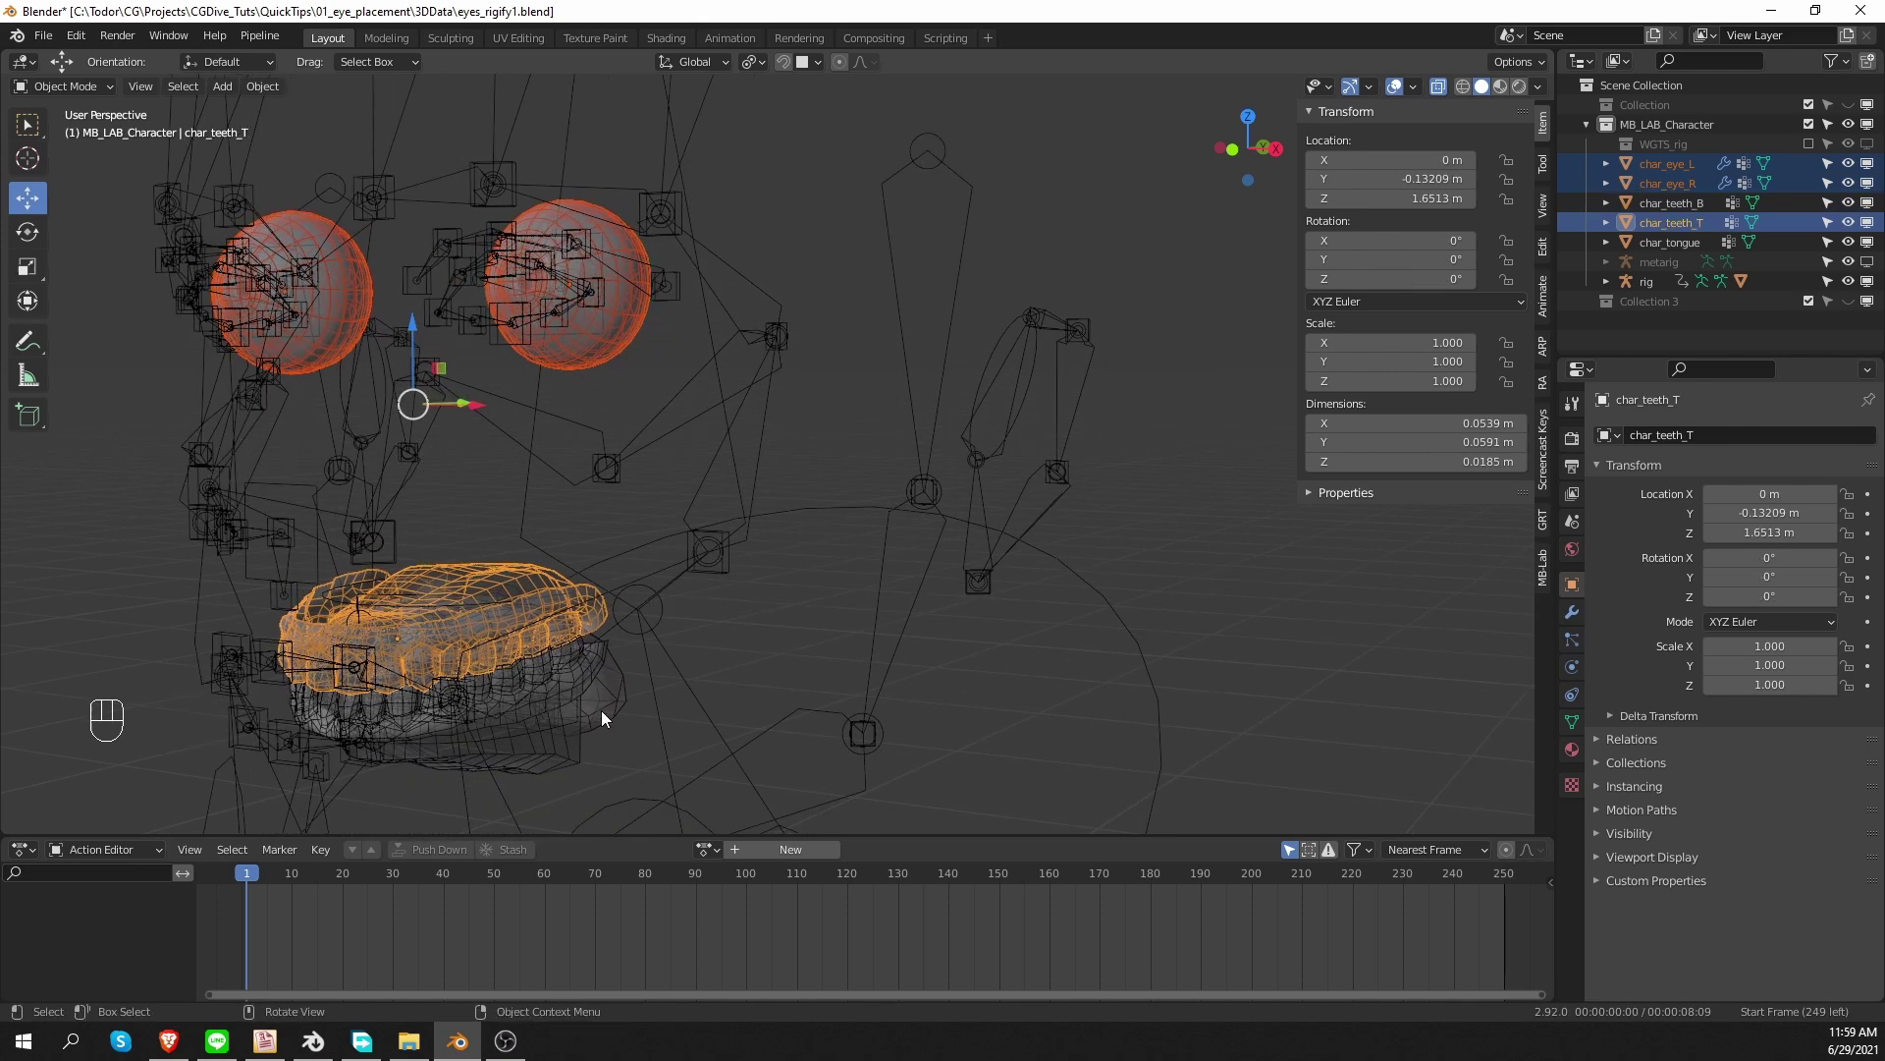
{"action": "left_click", "coordinate": [544, 721]}
{"action": "key", "text": "ctrl+z"}
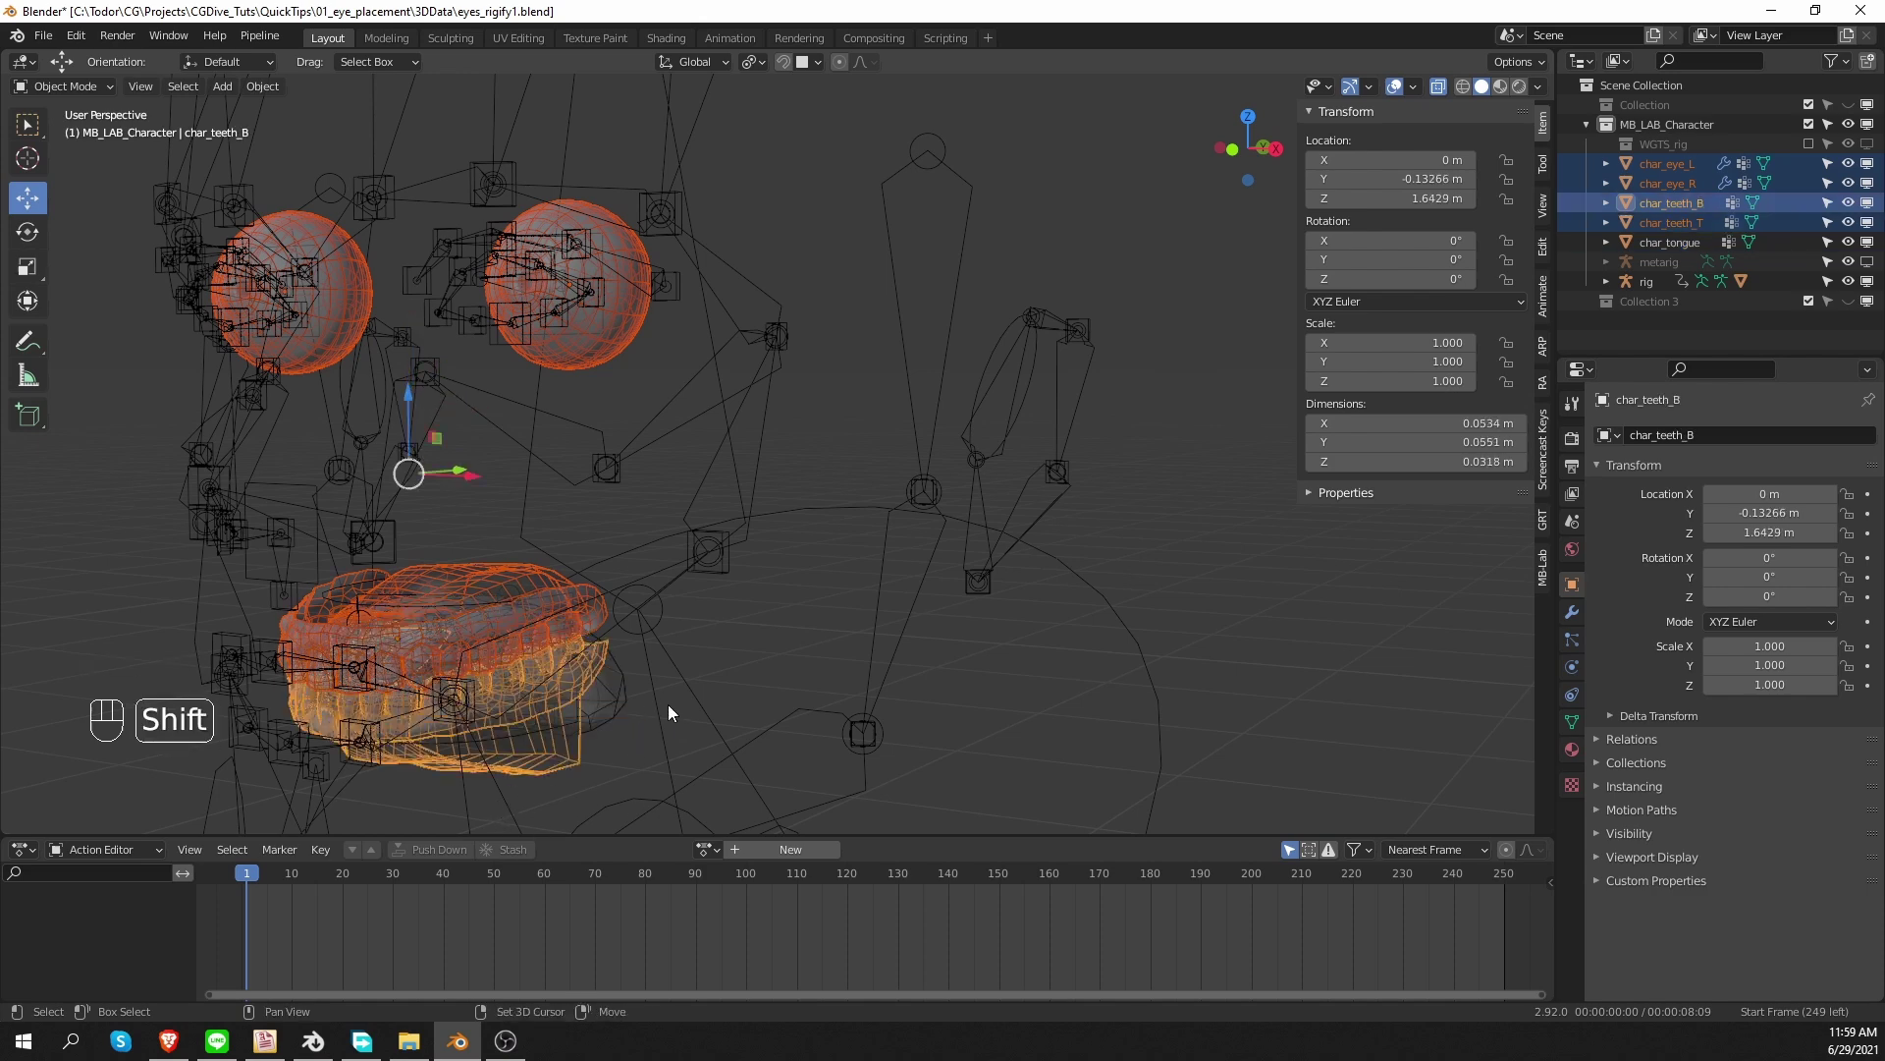
{"action": "key", "text": "ctrl+p"}
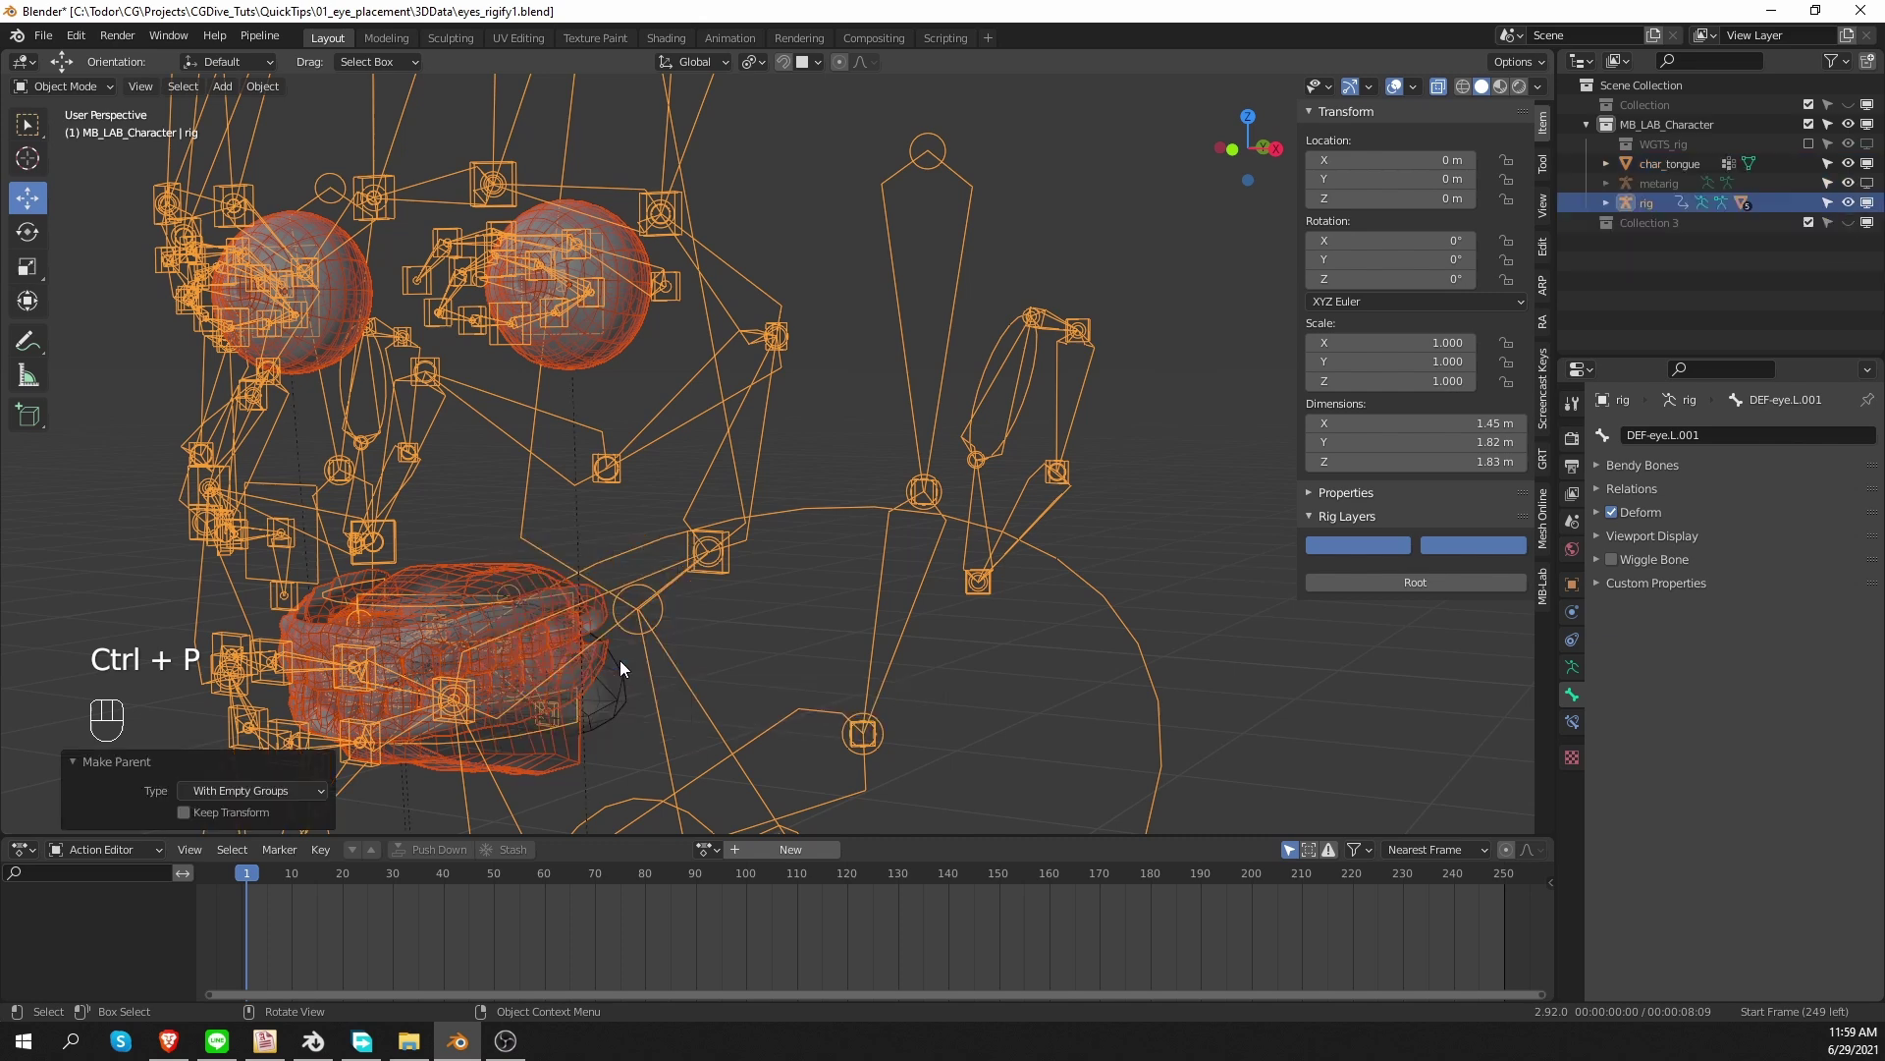
Assign every vertex of the left eye to the DEF-eye.L.001 vertex group.
{"action": "left_click", "coordinate": [610, 354]}
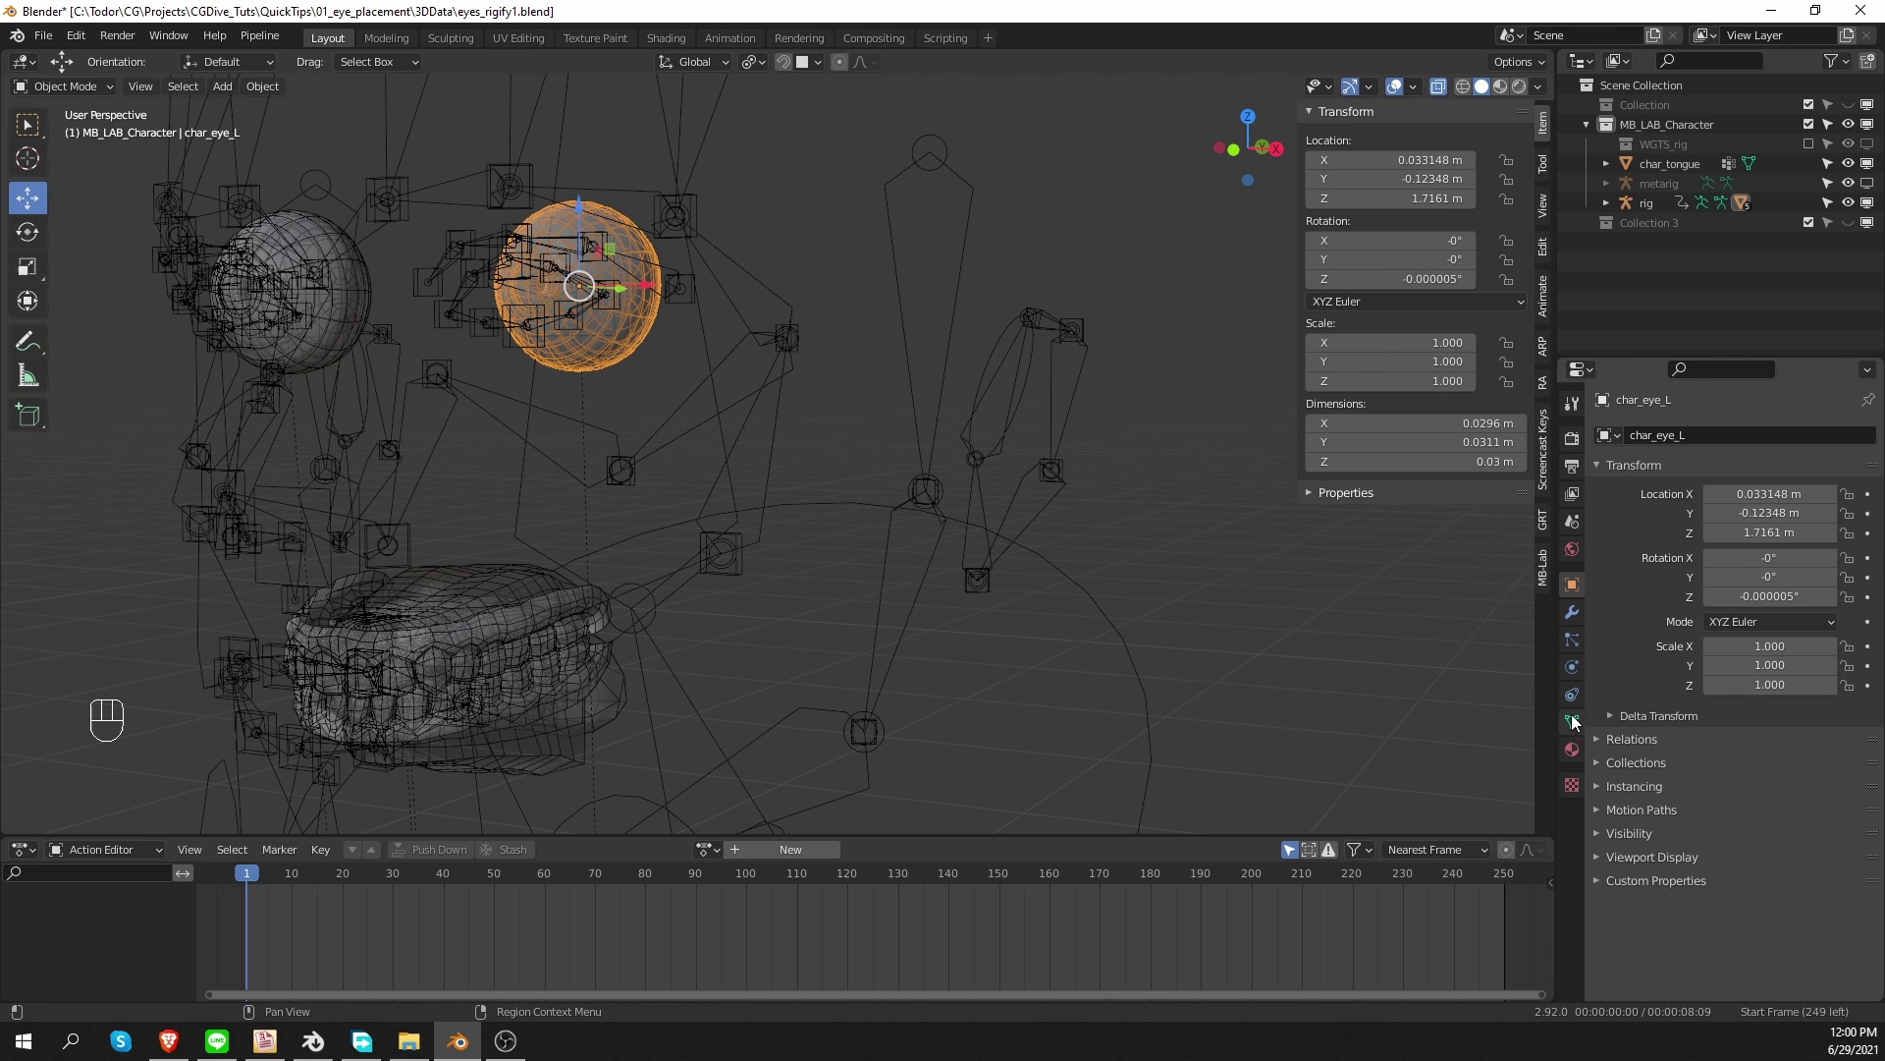
{"action": "left_click", "coordinate": [1577, 725]}
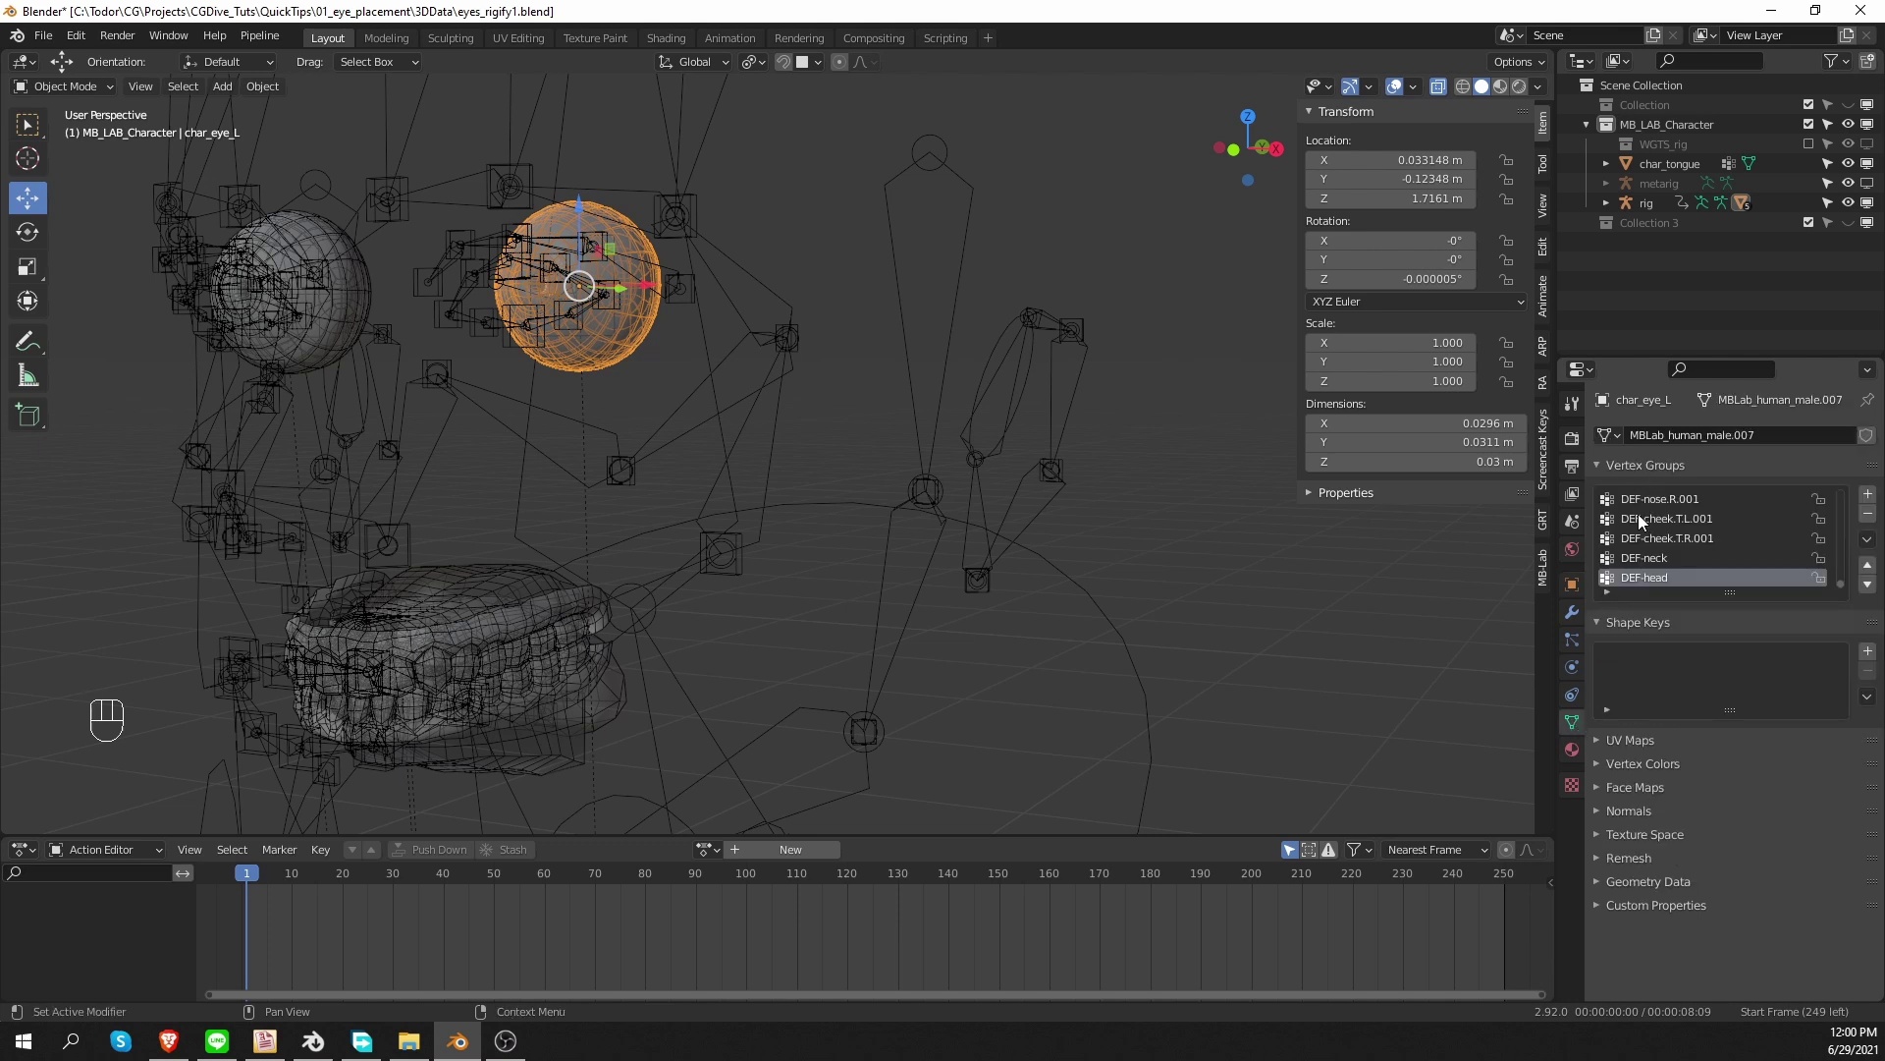
{"action": "left_click", "coordinate": [1610, 604]}
{"action": "left_click_drag", "start_coordinate": [1635, 612], "coordinate": [1683, 541]}
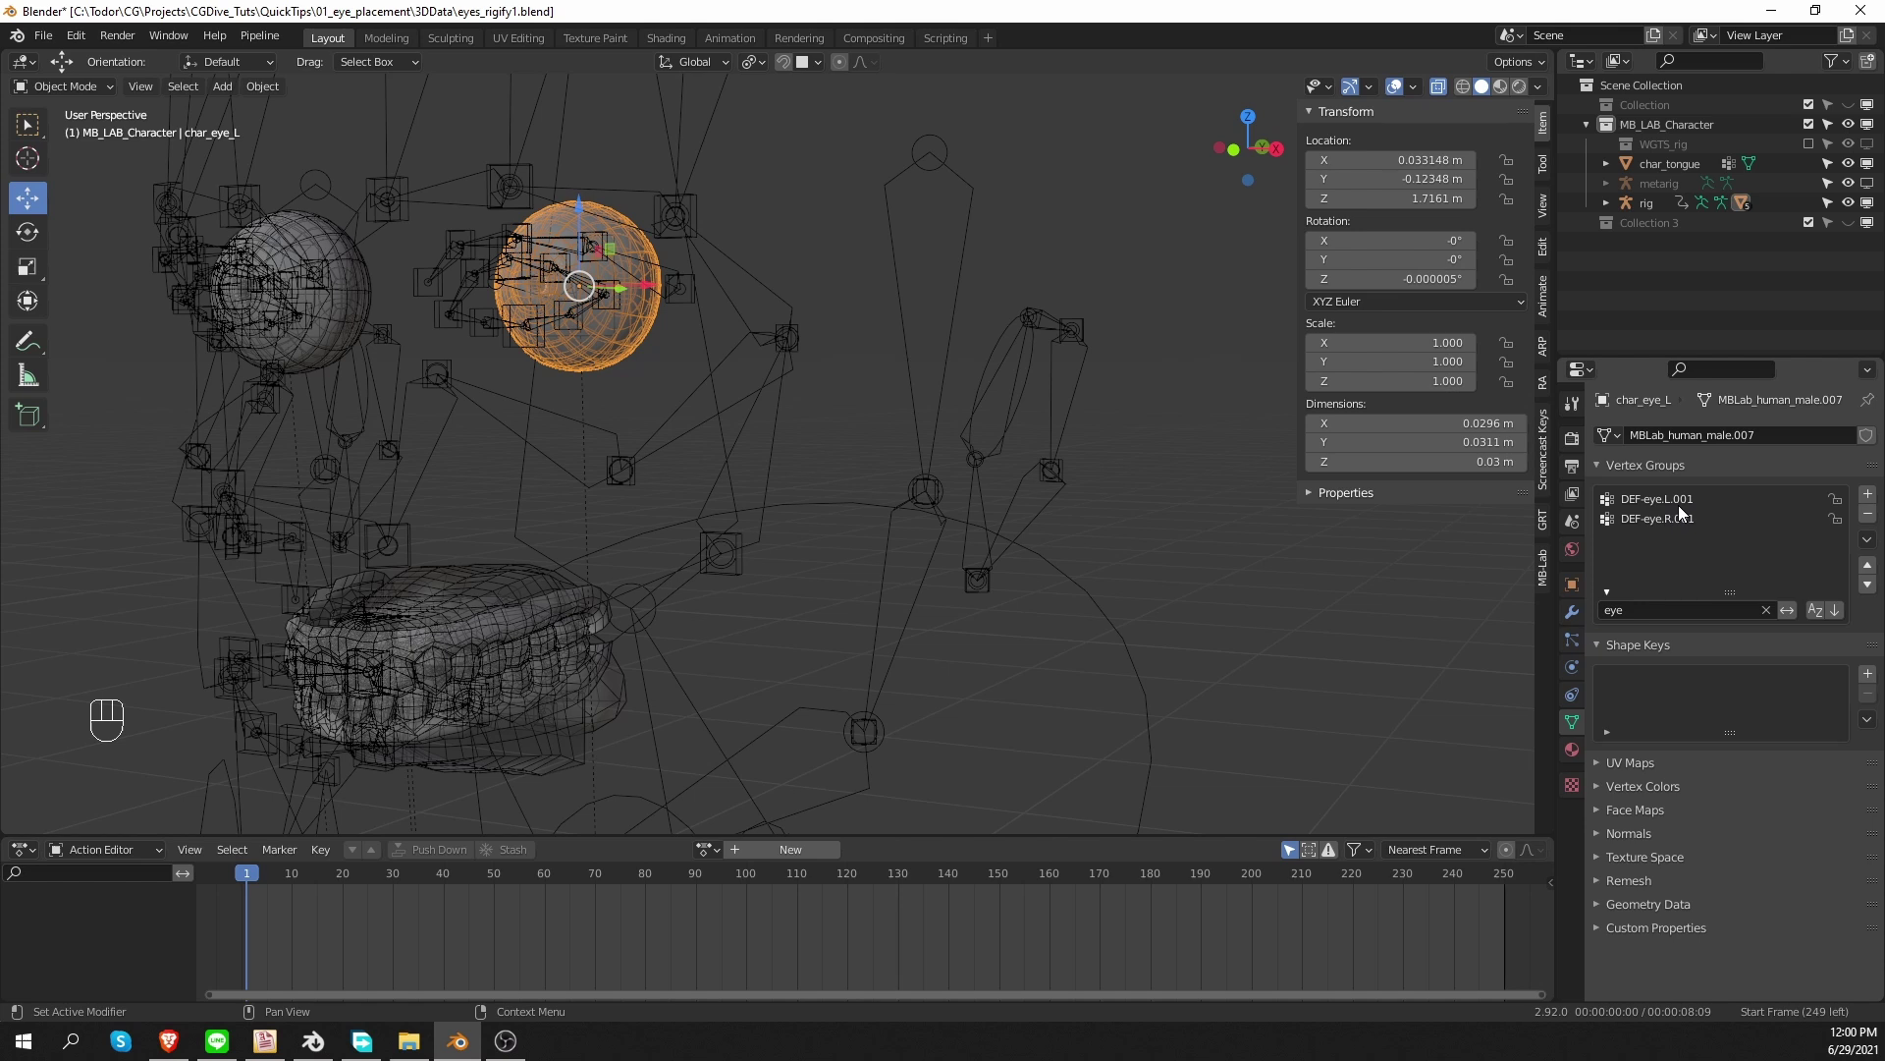
{"action": "left_click_drag", "start_coordinate": [1685, 517], "coordinate": [542, 414]}
{"action": "key", "text": "Tab"}
{"action": "key", "text": "a"}
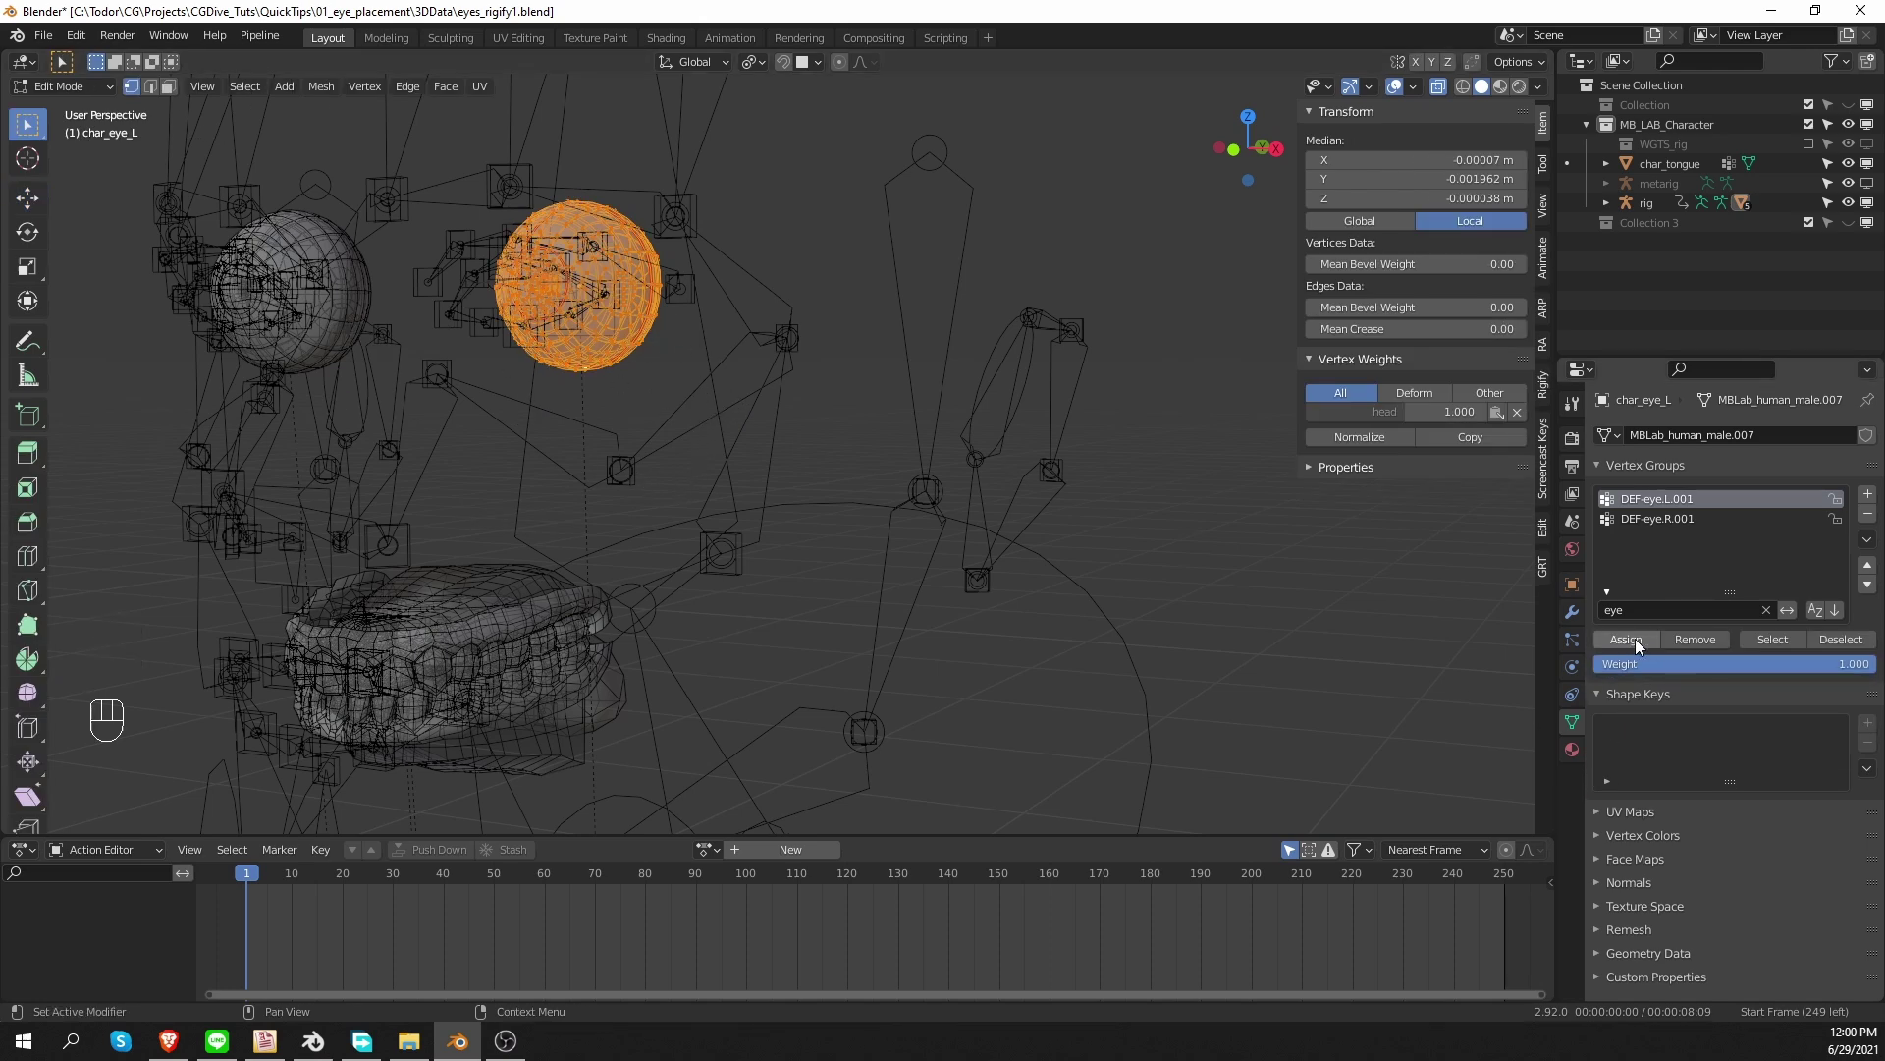
{"action": "left_click", "coordinate": [1630, 651]}
{"action": "key", "text": "Tab"}
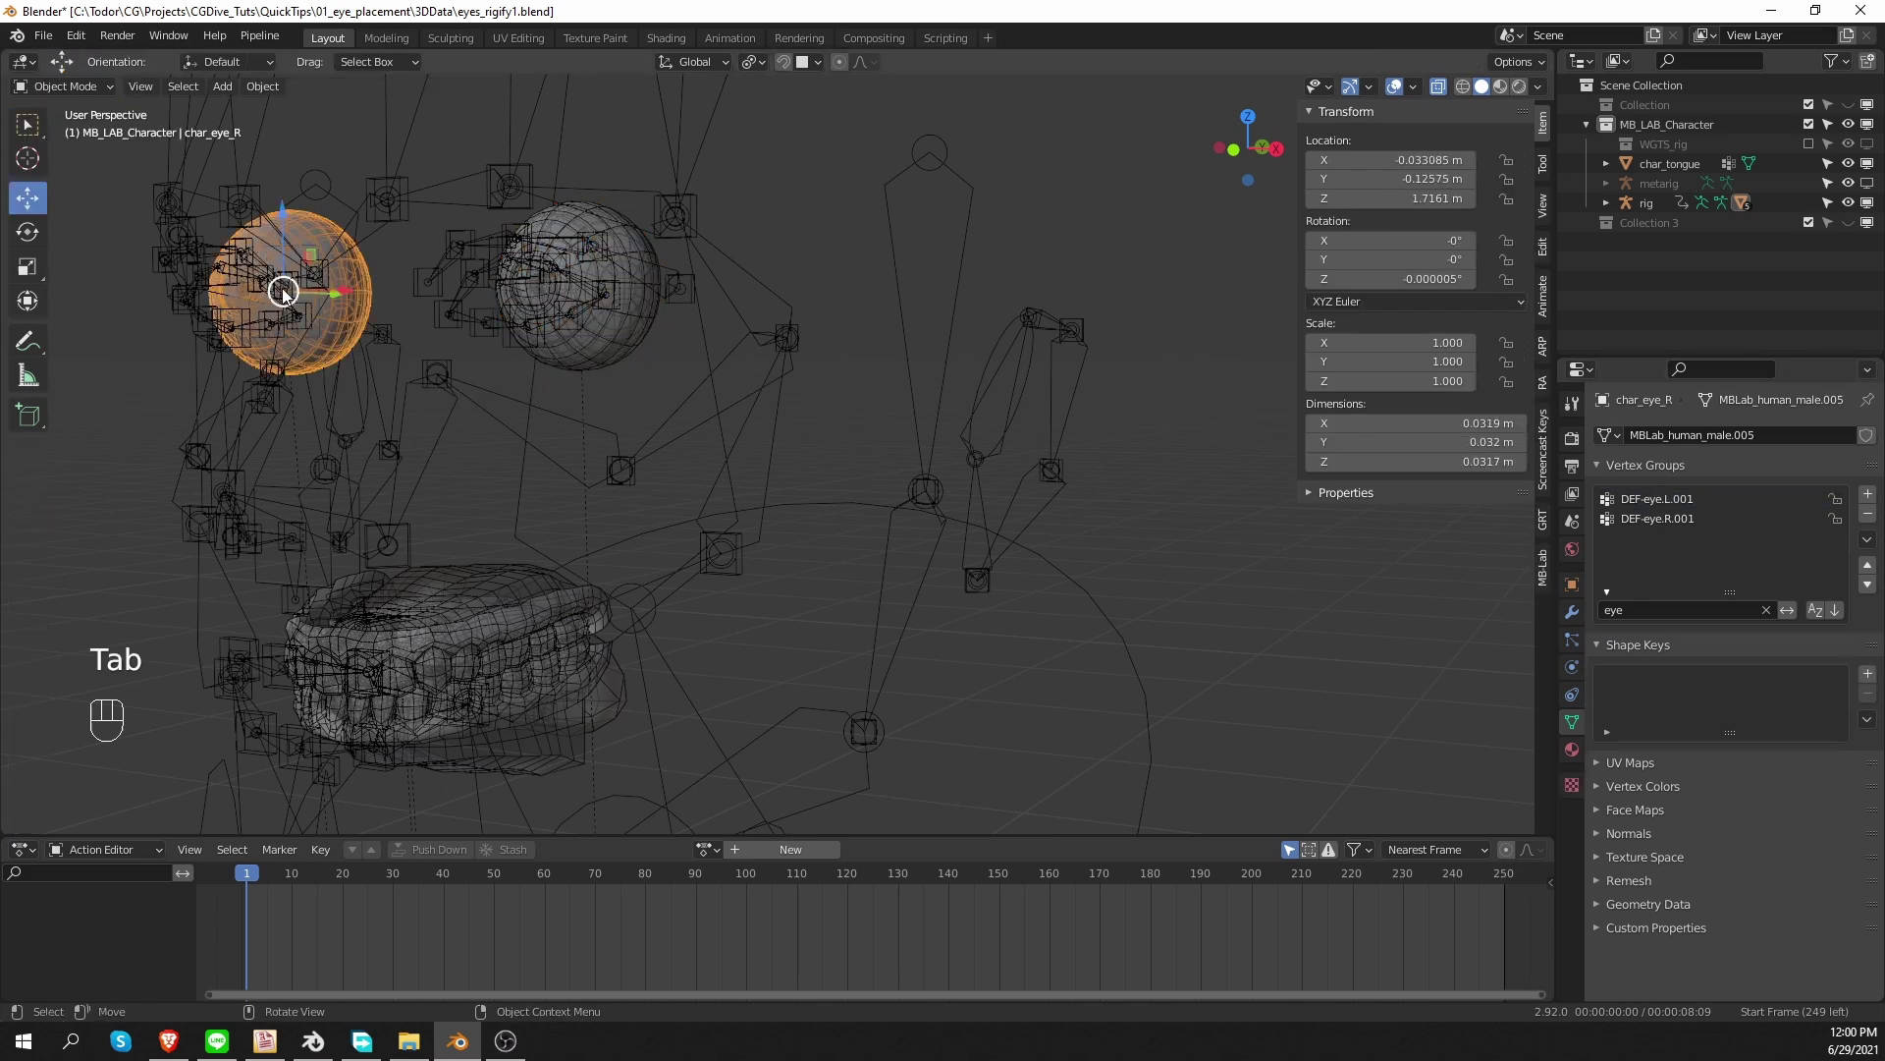
Assign every vertex of the right eye to the DEF-eye.R.001 vertex group.
{"action": "key", "text": "Tab"}
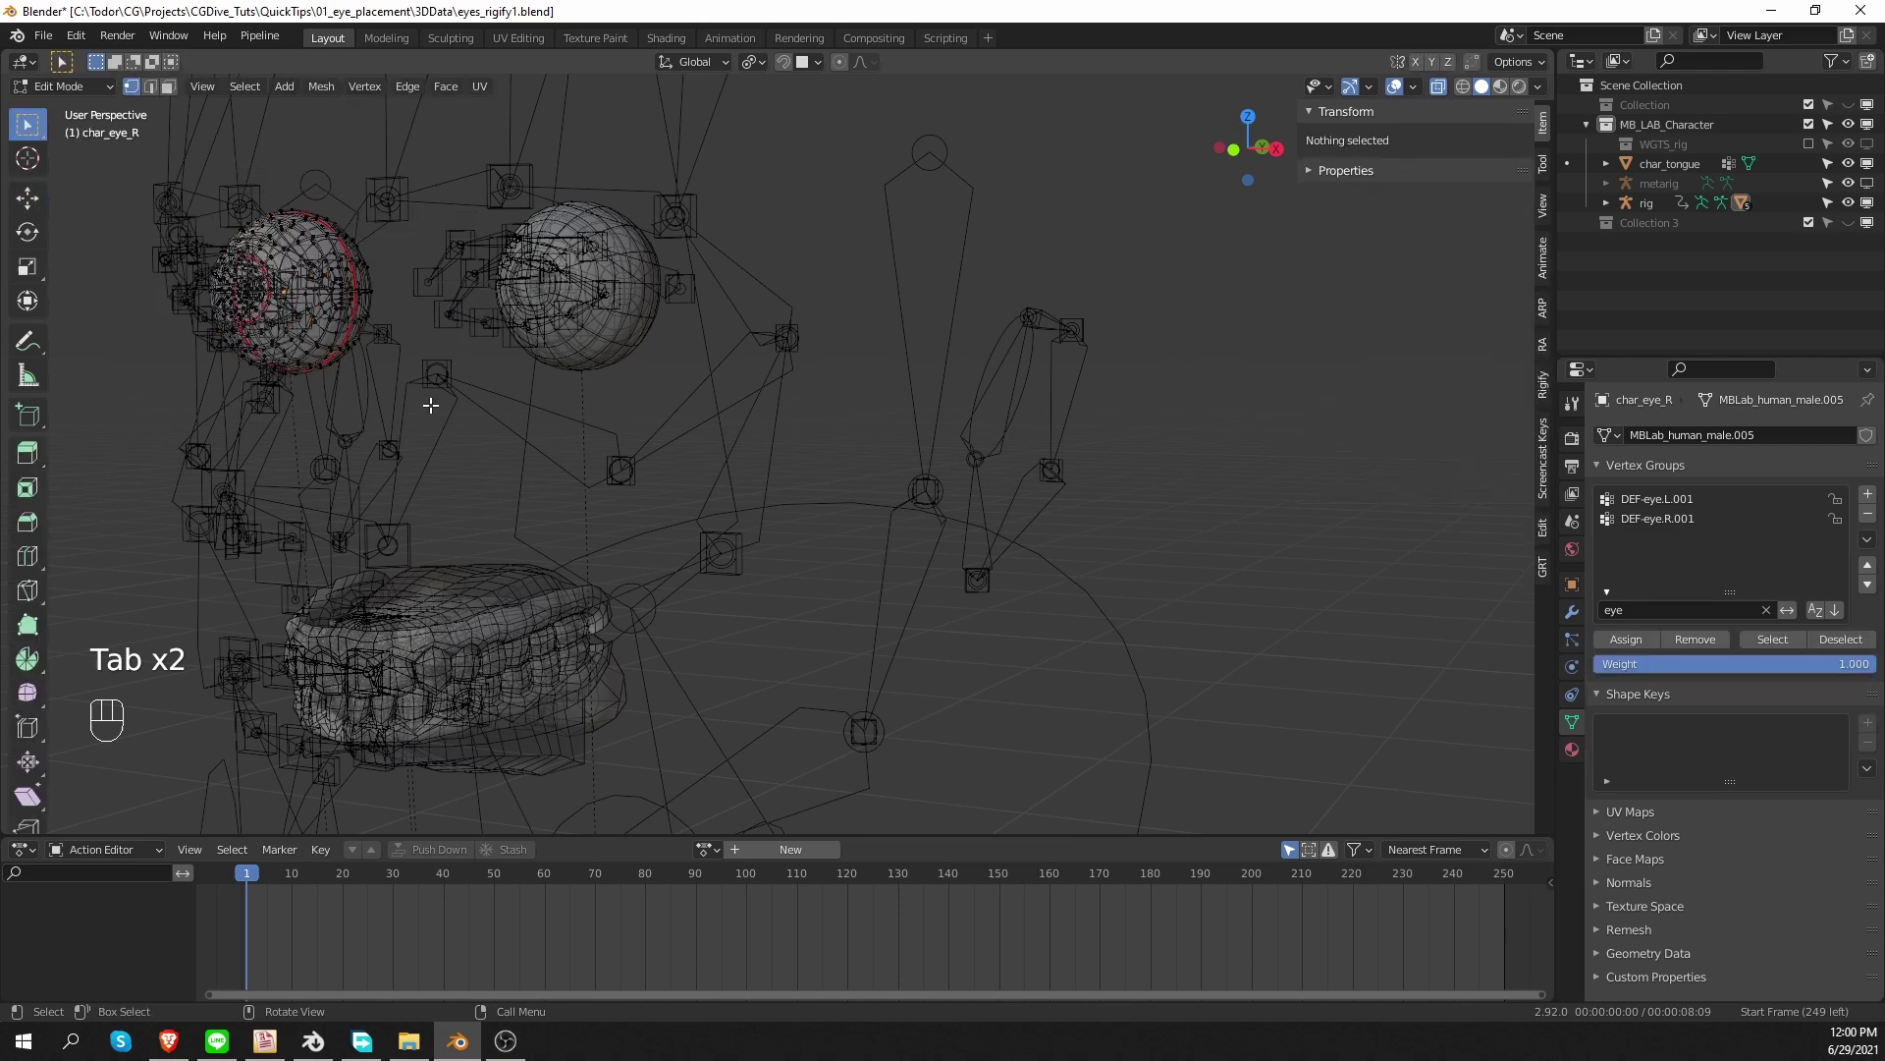
{"action": "key", "text": "a"}
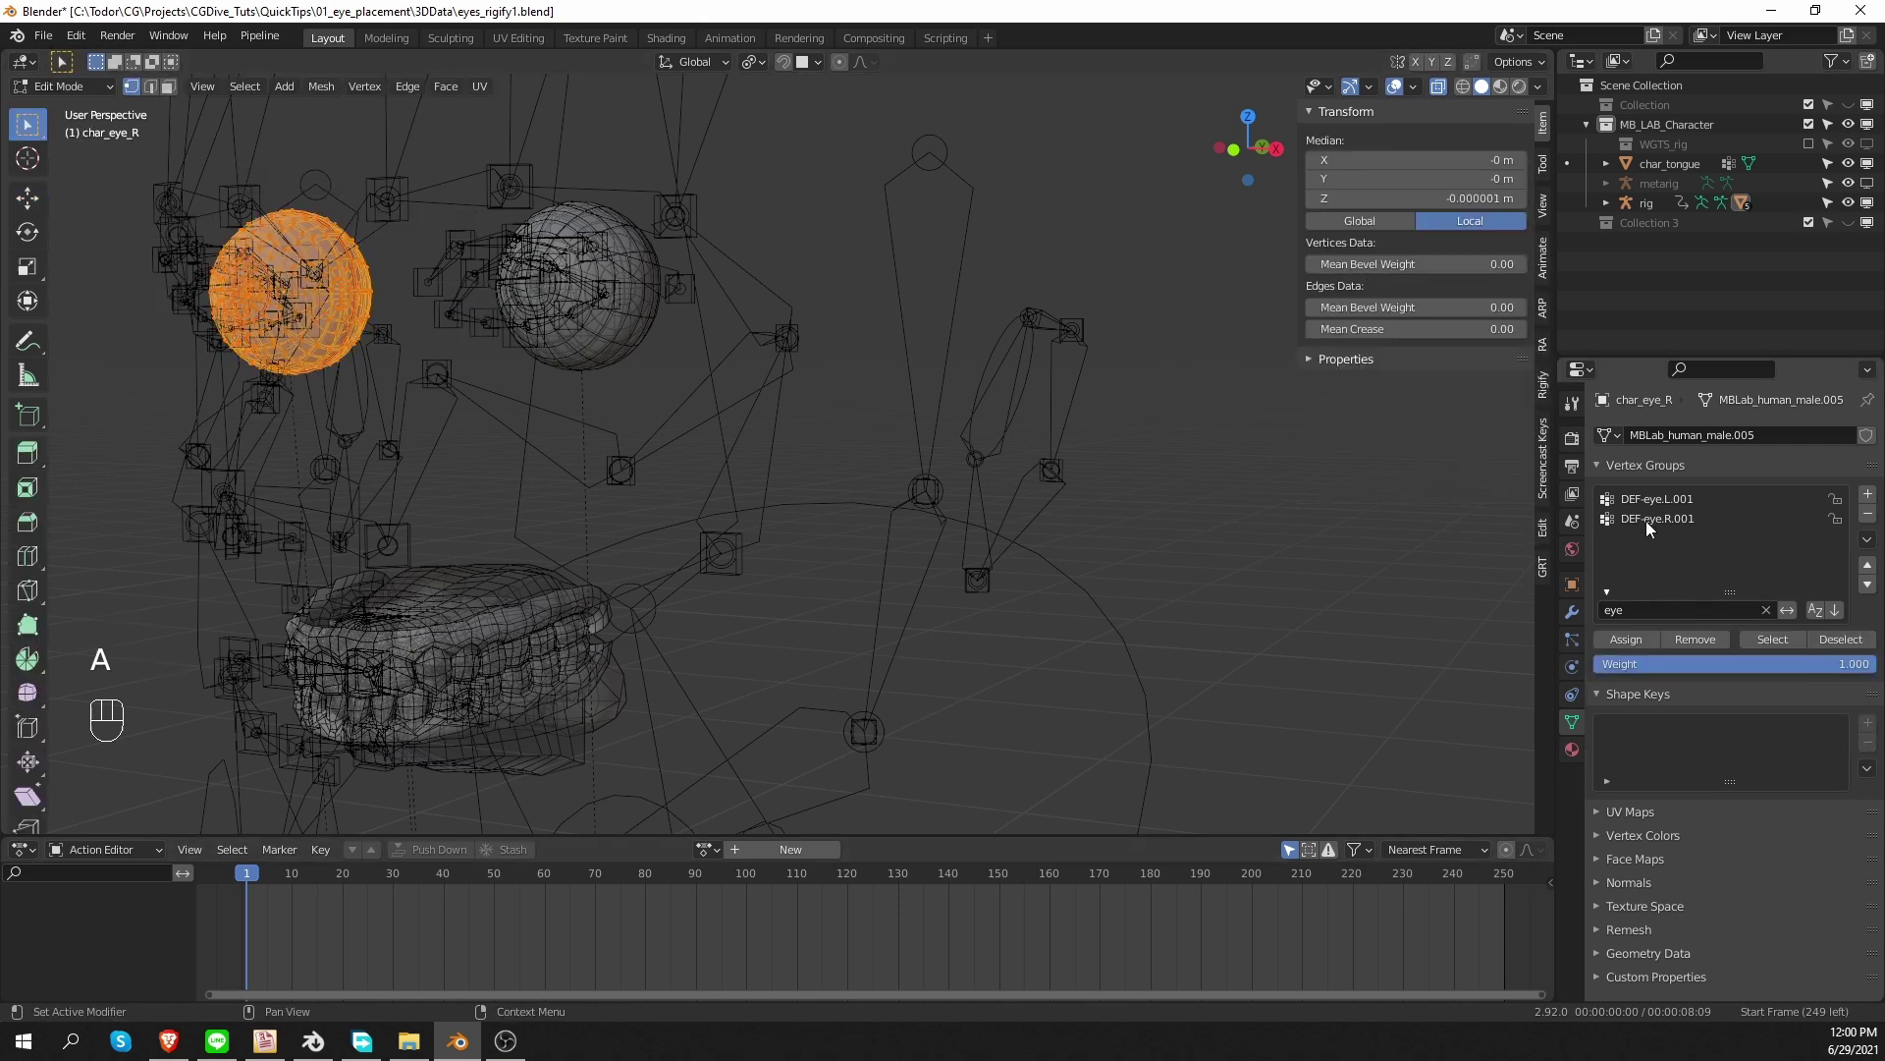
{"action": "left_click_drag", "start_coordinate": [1652, 532], "coordinate": [1759, 541]}
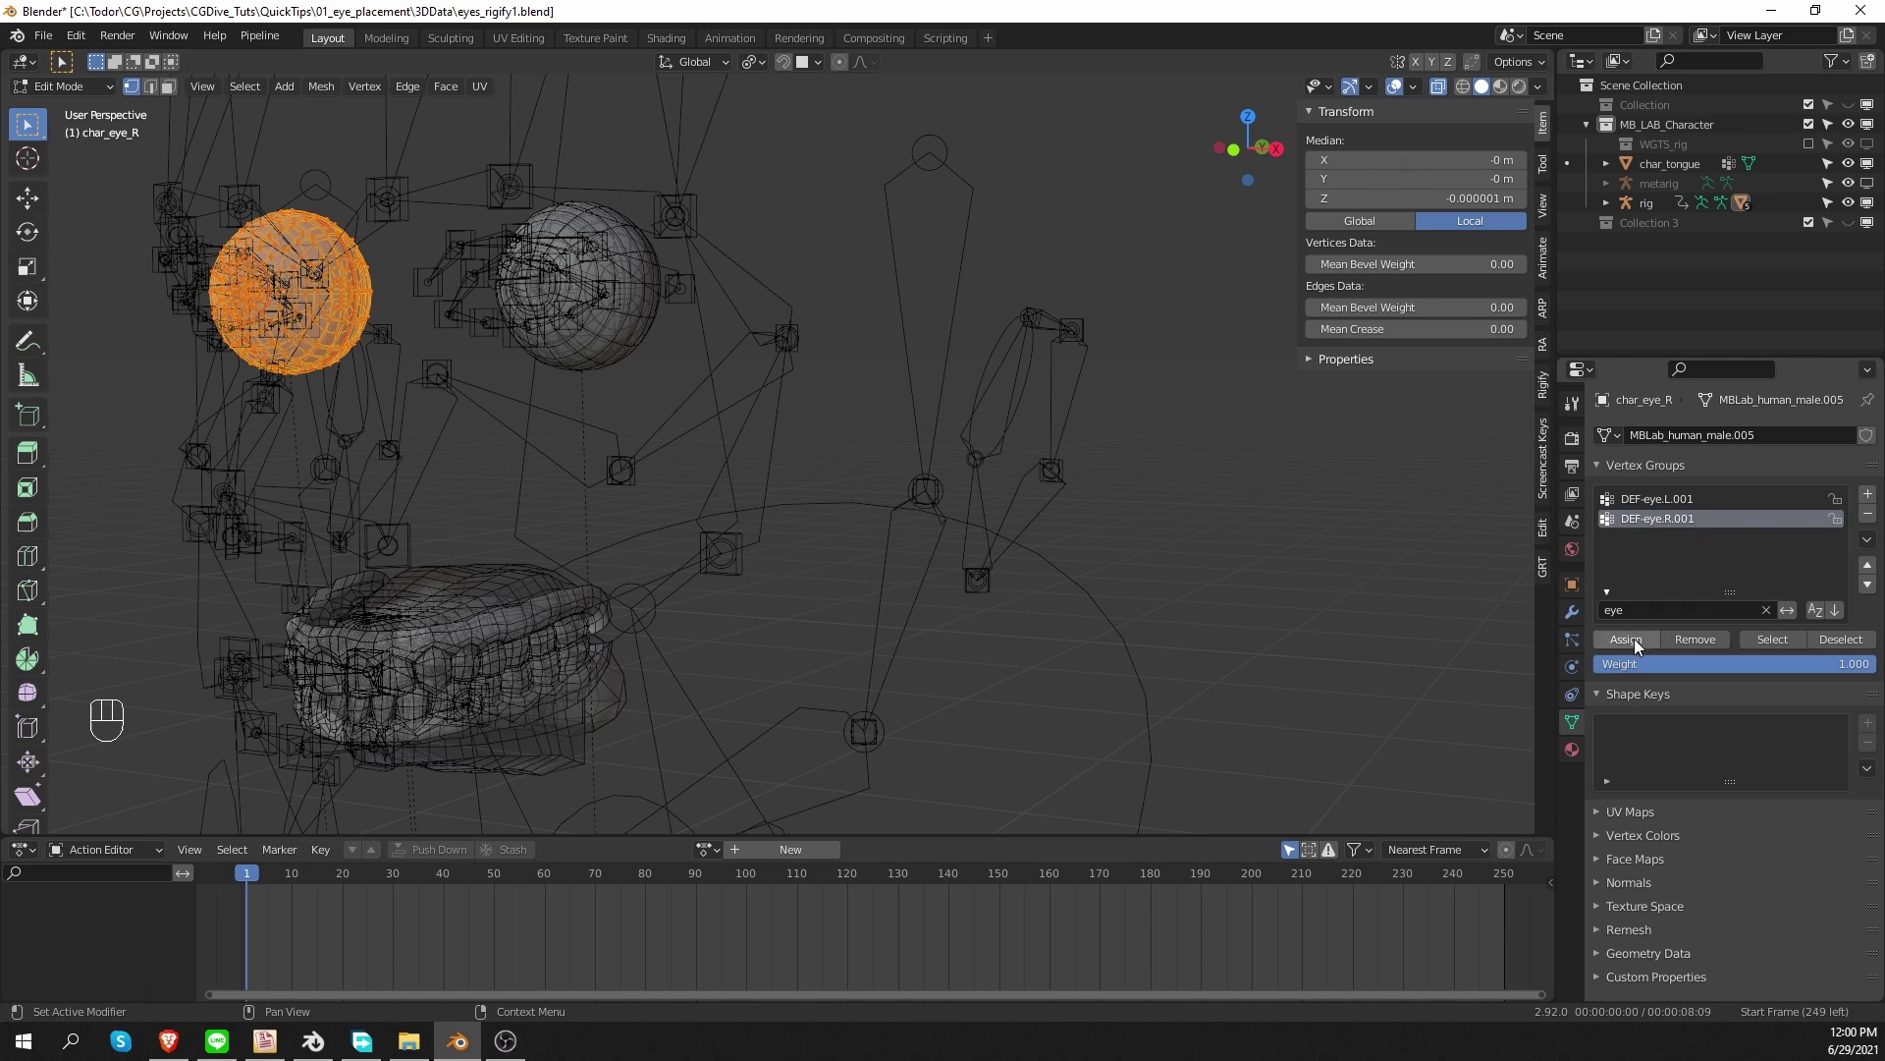
{"action": "left_click", "coordinate": [1640, 651]}
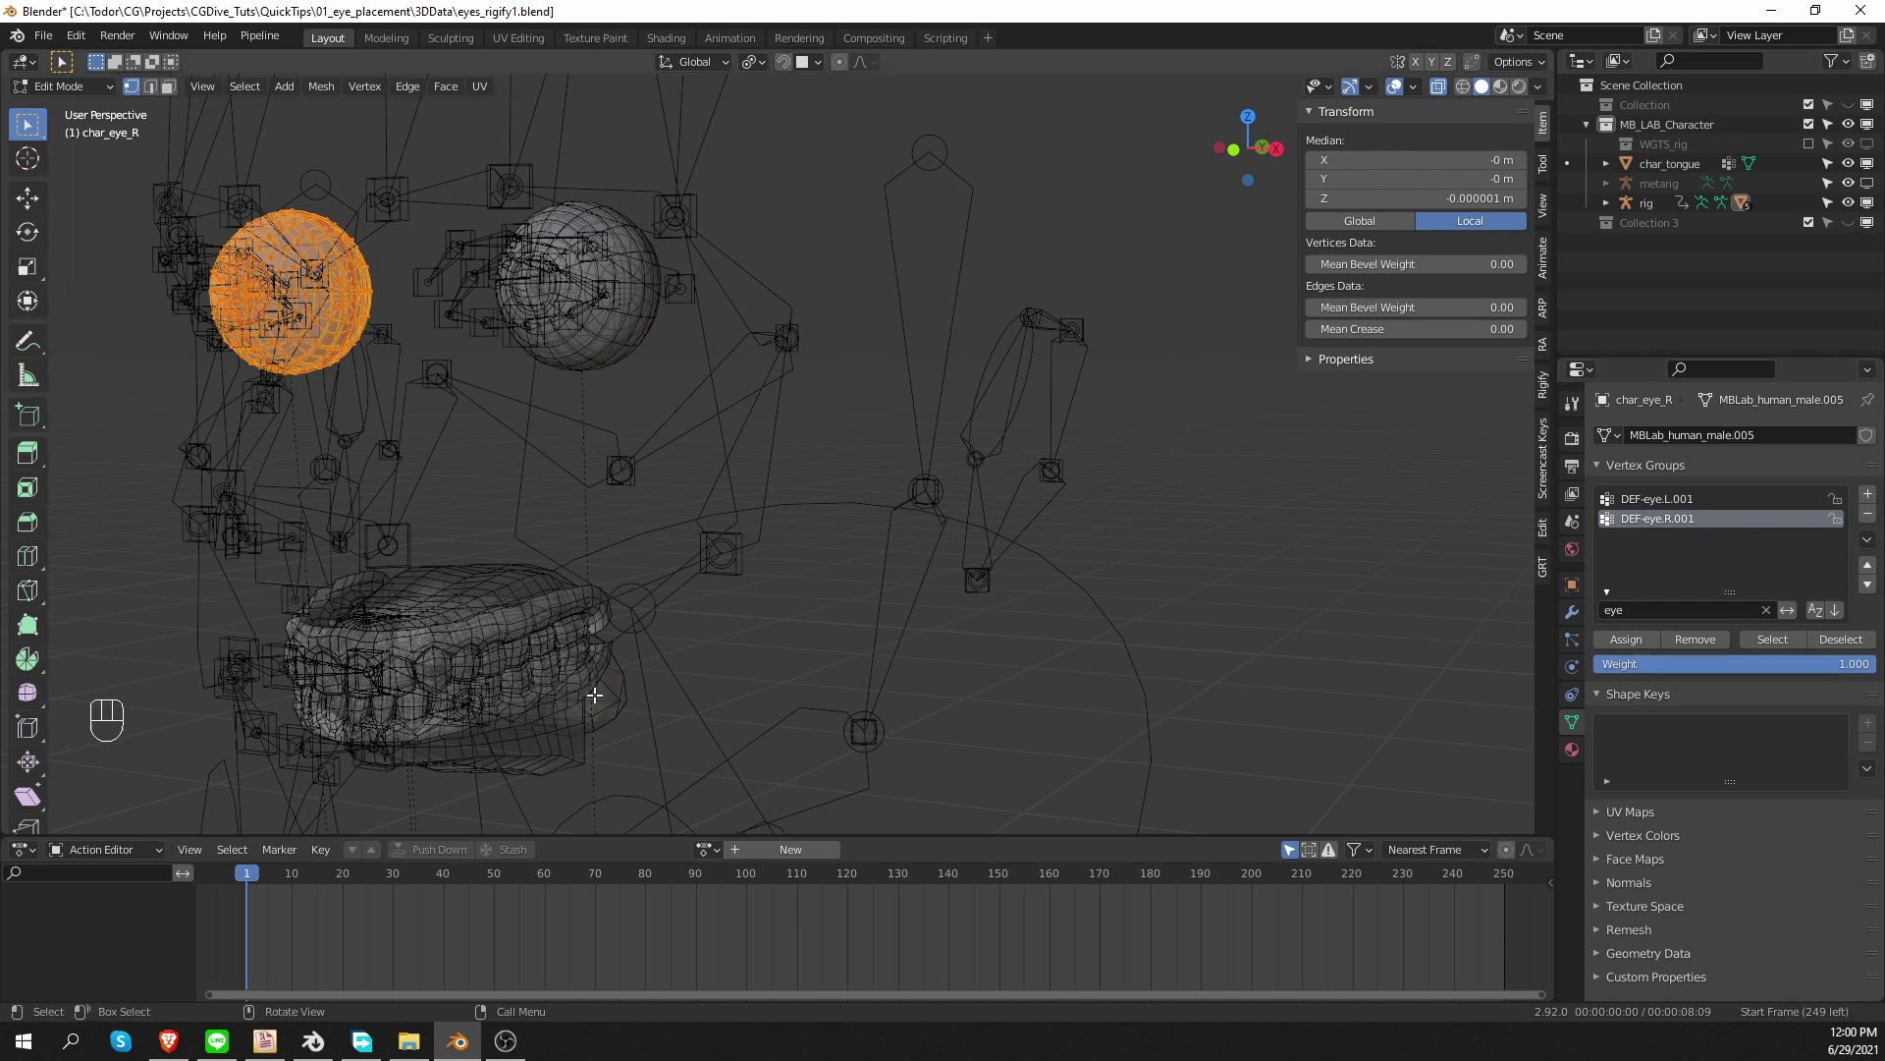
Assign all upper teeth vertices to the DEF-teeth.T.001 vertex group.
{"action": "key", "text": "Tab"}
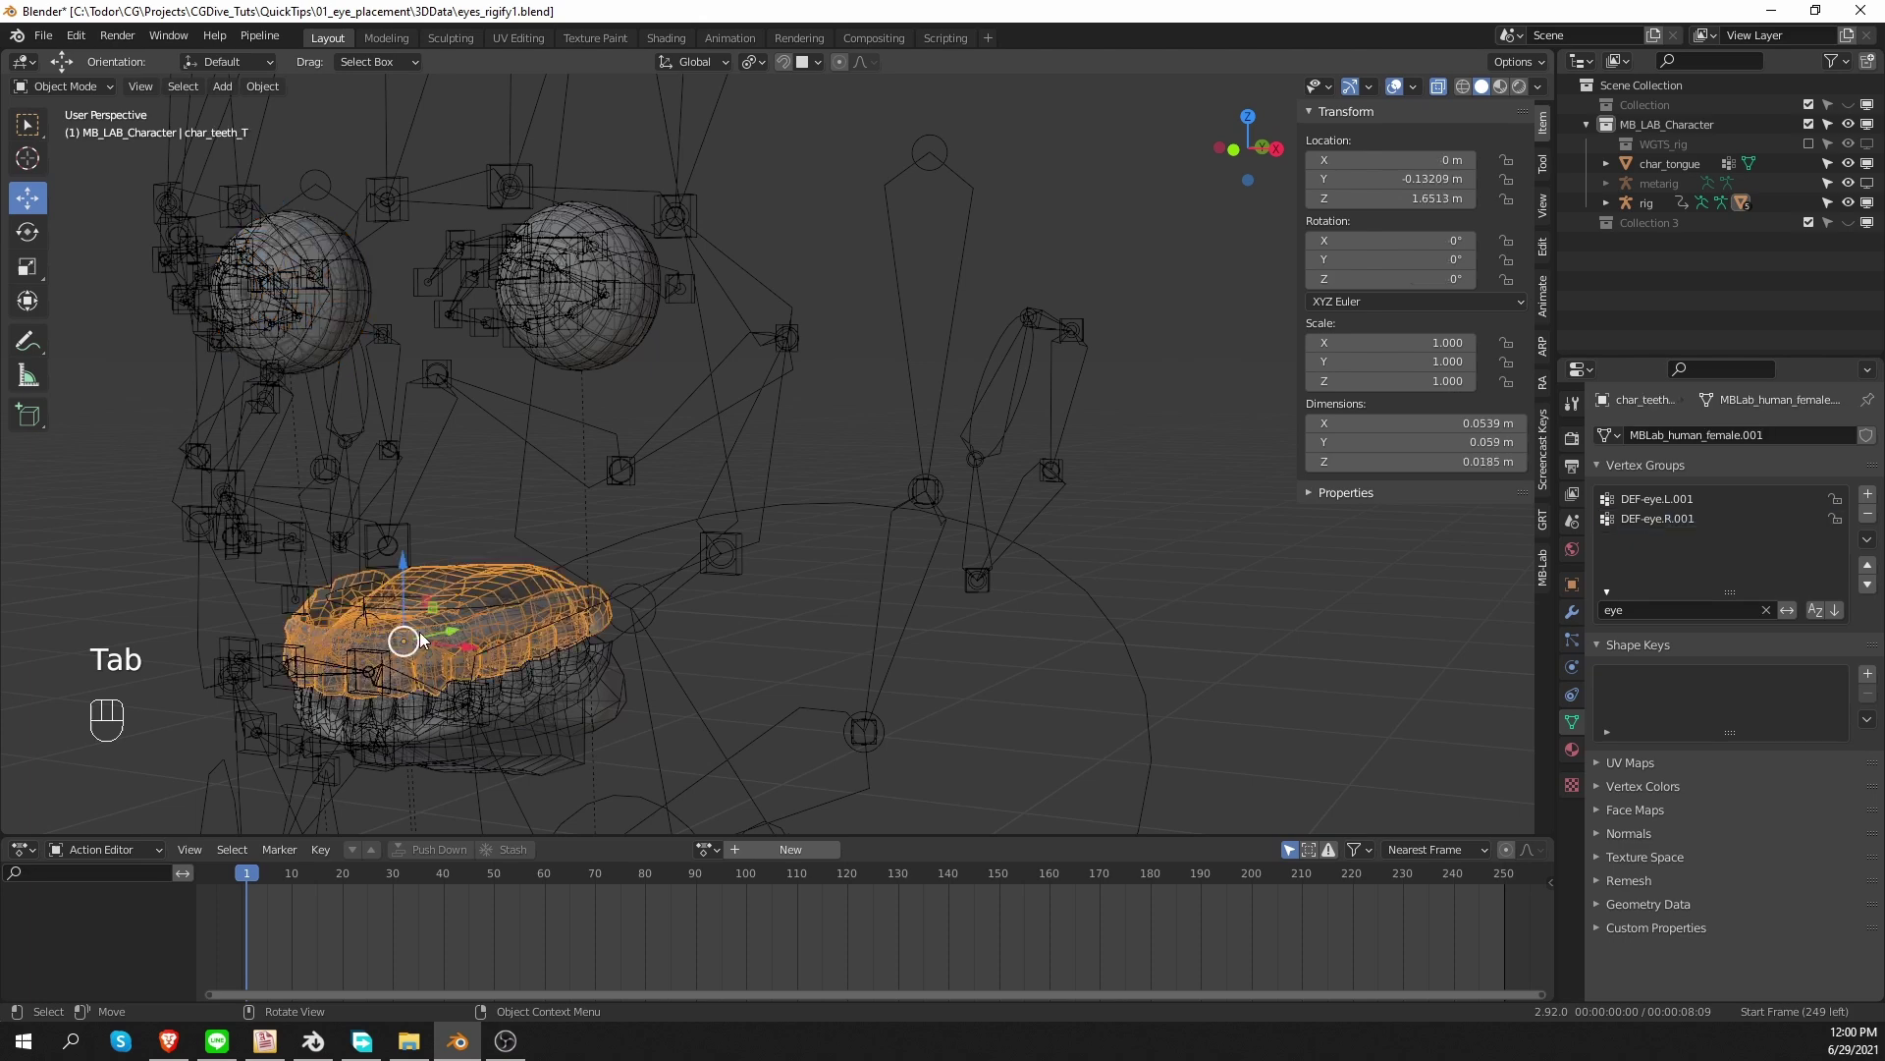
{"action": "key", "text": "Tab"}
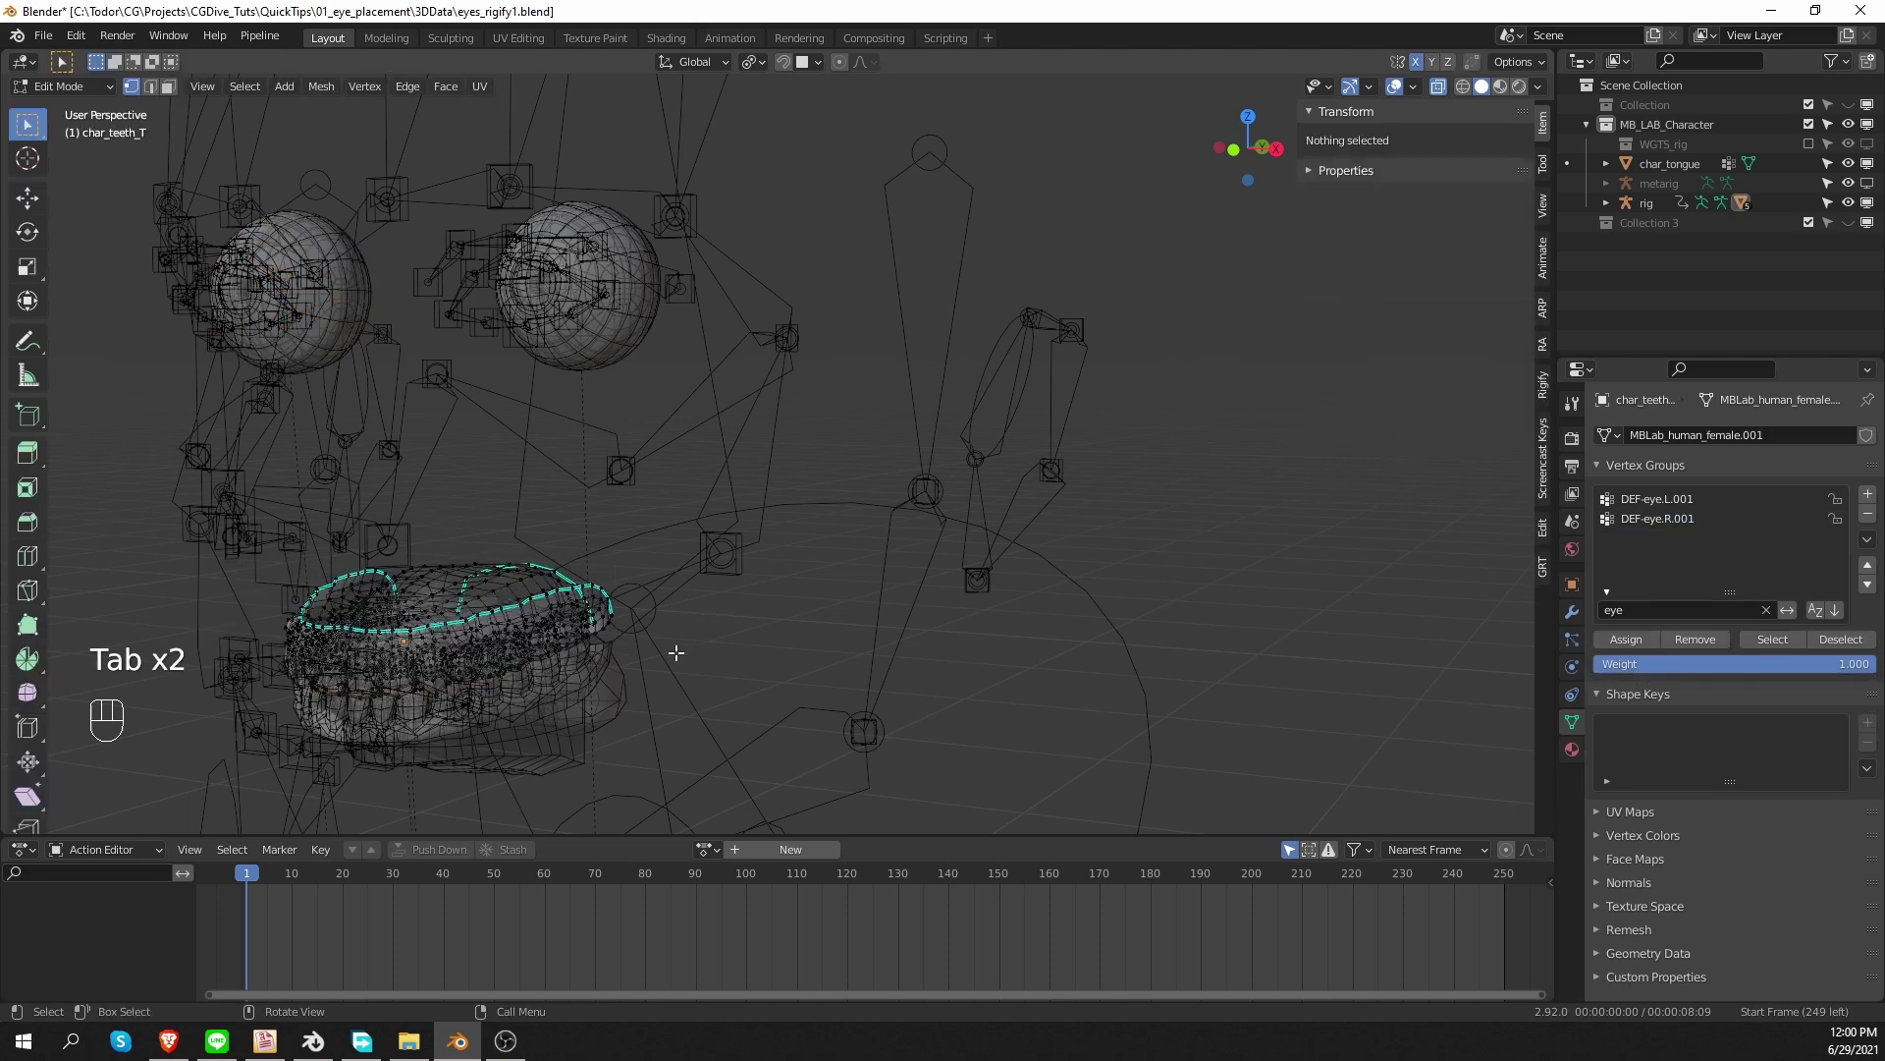
{"action": "key", "text": "a"}
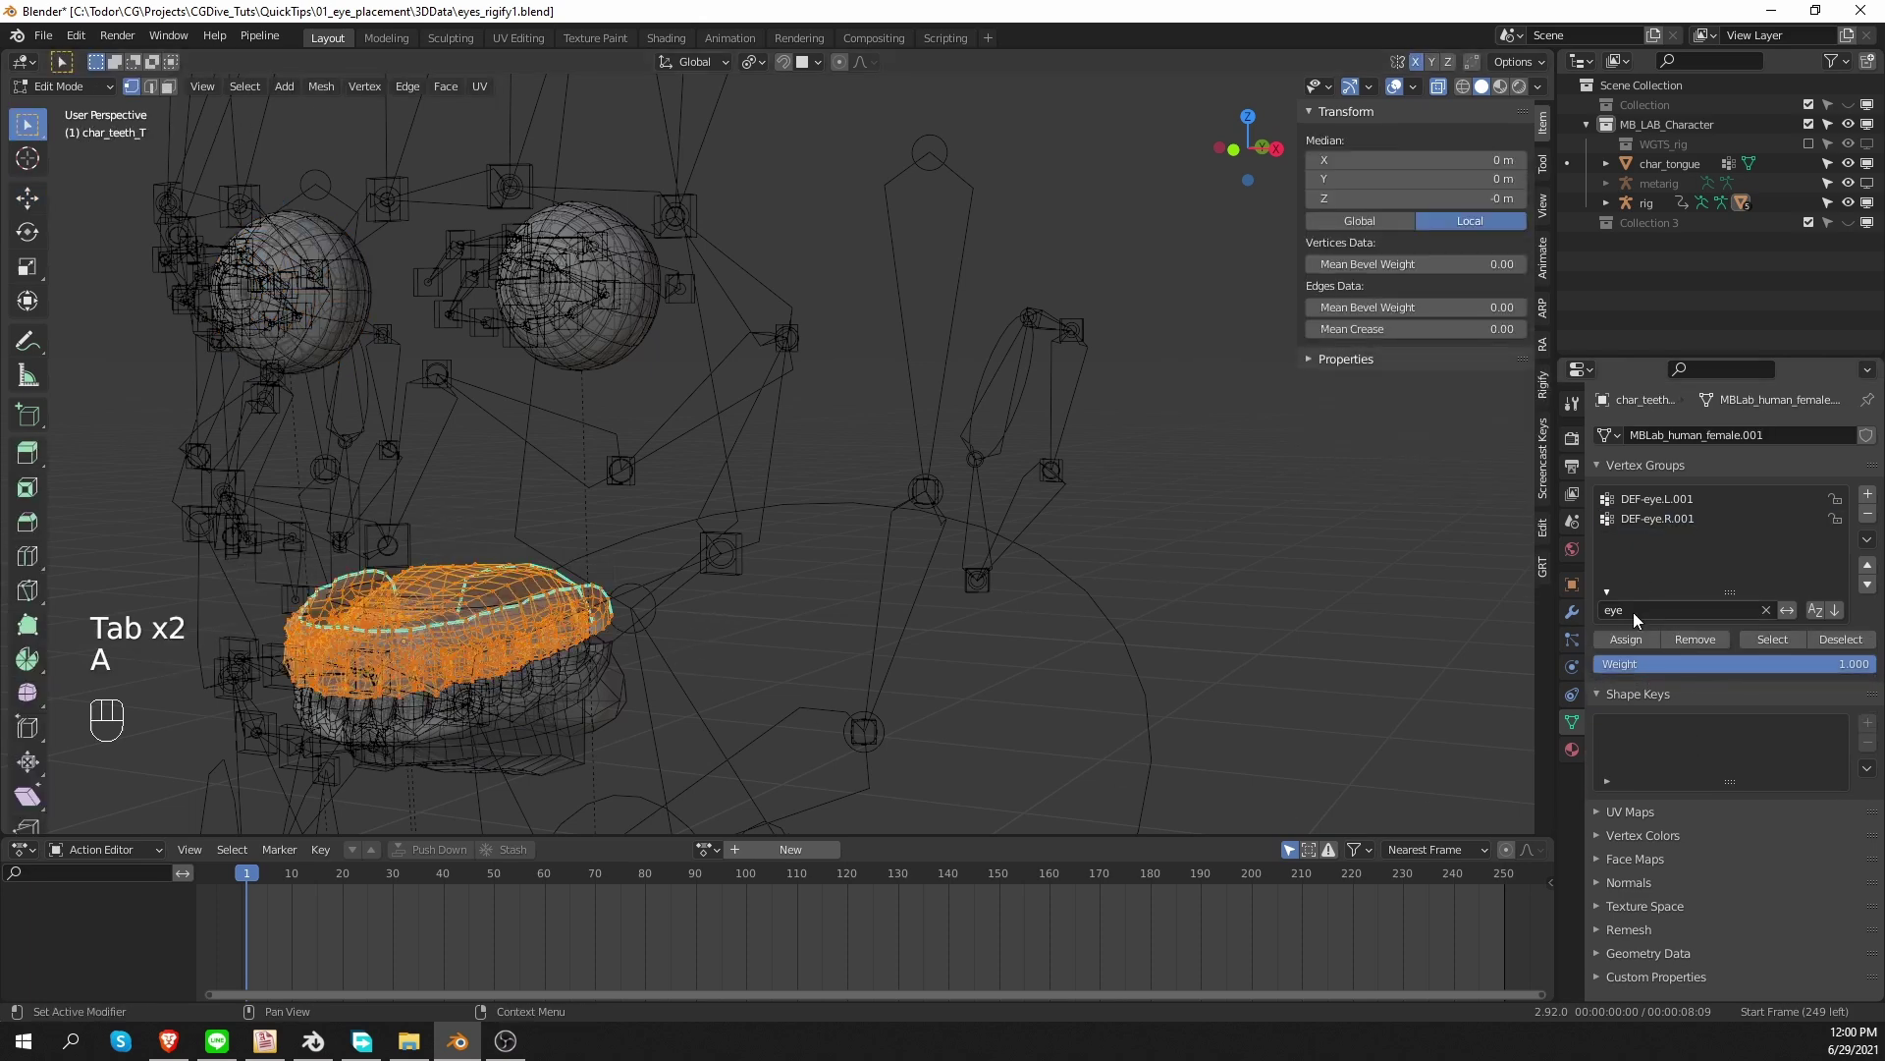
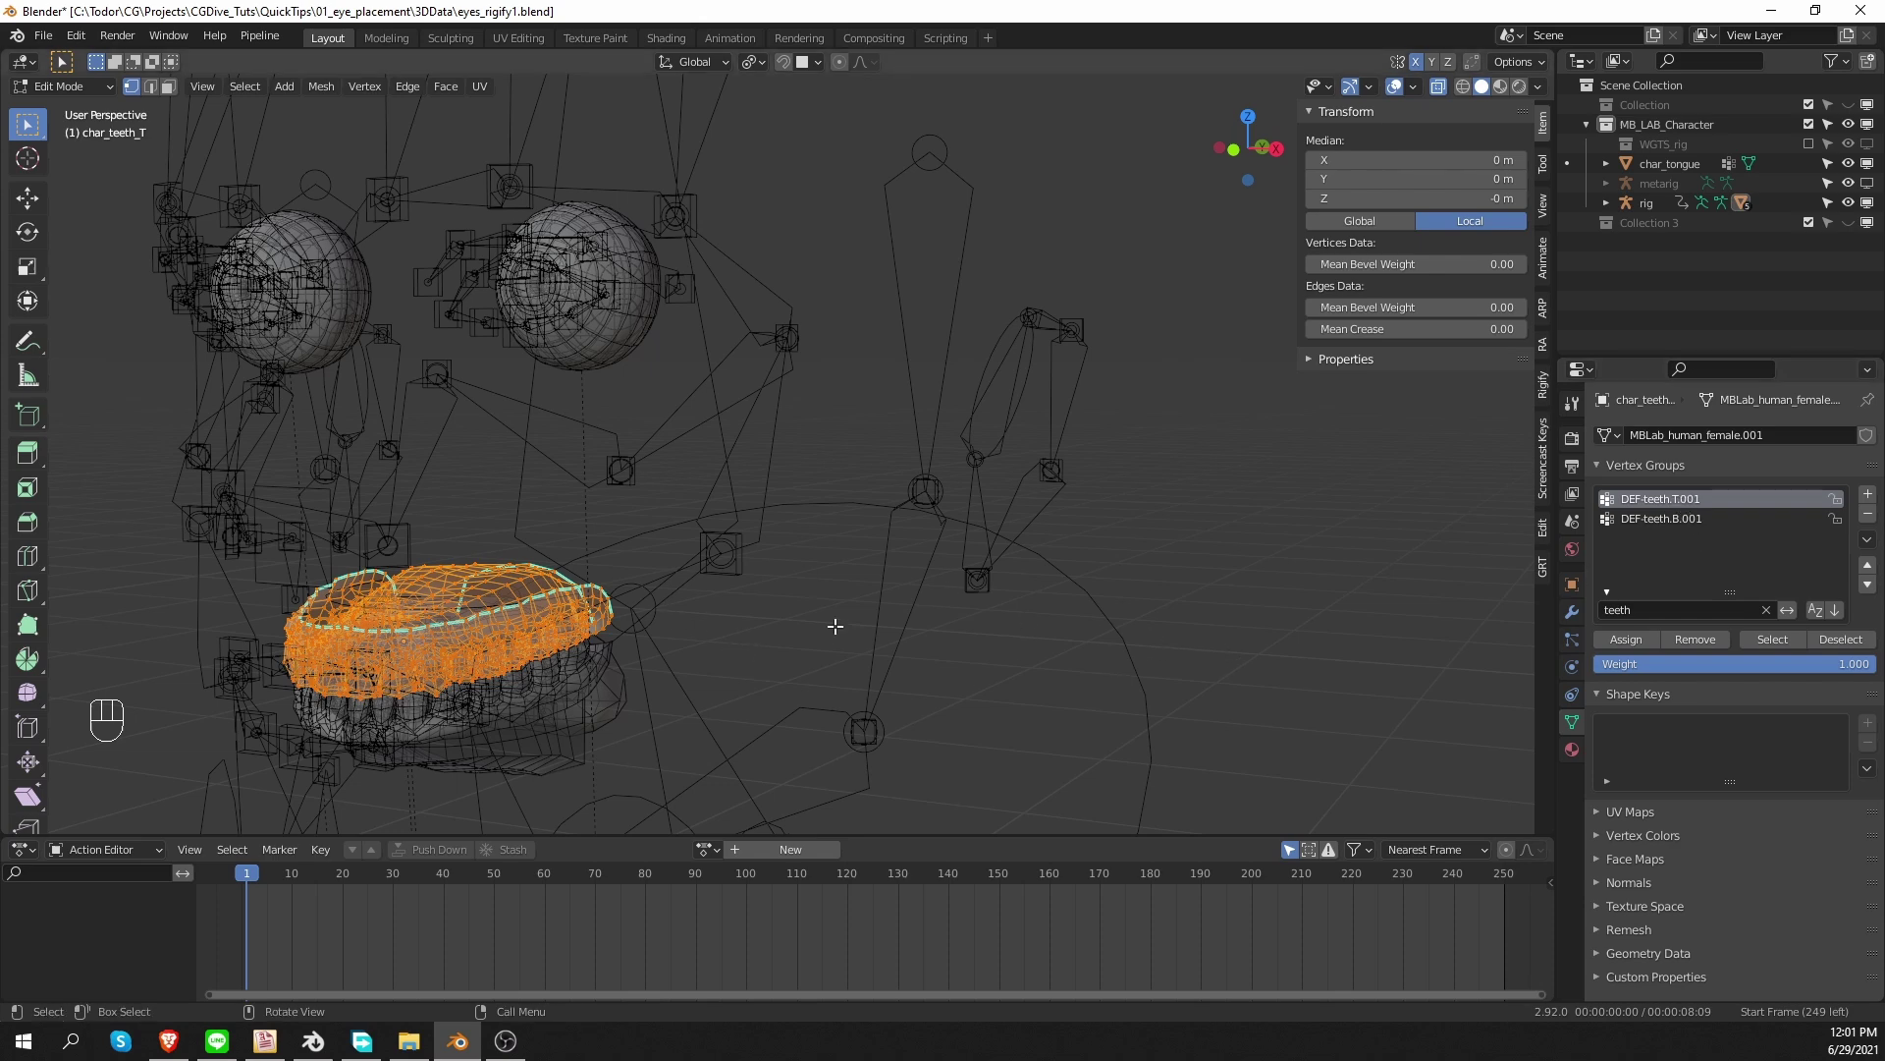
{"action": "left_click", "coordinate": [1641, 648]}
{"action": "key", "text": "Tab"}
Assign all lower teeth vertices to the DEF-teeth.B.001 vertex group and return to Object Mode.
{"action": "left_click", "coordinate": [526, 728]}
{"action": "left_click", "coordinate": [424, 746]}
{"action": "key", "text": "Tab"}
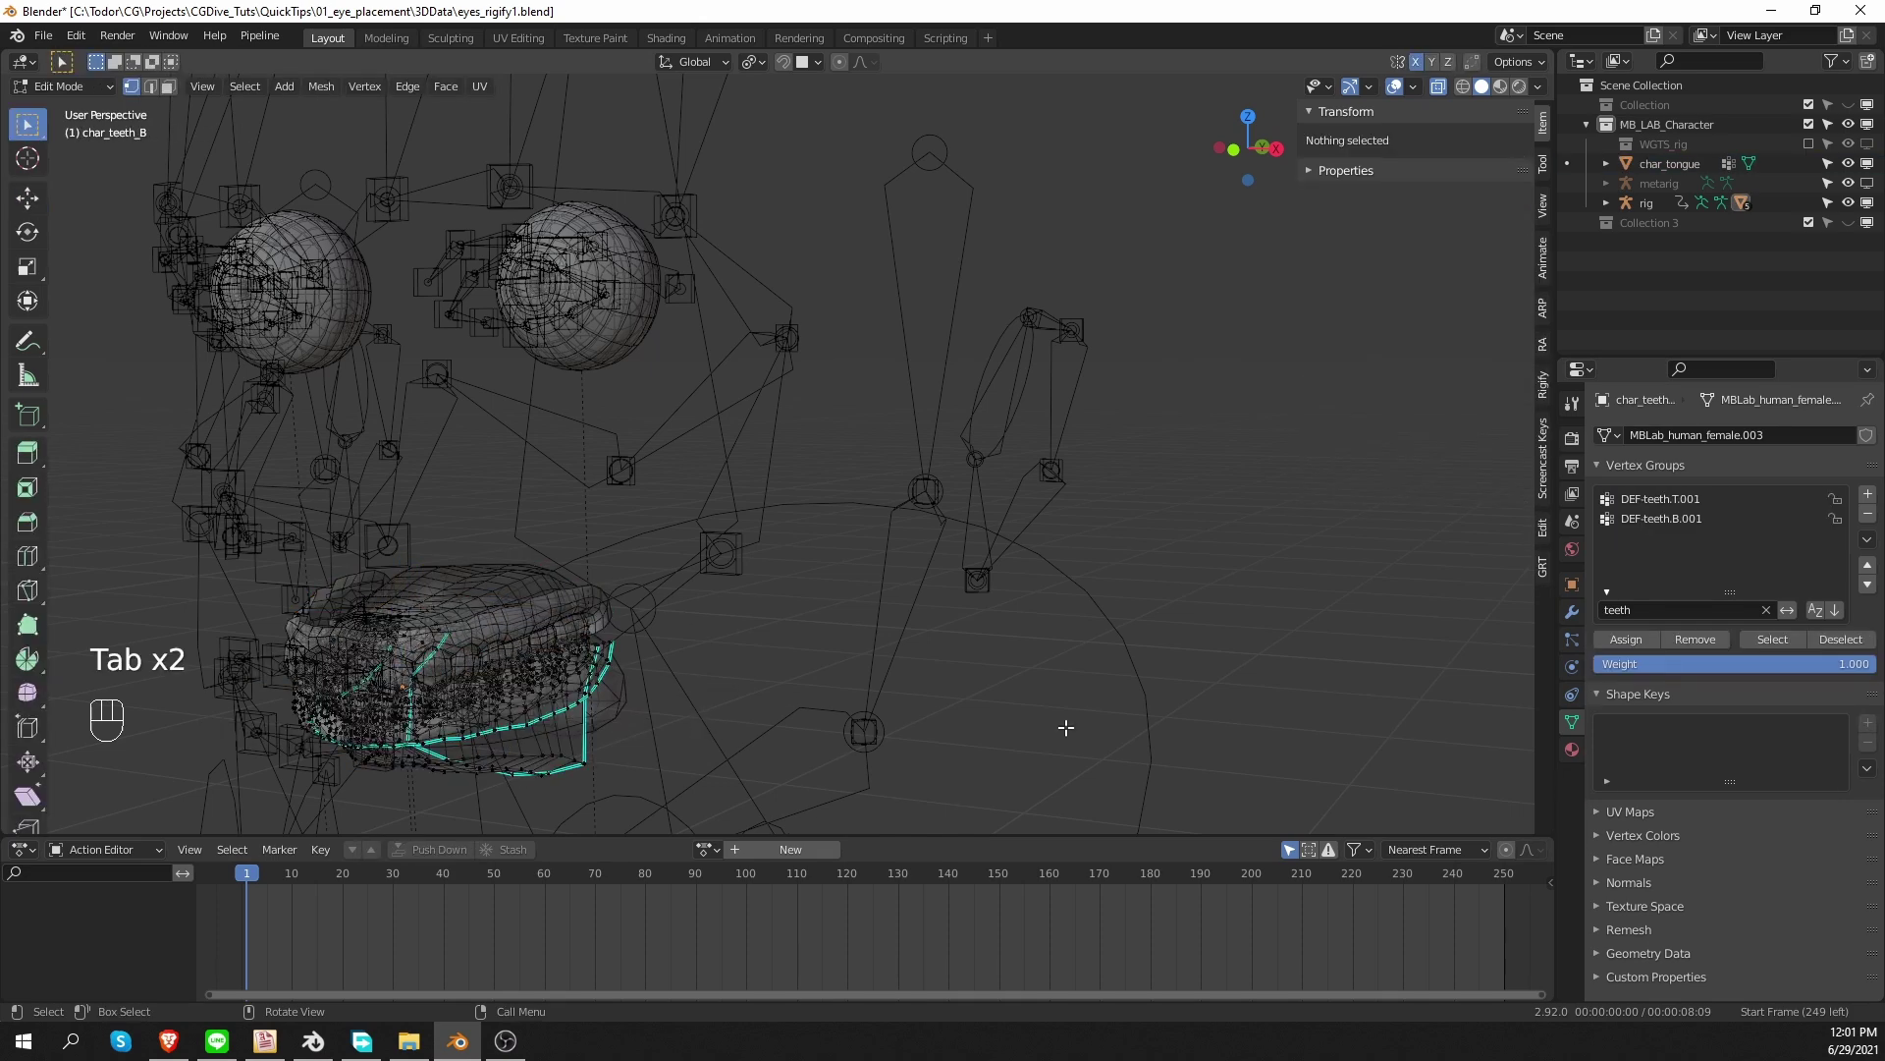
{"action": "key", "text": "a"}
{"action": "left_click", "coordinate": [1696, 530]}
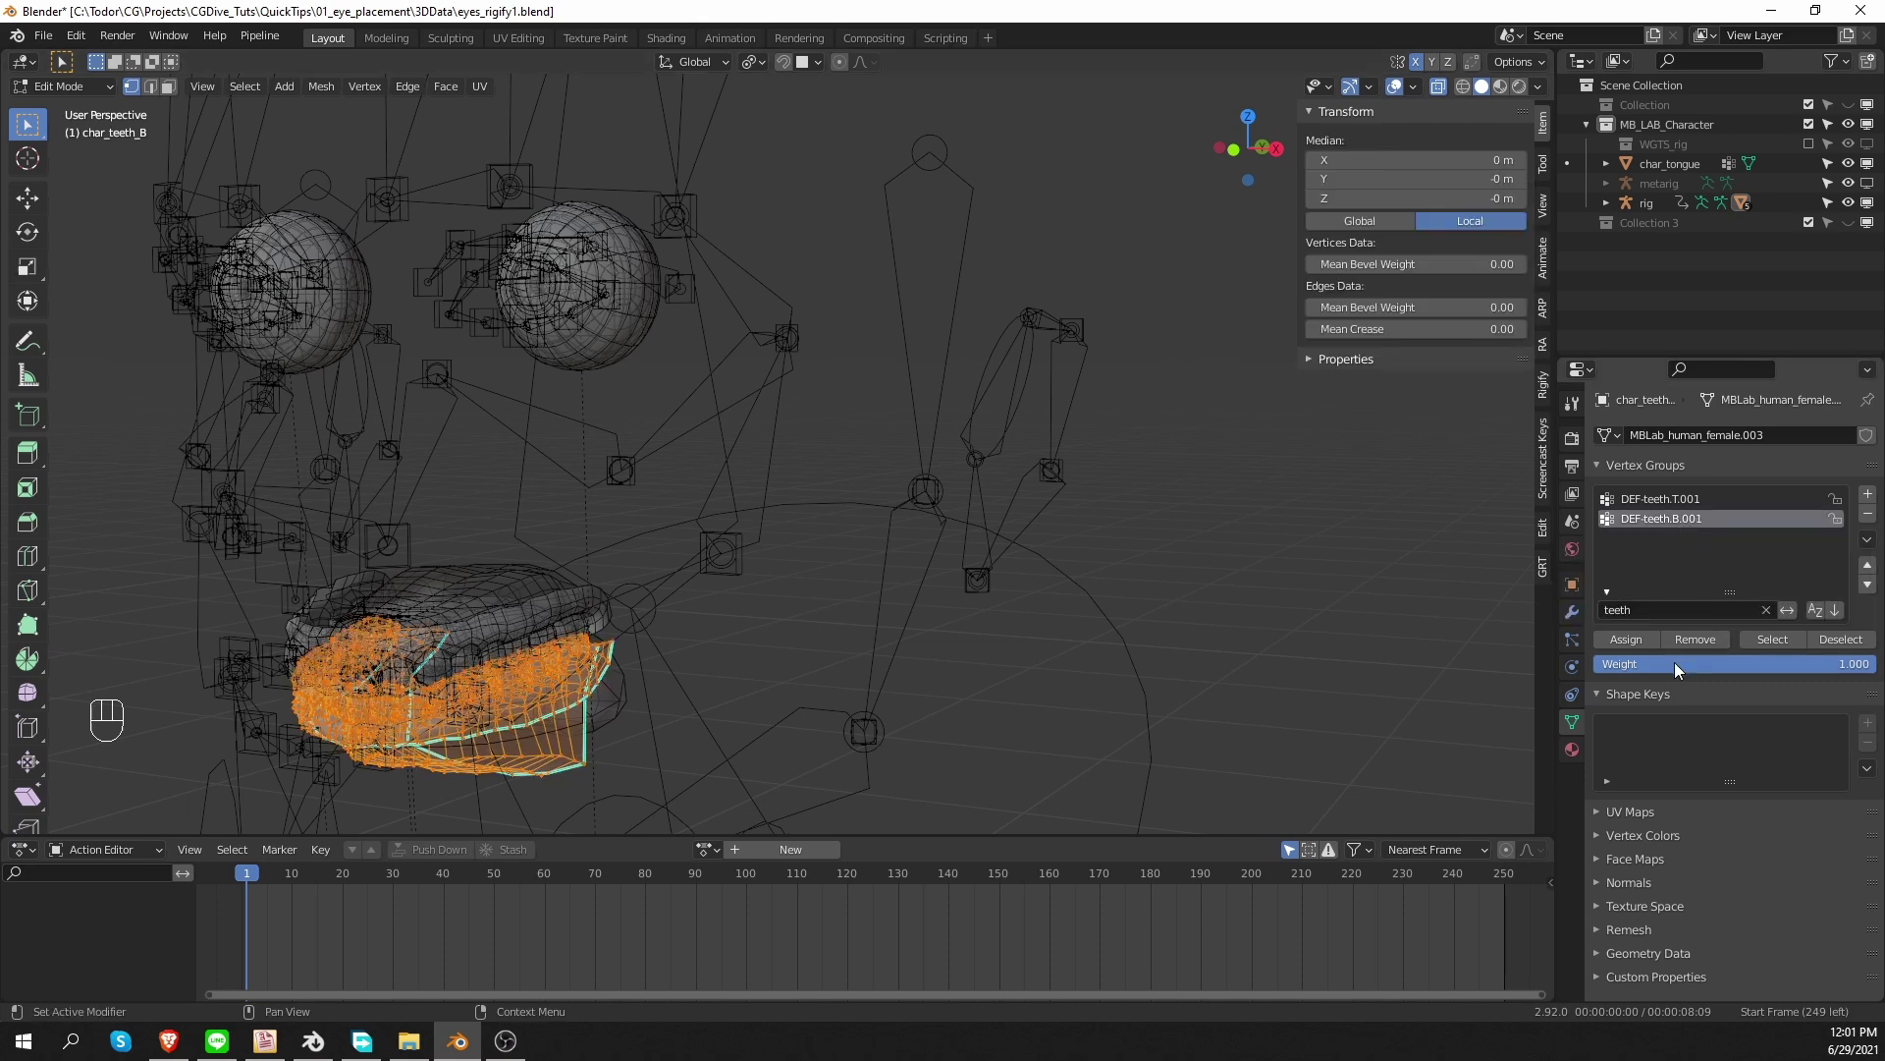
{"action": "left_click", "coordinate": [1626, 650]}
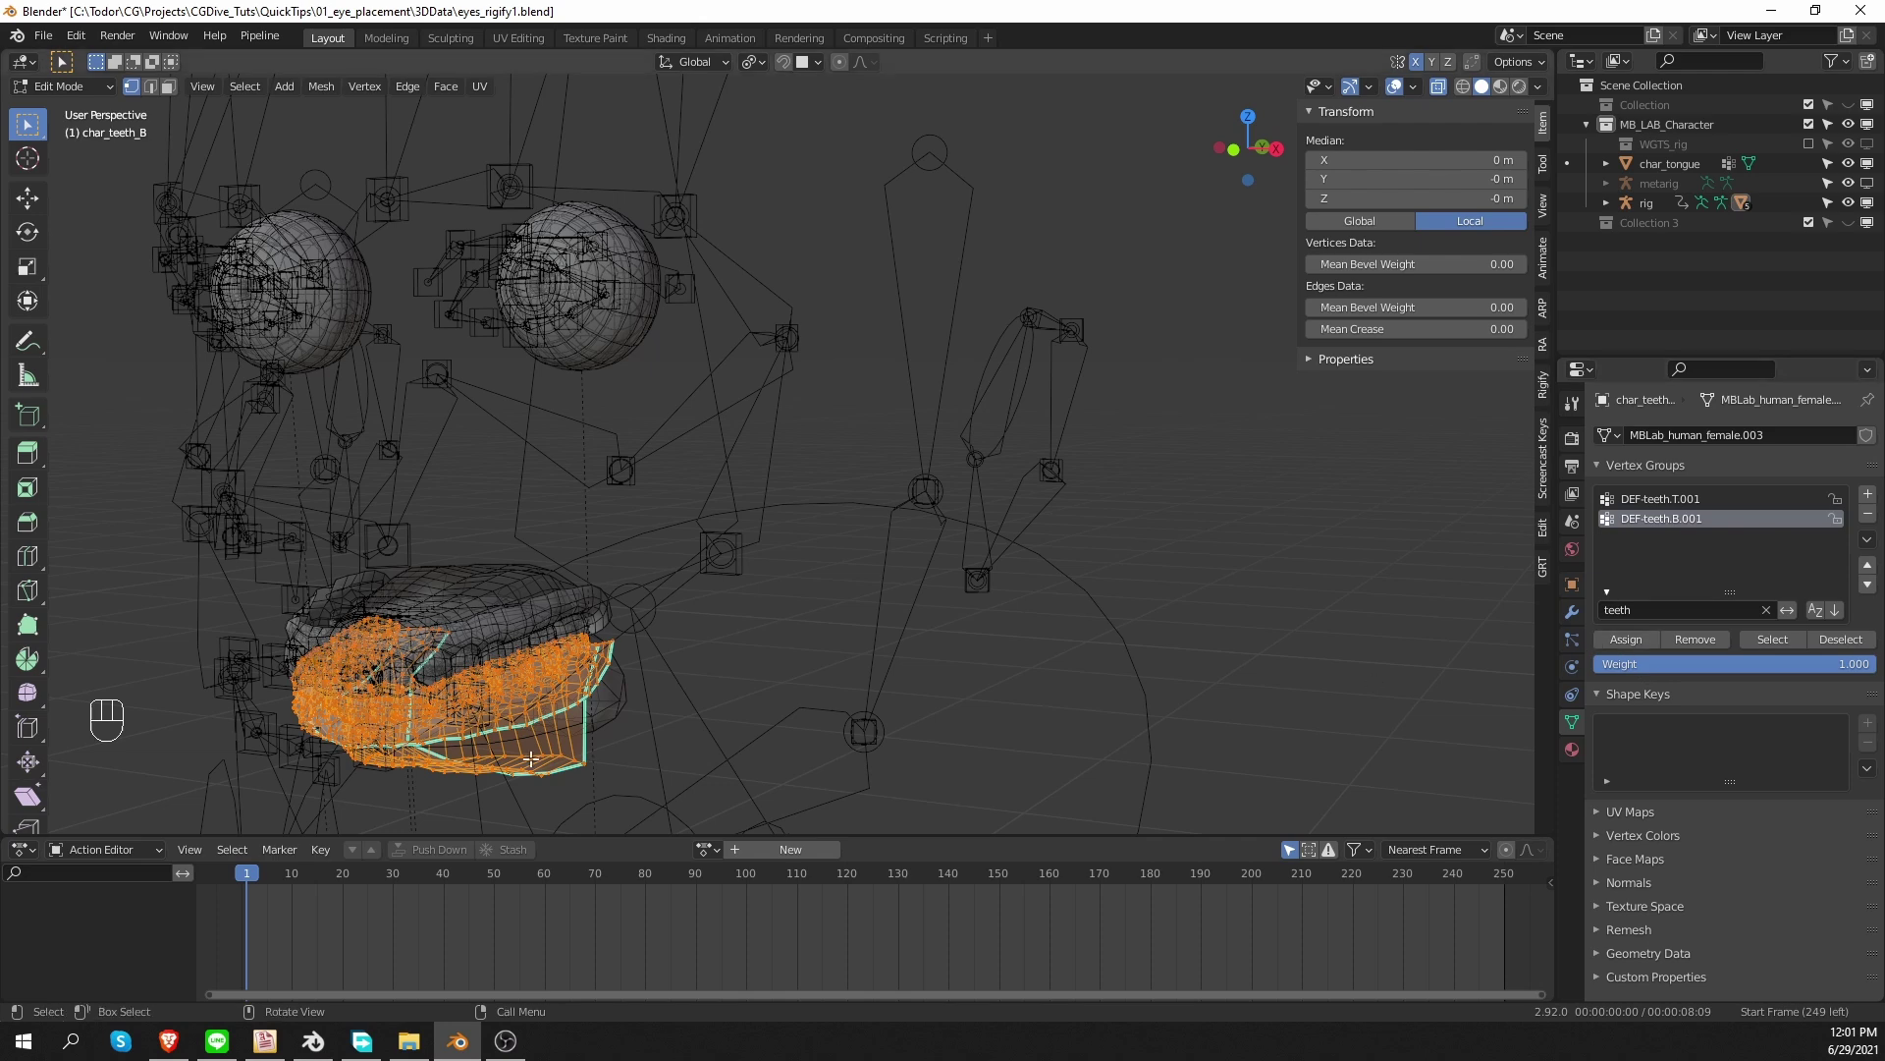
{"action": "key", "text": "Tab"}
Parent the tongue object to the rig as an Armature child, keeping its transform.
{"action": "left_click", "coordinate": [605, 718]}
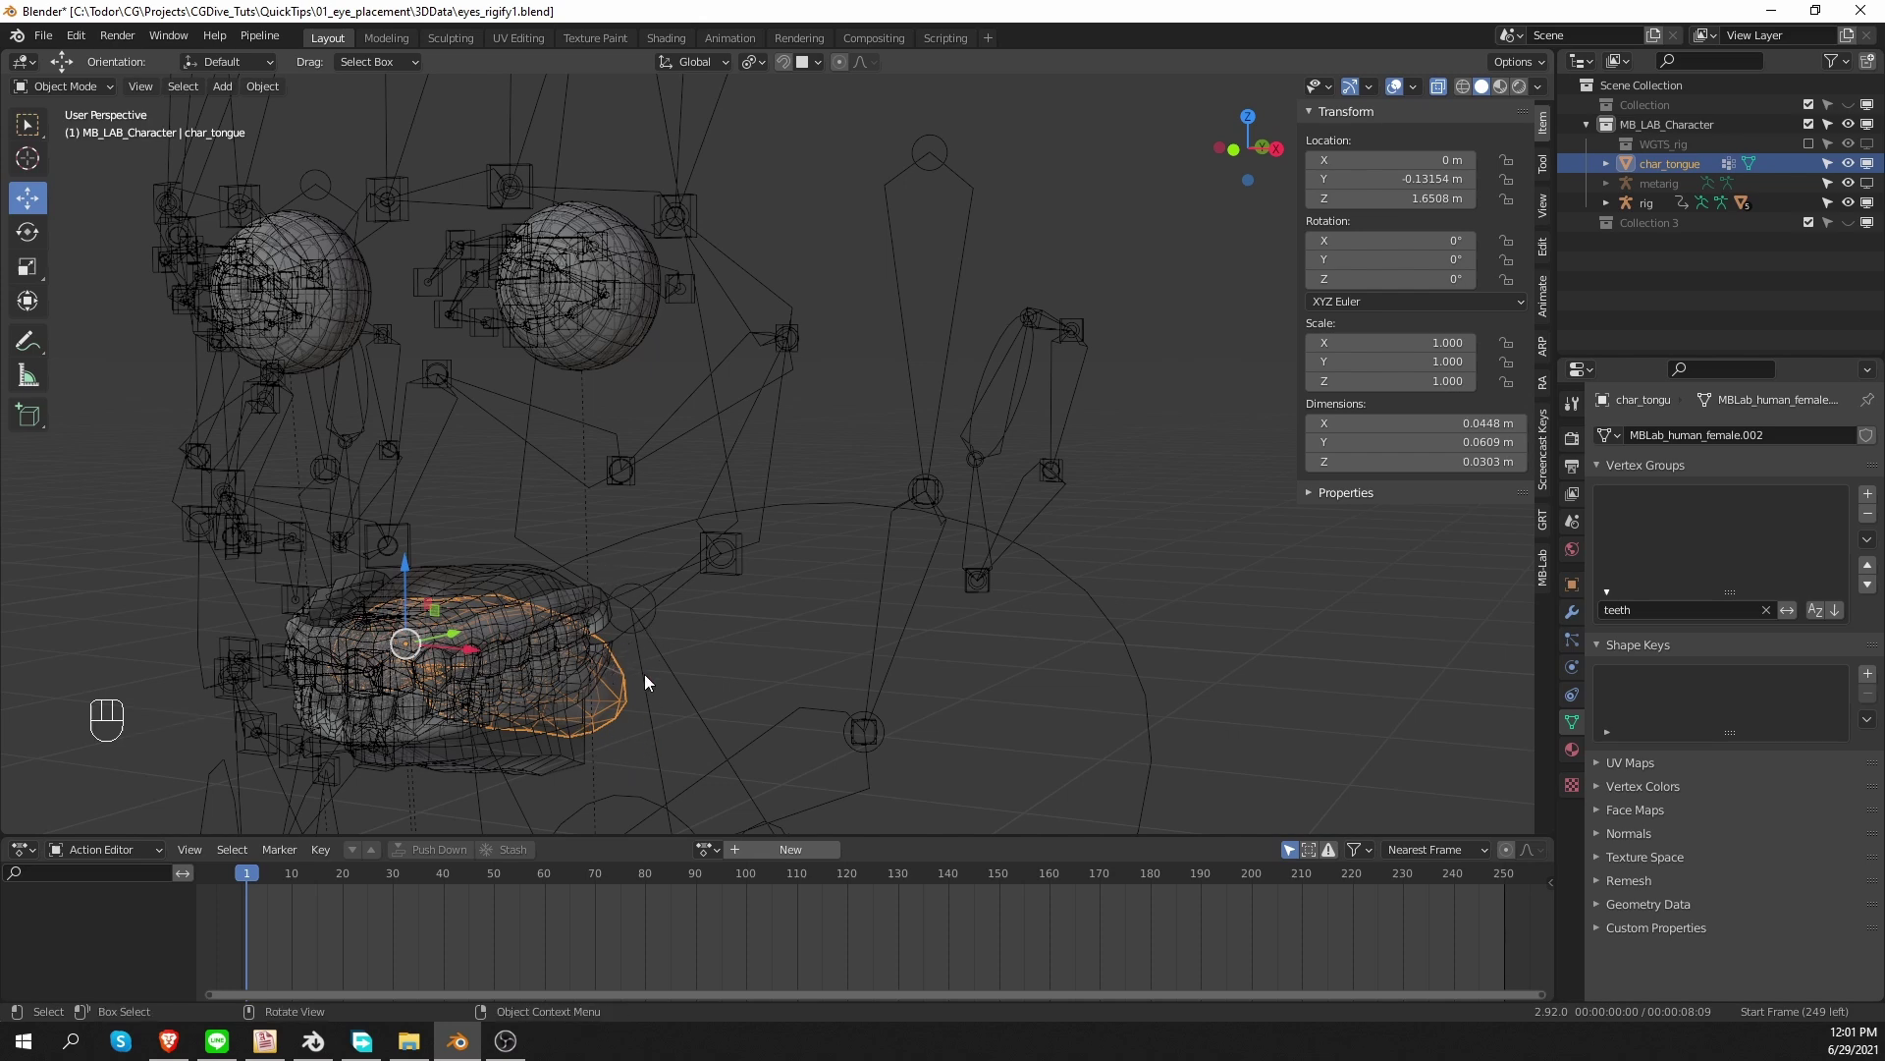
{"action": "key", "text": "ctrl+p"}
{"action": "key", "text": "Down"}
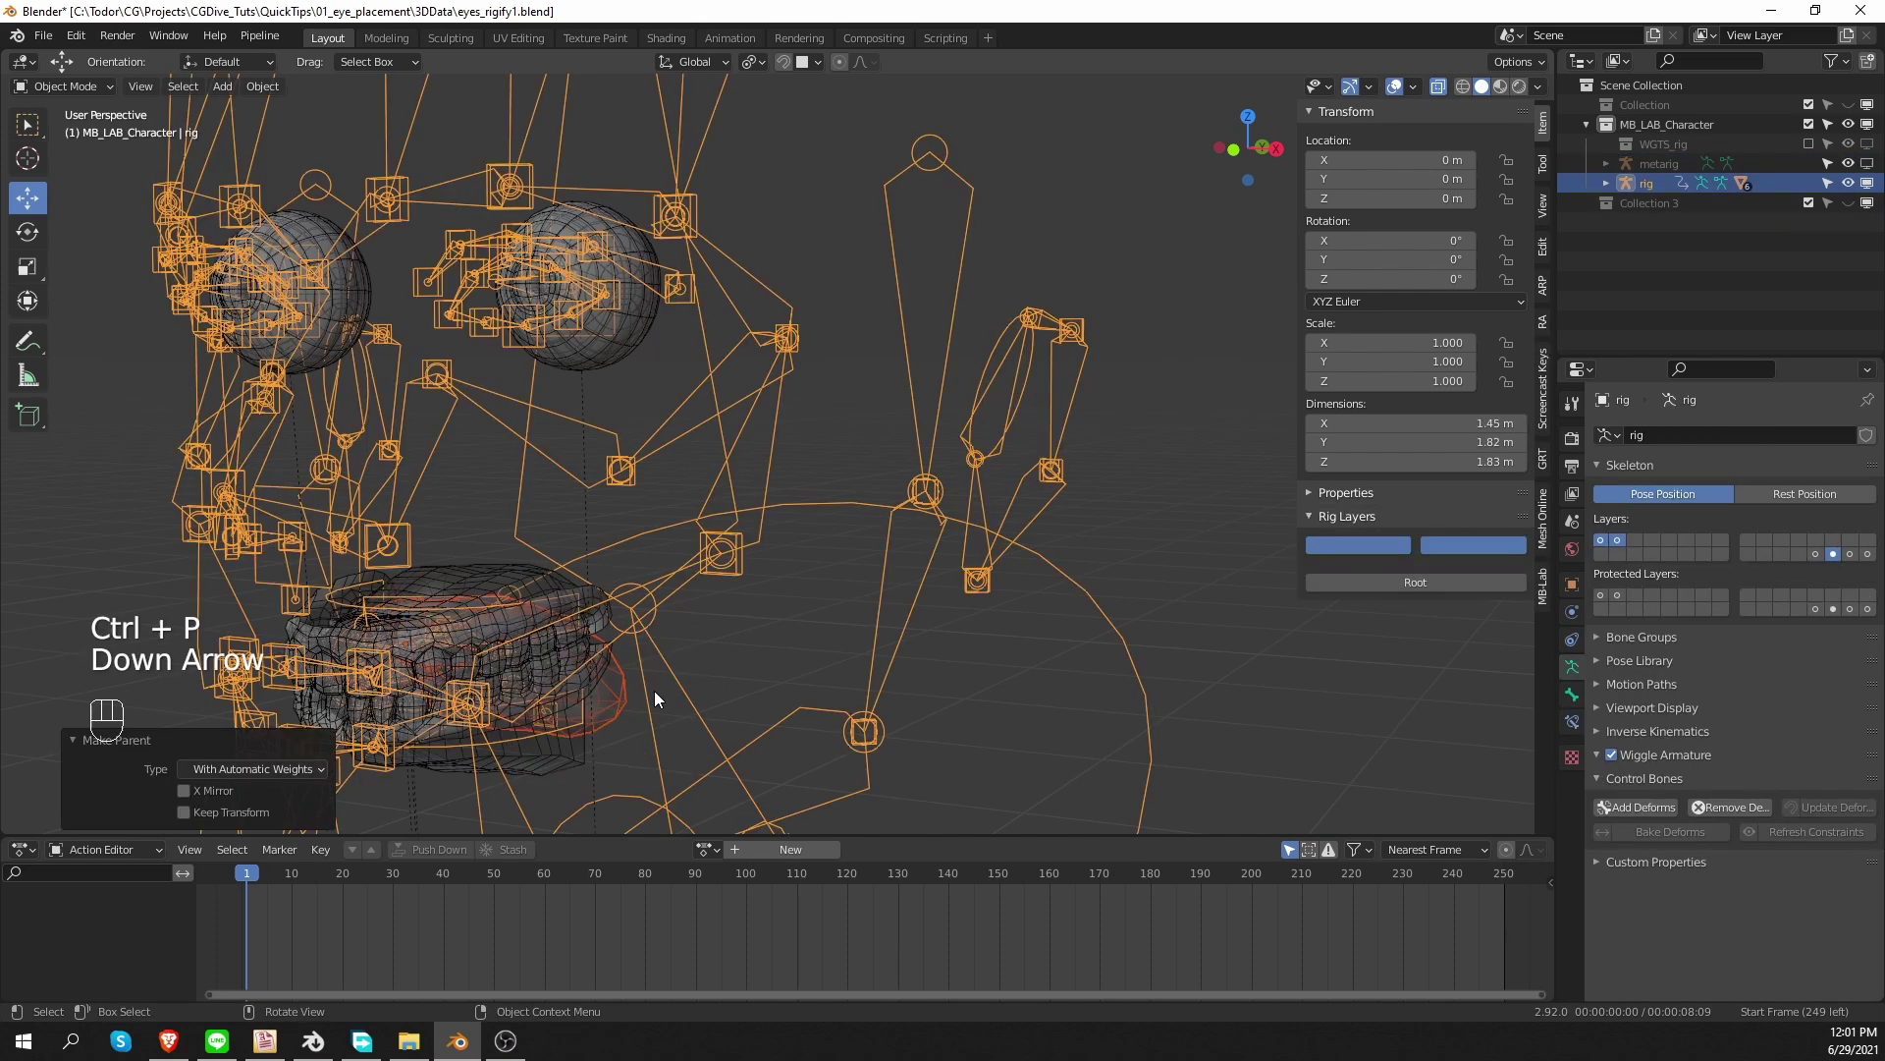
{"action": "middle_click", "coordinate": [638, 704]}
{"action": "middle_click", "coordinate": [687, 679]}
In Pose Mode, rotate the jaw_master control to swing the mouth open.
{"action": "key", "text": "Tab"}
{"action": "key", "text": "alt+h"}
{"action": "key", "text": "Tab"}
{"action": "left_click", "coordinate": [567, 707]}
{"action": "middle_click", "coordinate": [632, 705]}
{"action": "left_click_drag", "start_coordinate": [584, 717], "coordinate": [552, 706]}
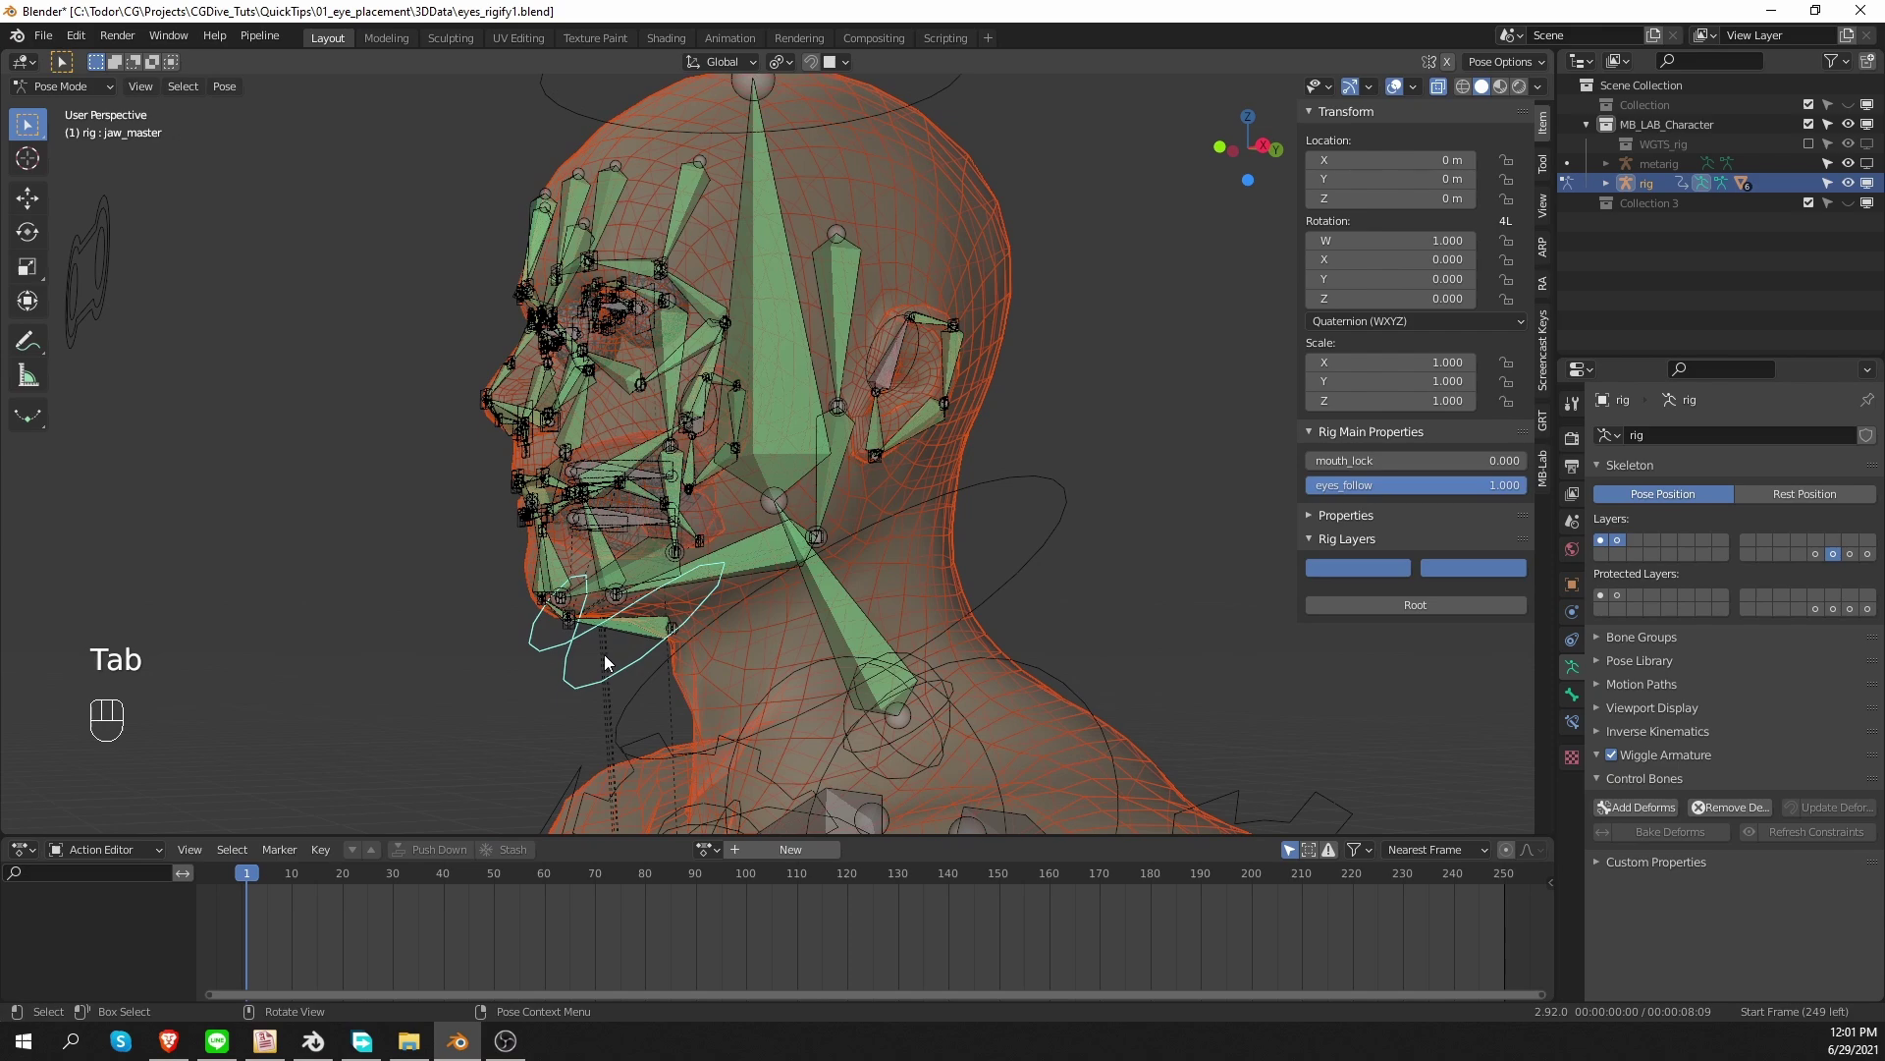
{"action": "key", "text": "r"}
{"action": "left_click_drag", "start_coordinate": [749, 765], "coordinate": [706, 694]}
{"action": "middle_click", "coordinate": [720, 626]}
Leave posing and inspect the opened mouth around the head in wireframe shading.
{"action": "key", "text": "Tab"}
{"action": "key", "text": "z"}
{"action": "key", "text": "z"}
{"action": "middle_click", "coordinate": [807, 696]}
{"action": "middle_click", "coordinate": [761, 688]}
{"action": "middle_click", "coordinate": [794, 659]}
{"action": "middle_click", "coordinate": [624, 656]}
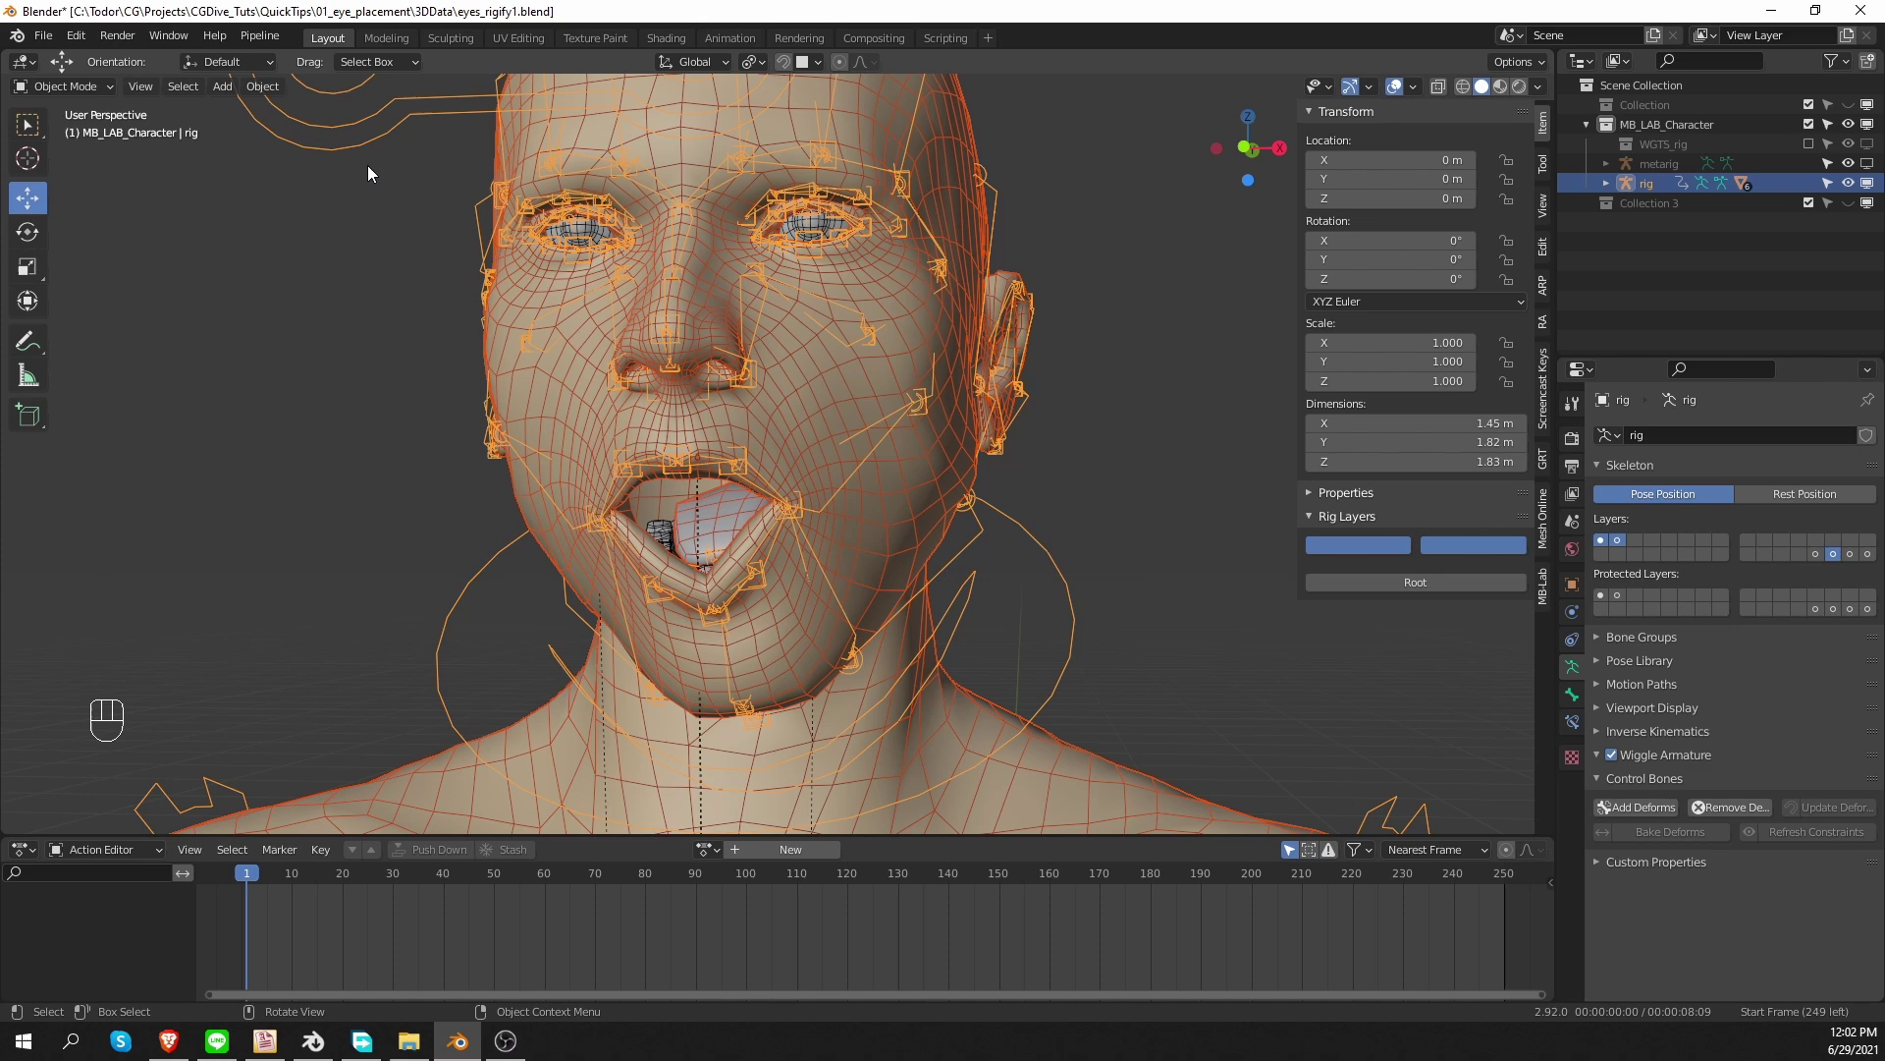
Back in Pose Mode, move the eyes control around to test the eyes and reset it.
{"action": "key", "text": "Tab"}
{"action": "right_click", "coordinate": [369, 129]}
{"action": "middle_click", "coordinate": [376, 323]}
{"action": "key", "text": "z"}
{"action": "key", "text": "z"}
{"action": "key", "text": "g"}
{"action": "key", "text": "shift+h"}
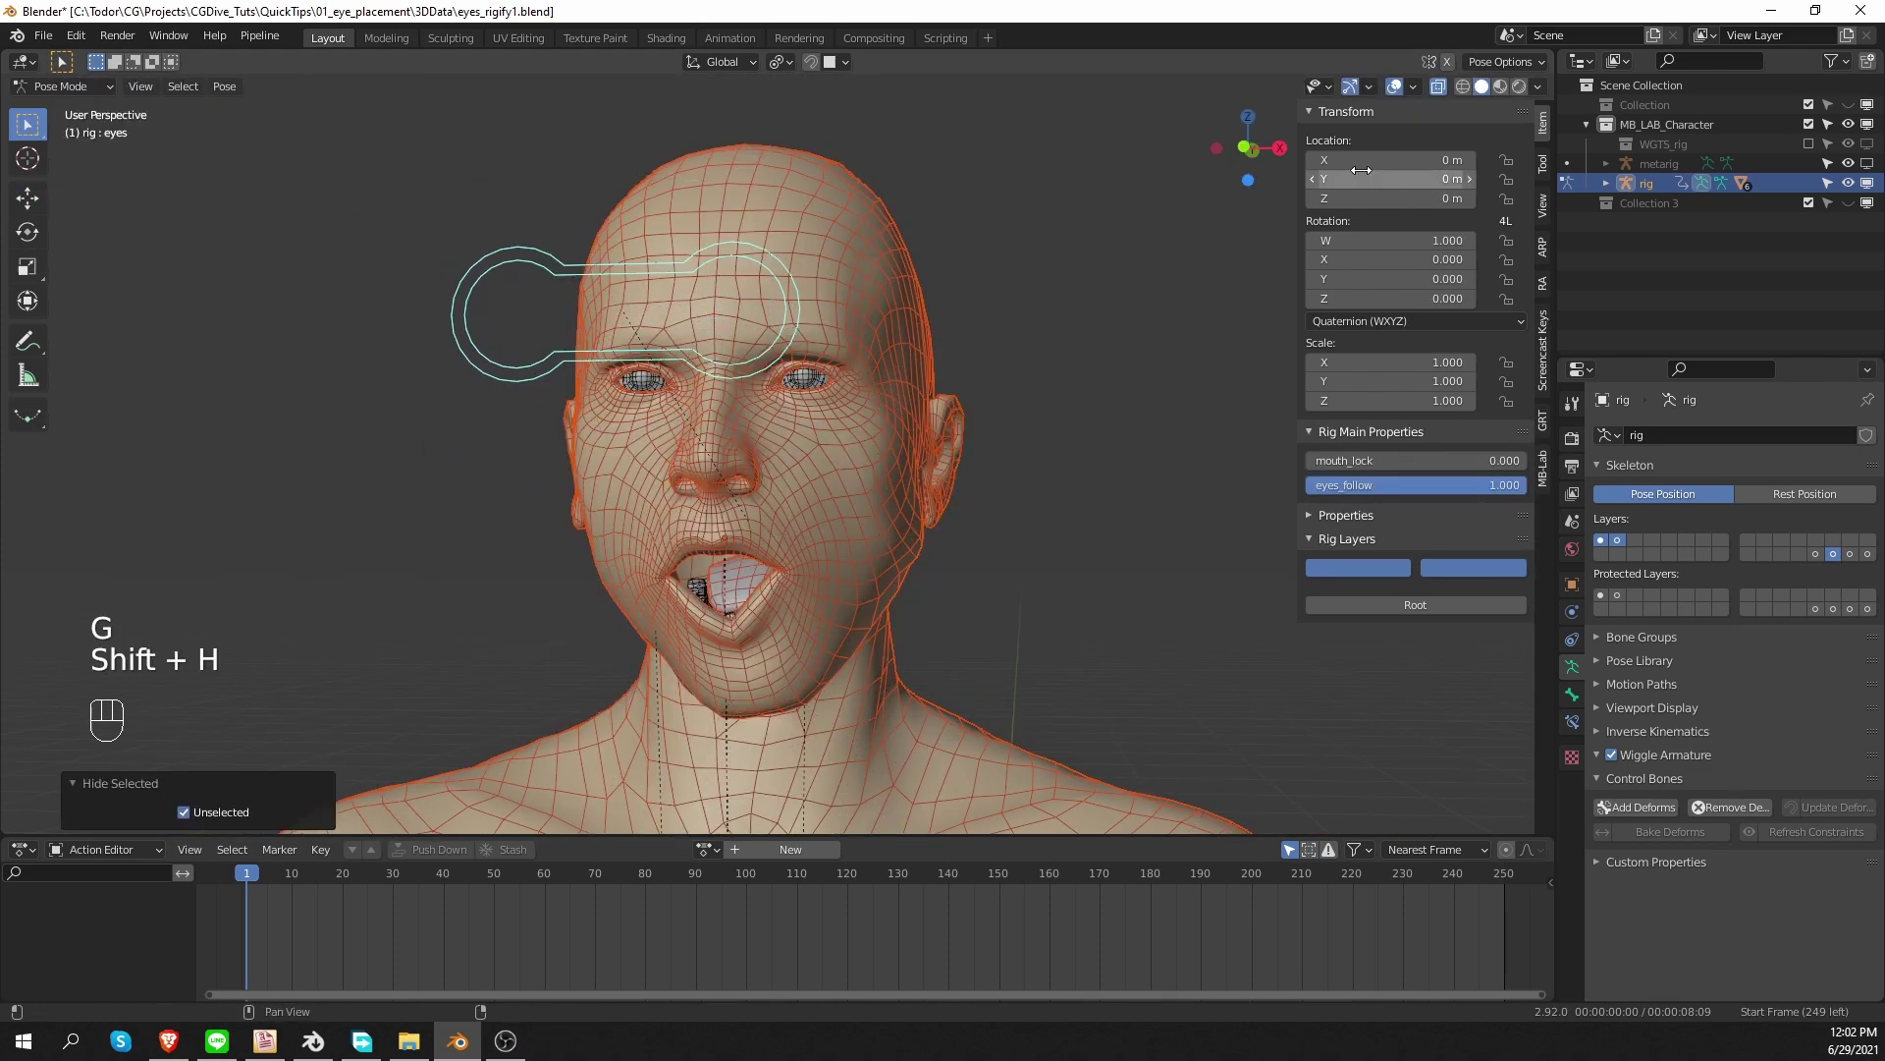
{"action": "left_click", "coordinate": [1428, 107]}
{"action": "key", "text": "g"}
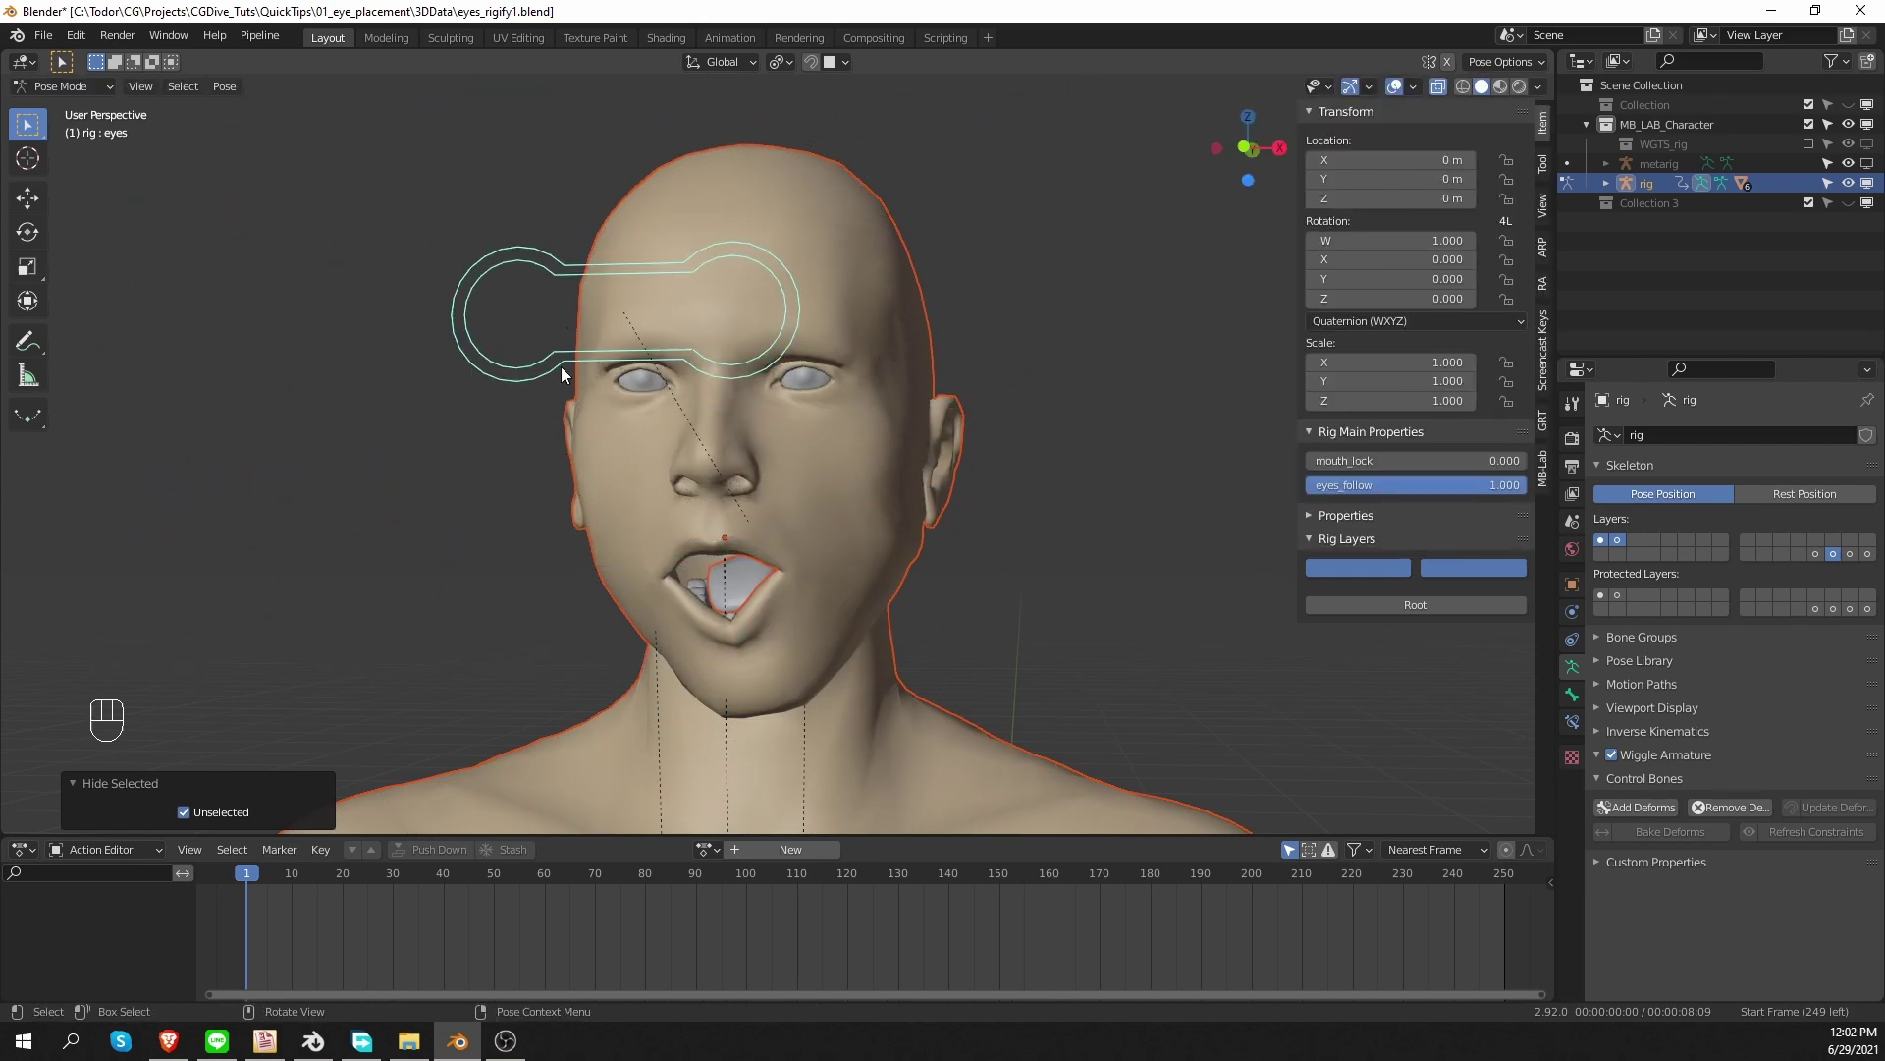
{"action": "key", "text": "g"}
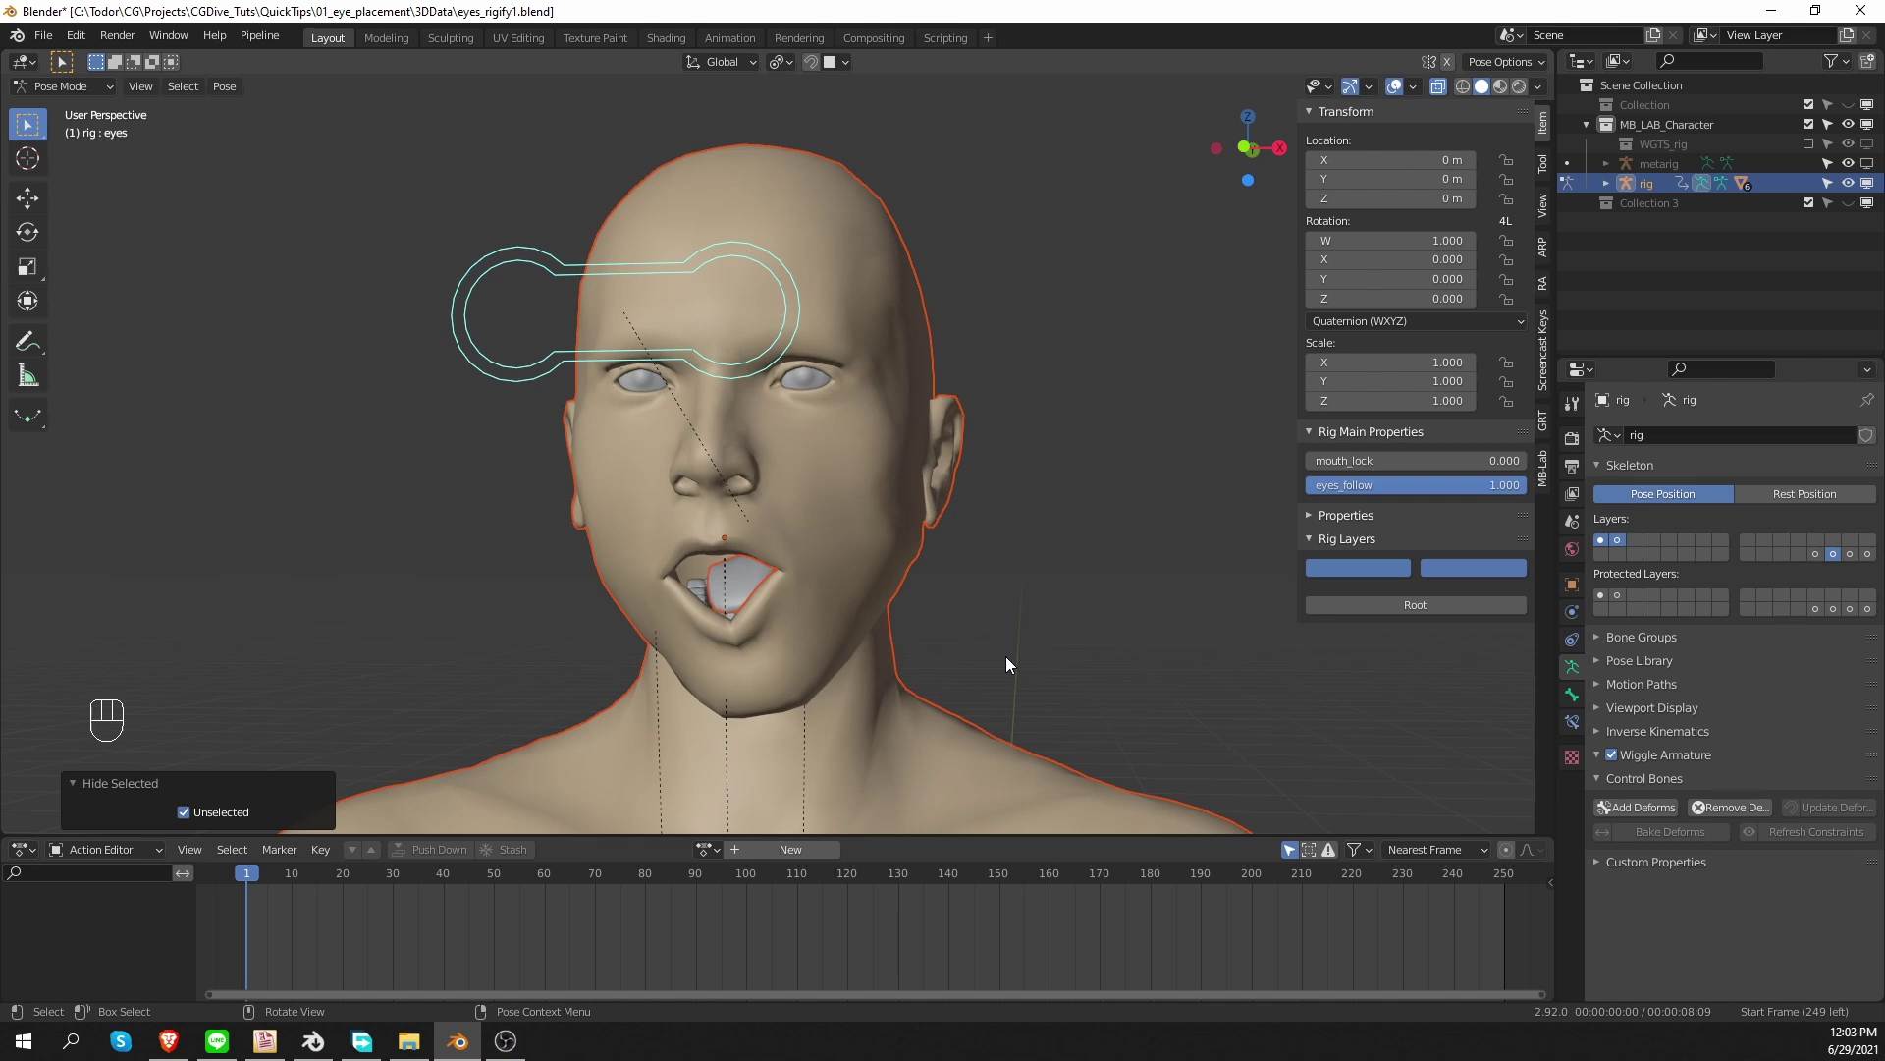
Show the deform bone layer and check DEF-teeth.T.001 and DEF-eye.L.001 over the face.
{"action": "key", "text": "alt+h"}
{"action": "left_click_drag", "start_coordinate": [995, 585], "coordinate": [855, 600]}
{"action": "left_click_drag", "start_coordinate": [675, 625], "coordinate": [669, 628]}
{"action": "left_click", "coordinate": [662, 582]}
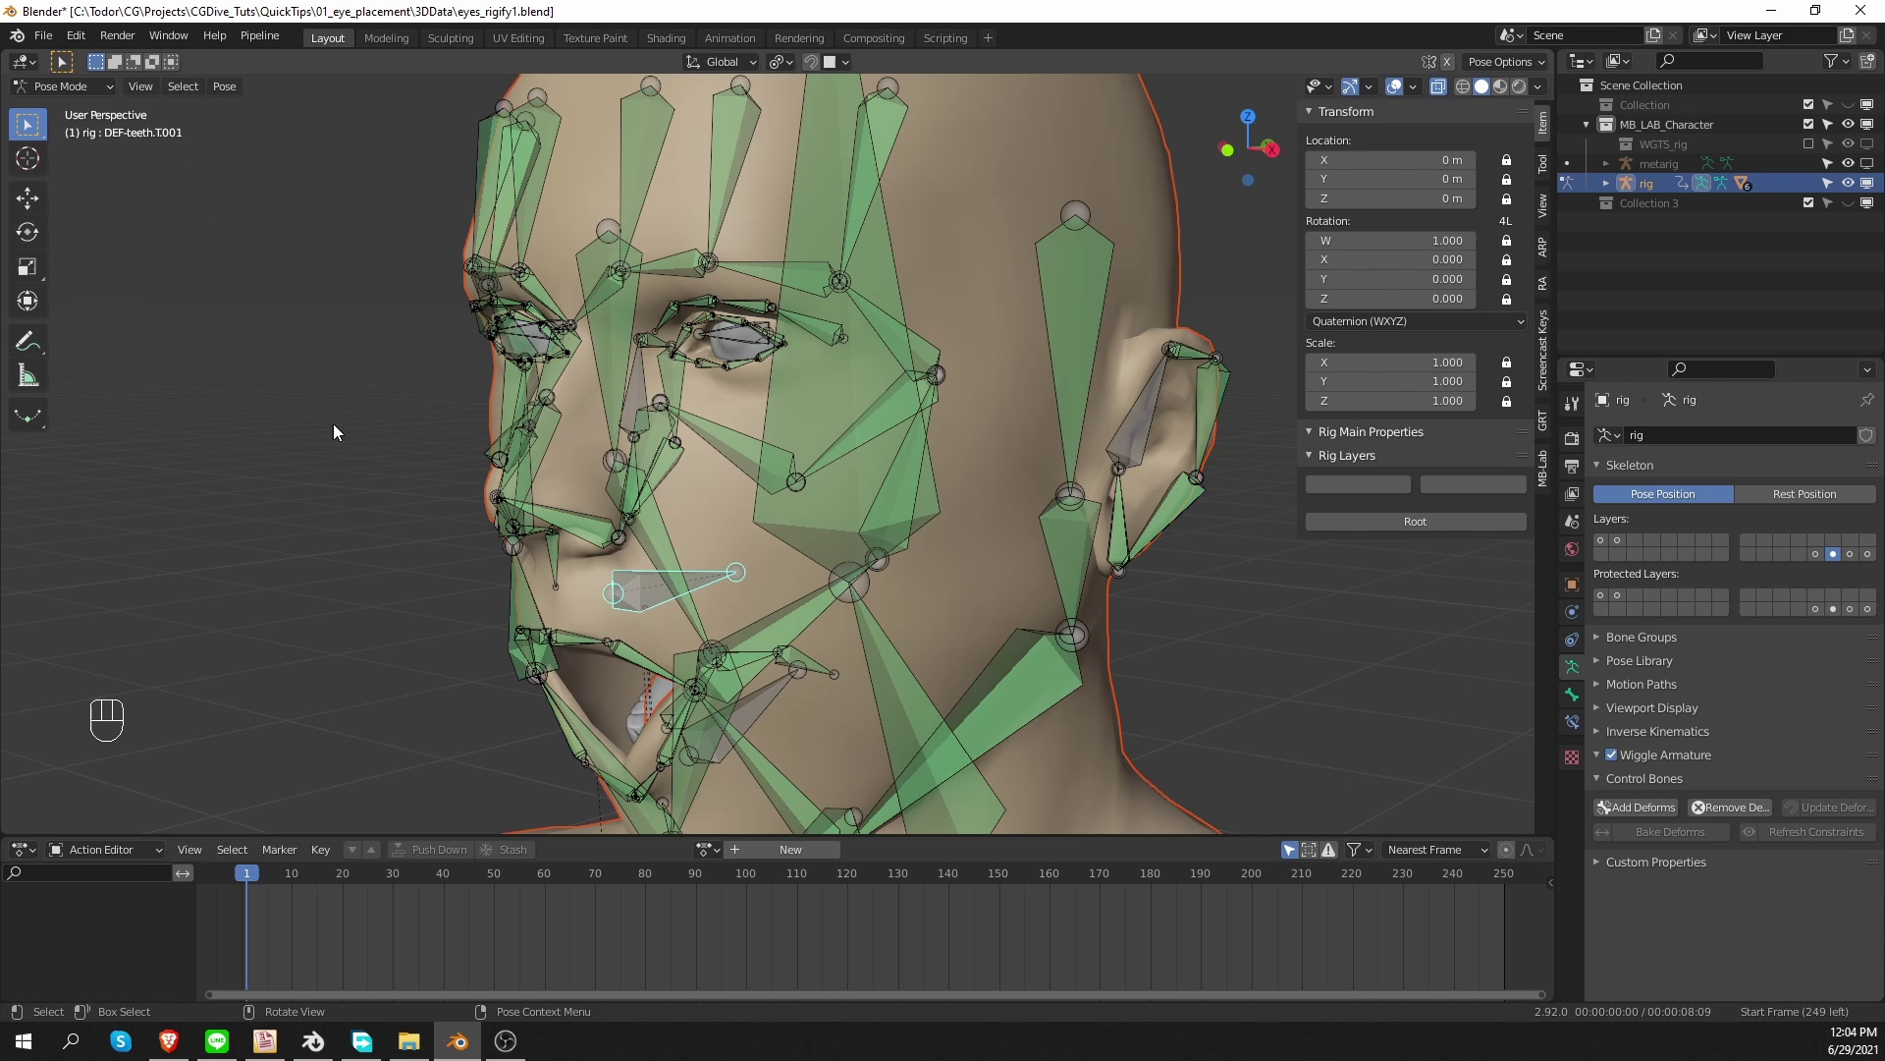
{"action": "left_click", "coordinate": [770, 718]}
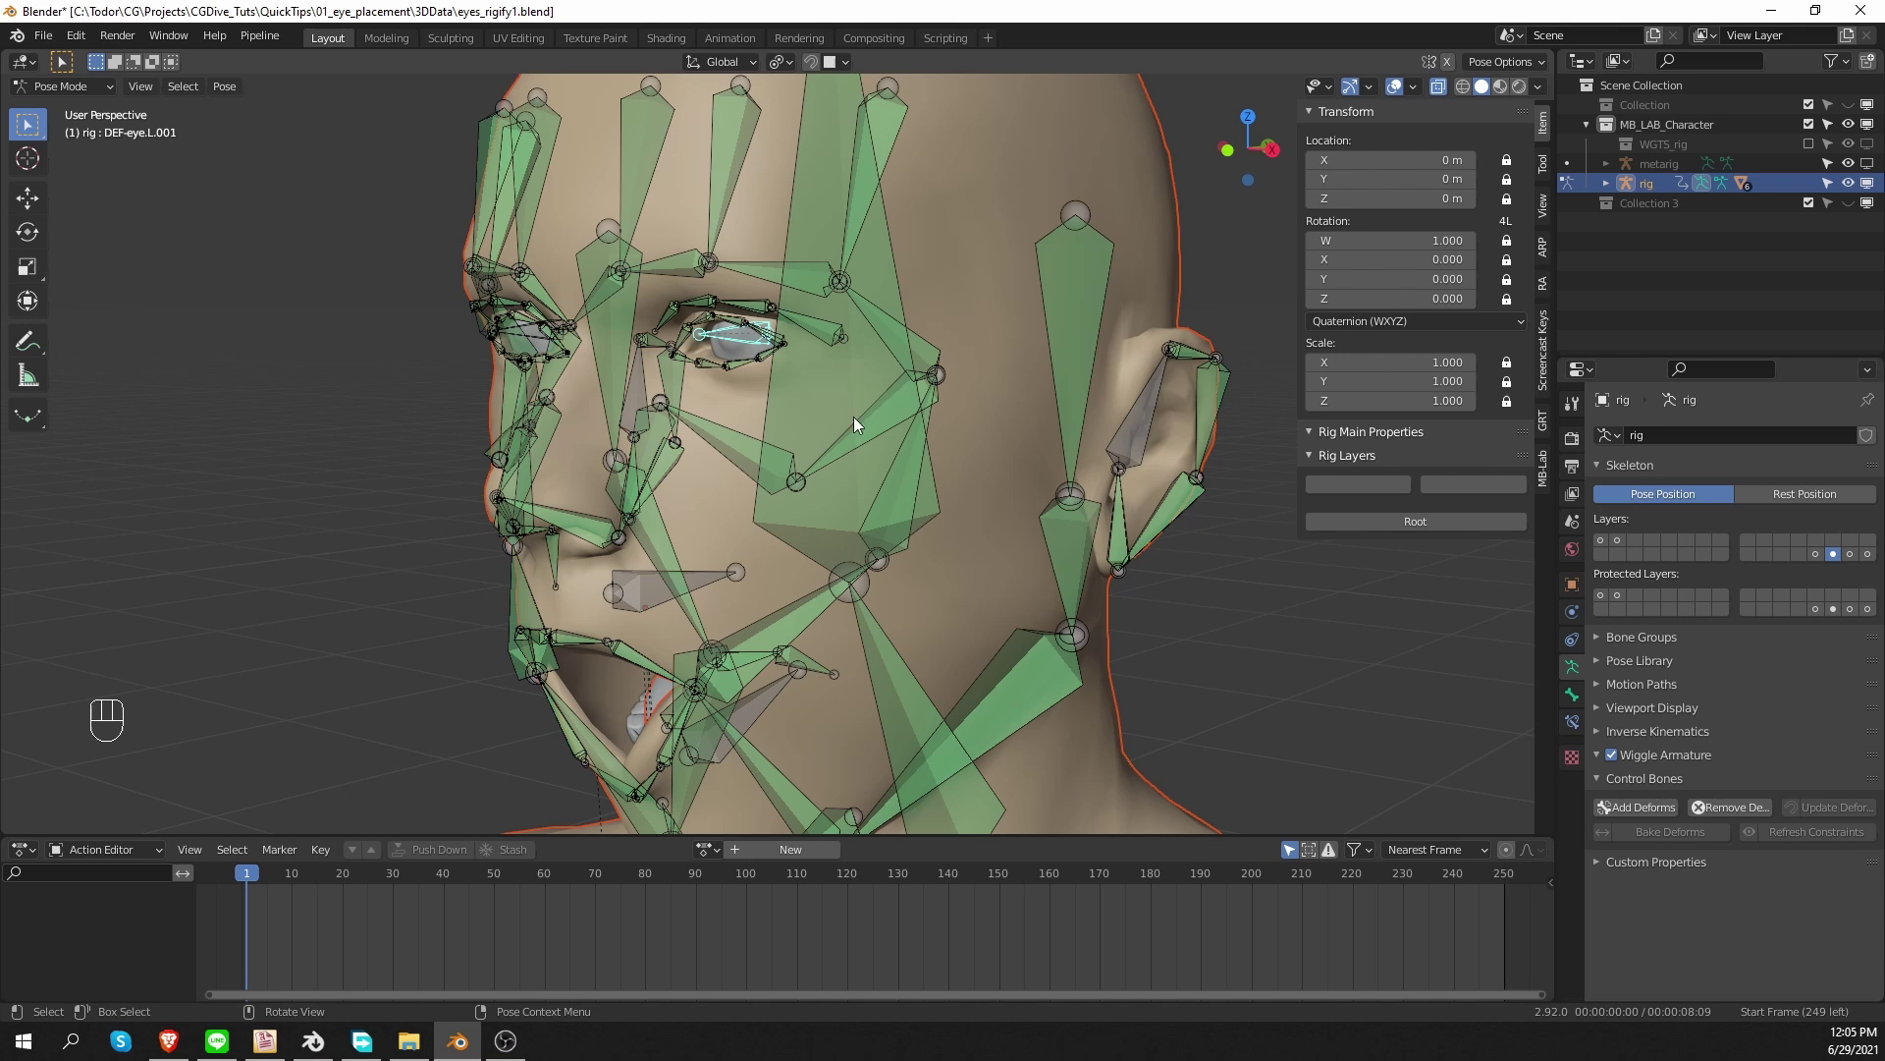
Select the metarig, isolate it in Local View and switch it into Pose Mode.
{"action": "key", "text": "Tab"}
{"action": "left_click", "coordinate": [1669, 164]}
{"action": "key", "text": "KP_Divide"}
{"action": "middle_click", "coordinate": [763, 362]}
{"action": "key", "text": "Tab"}
{"action": "middle_click", "coordinate": [844, 667]}
{"action": "middle_click", "coordinate": [764, 581]}
Select the metarig's upper teeth bone and edit its name, trimming the suffix.
{"action": "left_click", "coordinate": [513, 471]}
{"action": "key", "text": "F2"}
{"action": "key", "text": "BackSpace"}
{"action": "key", "text": "BackSpace"}
{"action": "key", "text": "BackSpace"}
{"action": "key", "text": "BackSpace"}
{"action": "key", "text": "p"}
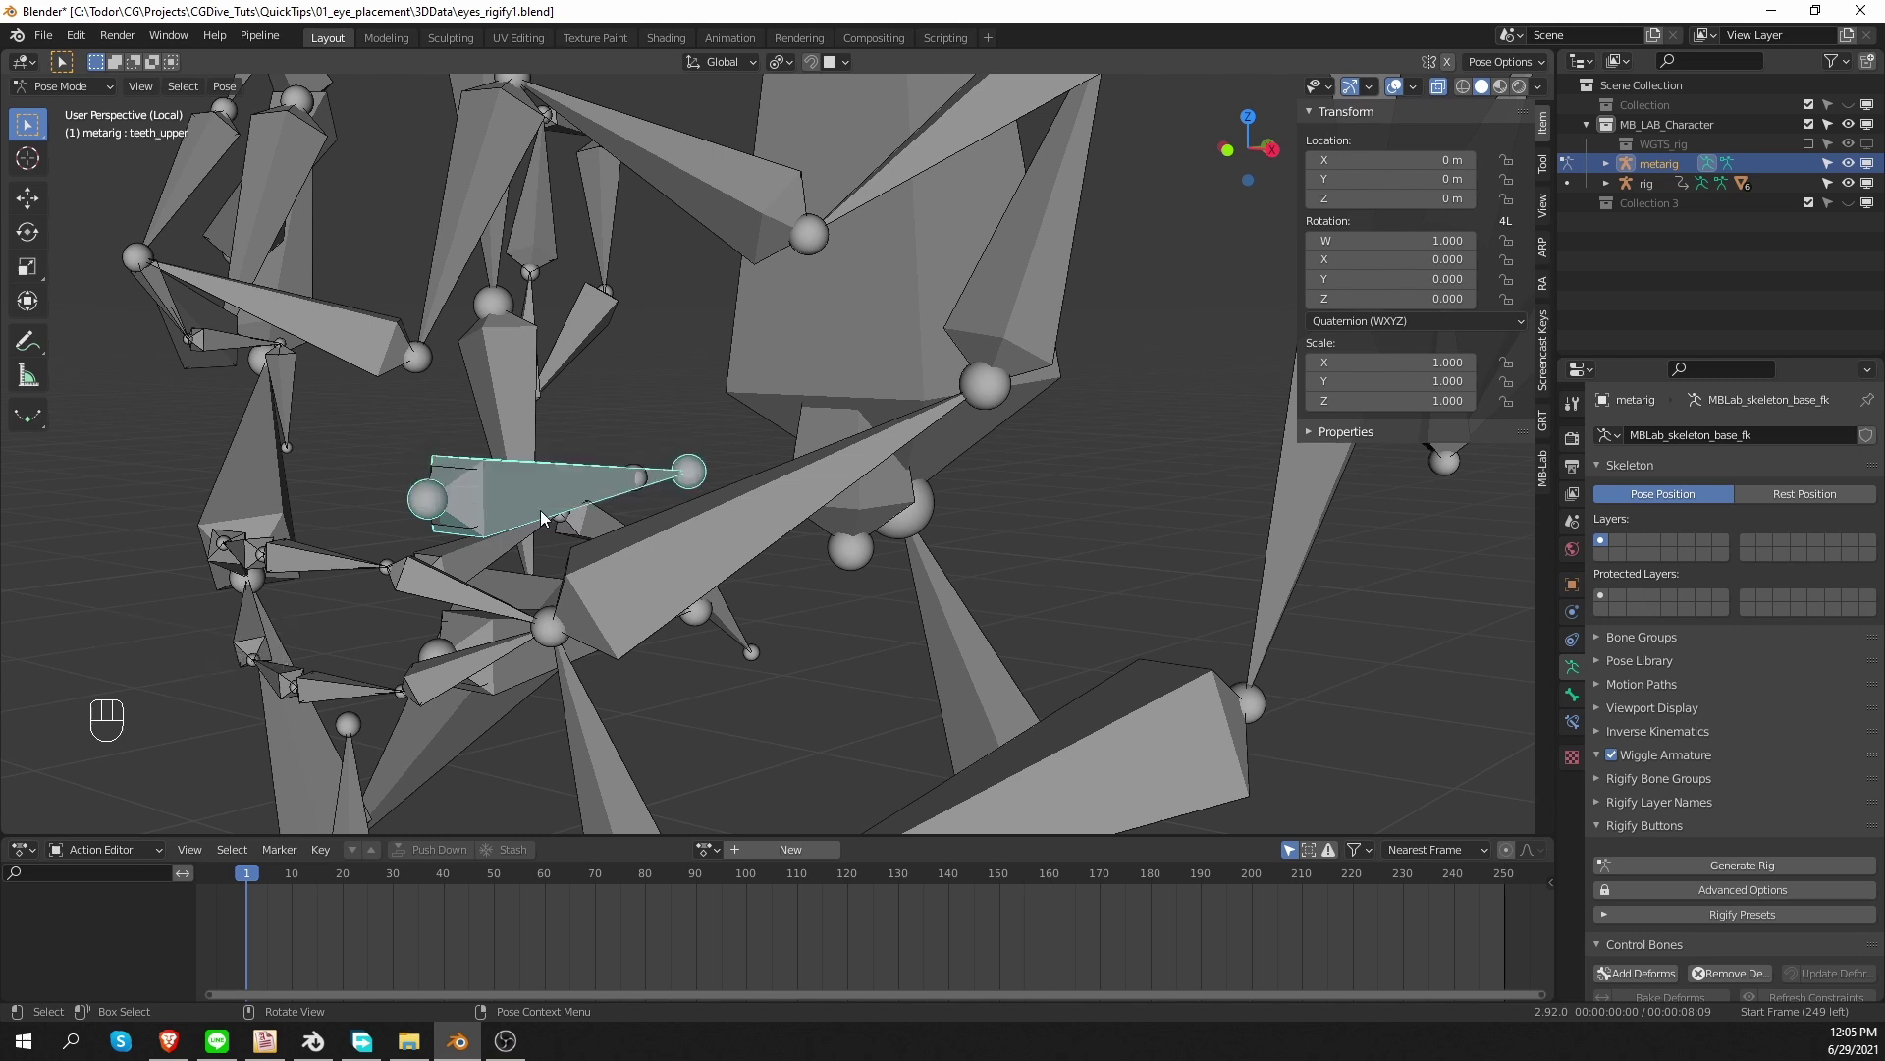